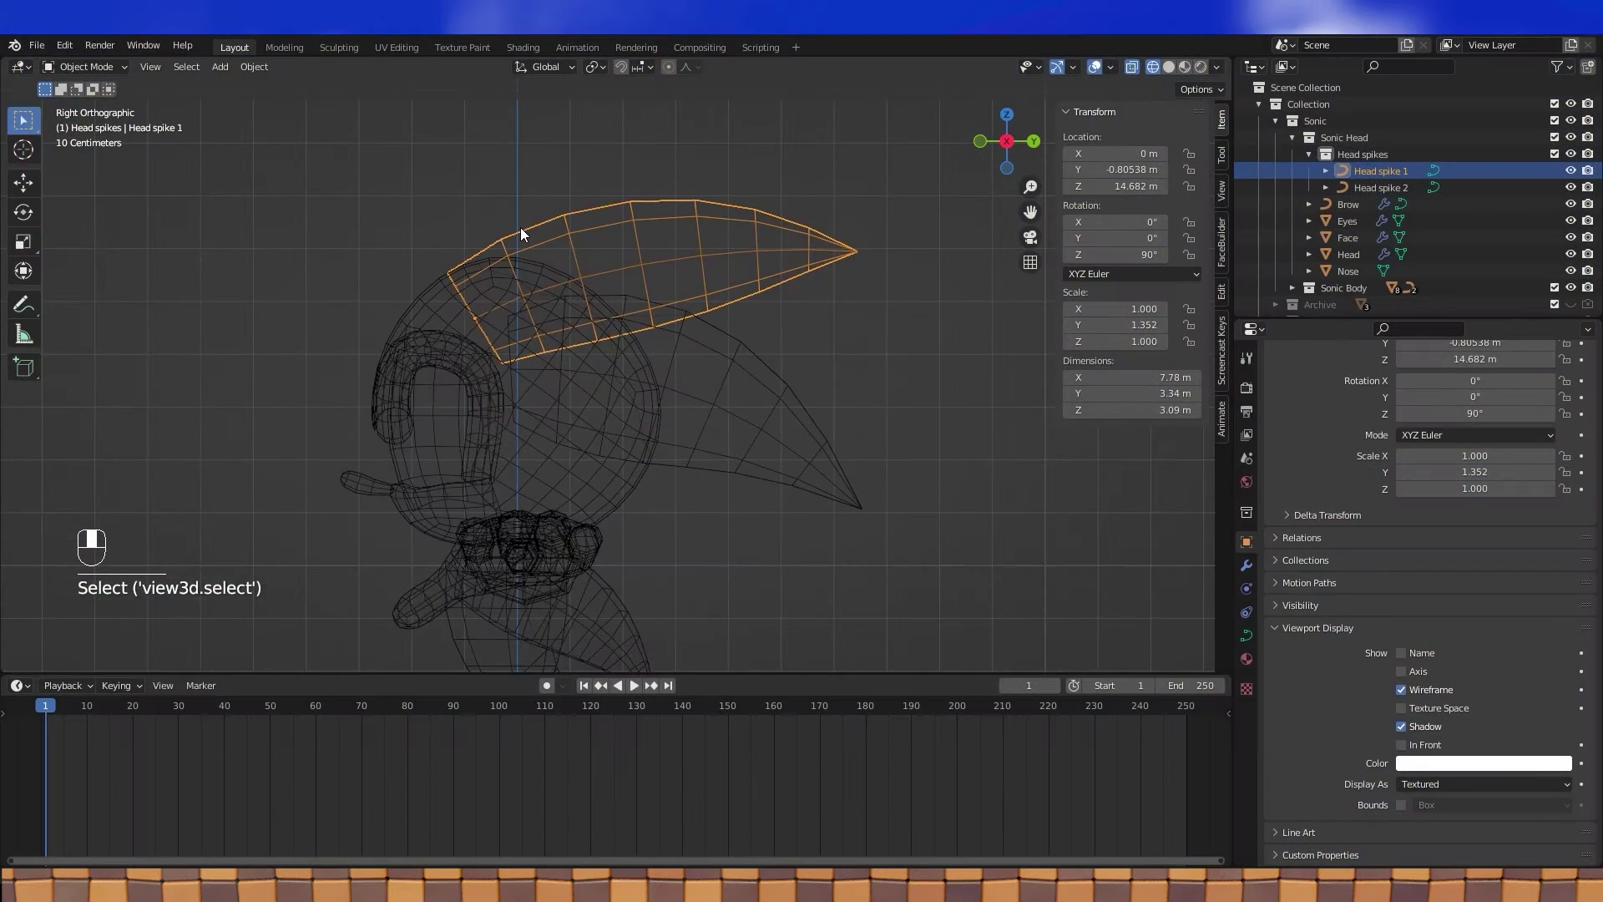
# Step: Duplicate Head spike 1 in place, producing Head spike 1.001 to be renamed Head spike 3
pyautogui.moveTo(526, 233); pyautogui.dragTo(1384, 197)
pyautogui.press('shift+d')
pyautogui.click(1384, 197)
pyautogui.middleClick(1384, 197)
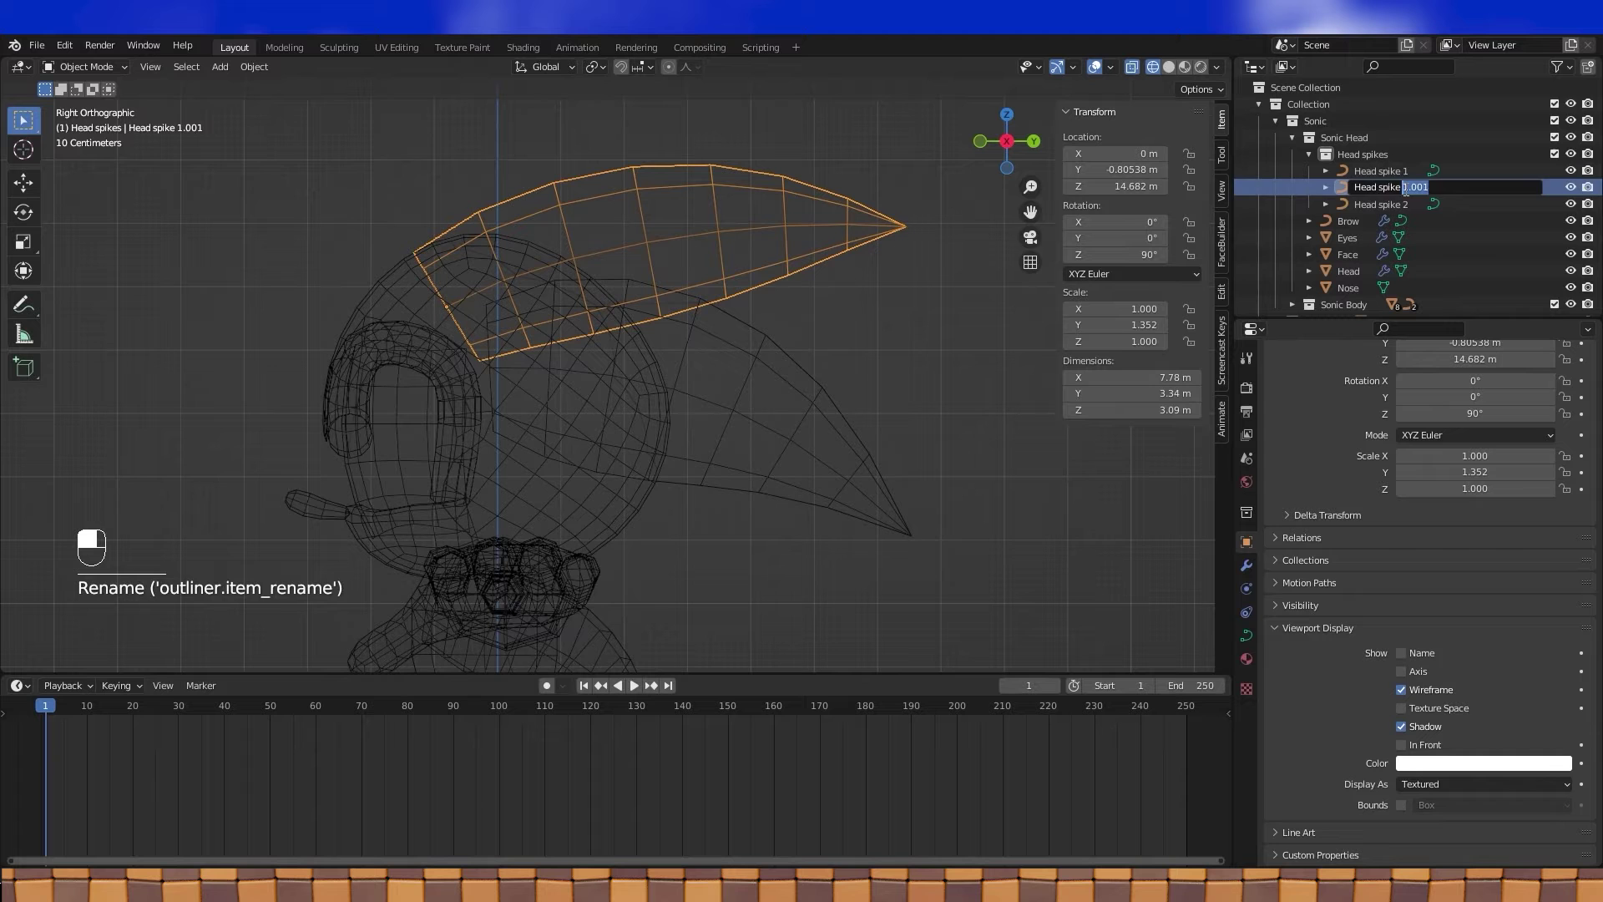
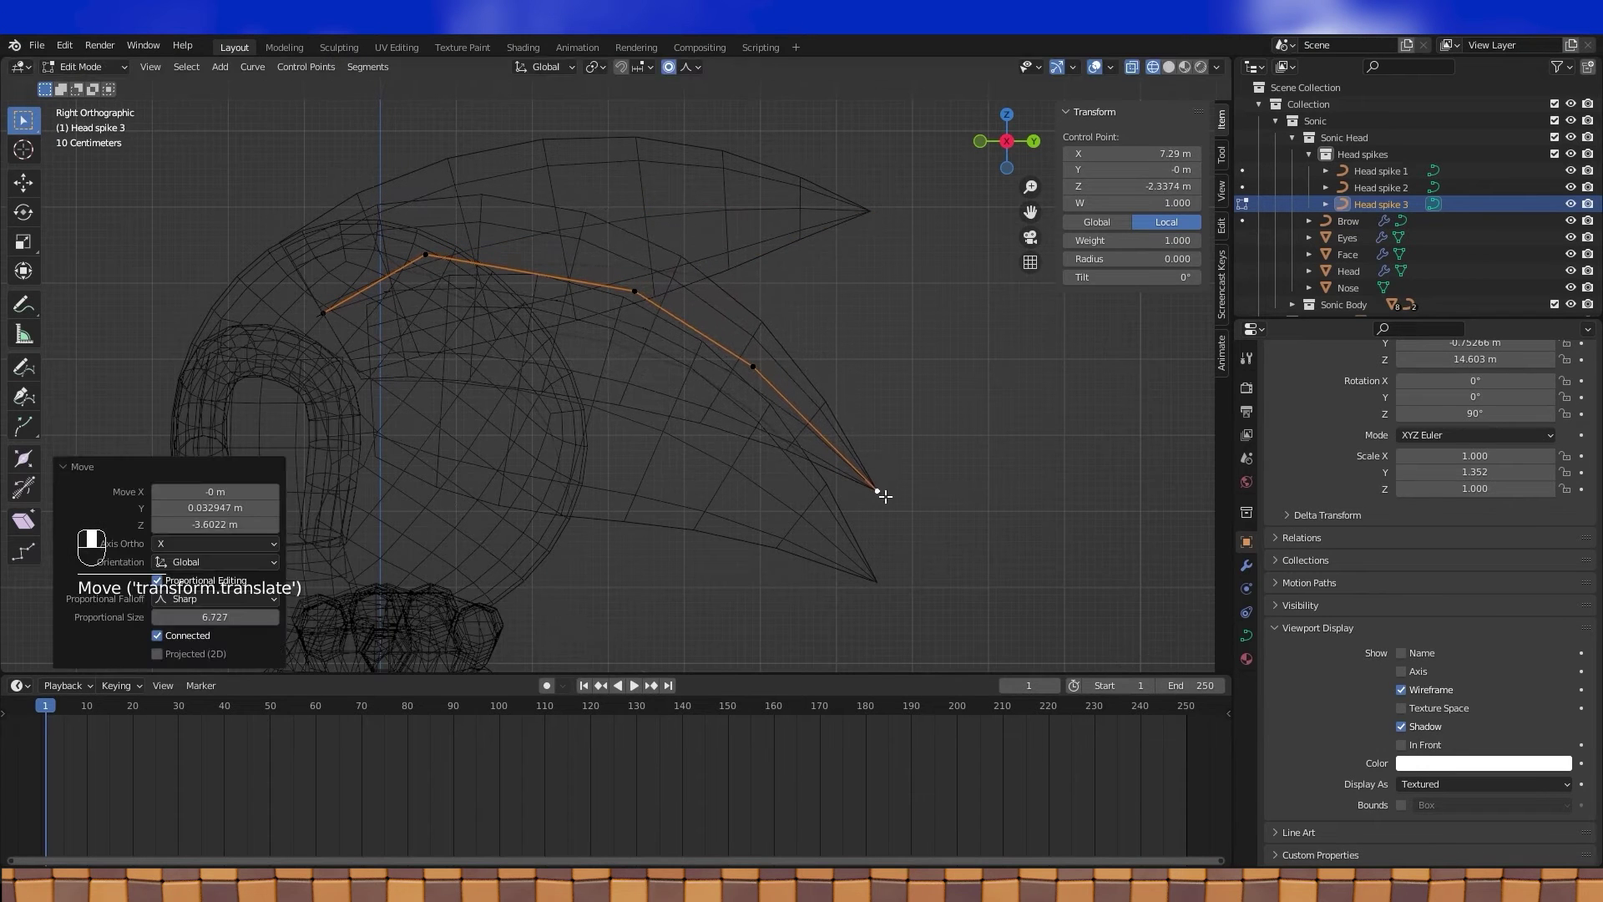
# Step: Bend Head spike 3's curve tip downward and thicken its middle control points
pyautogui.click(675, 74)
pyautogui.moveTo(756, 359); pyautogui.dragTo(774, 346)
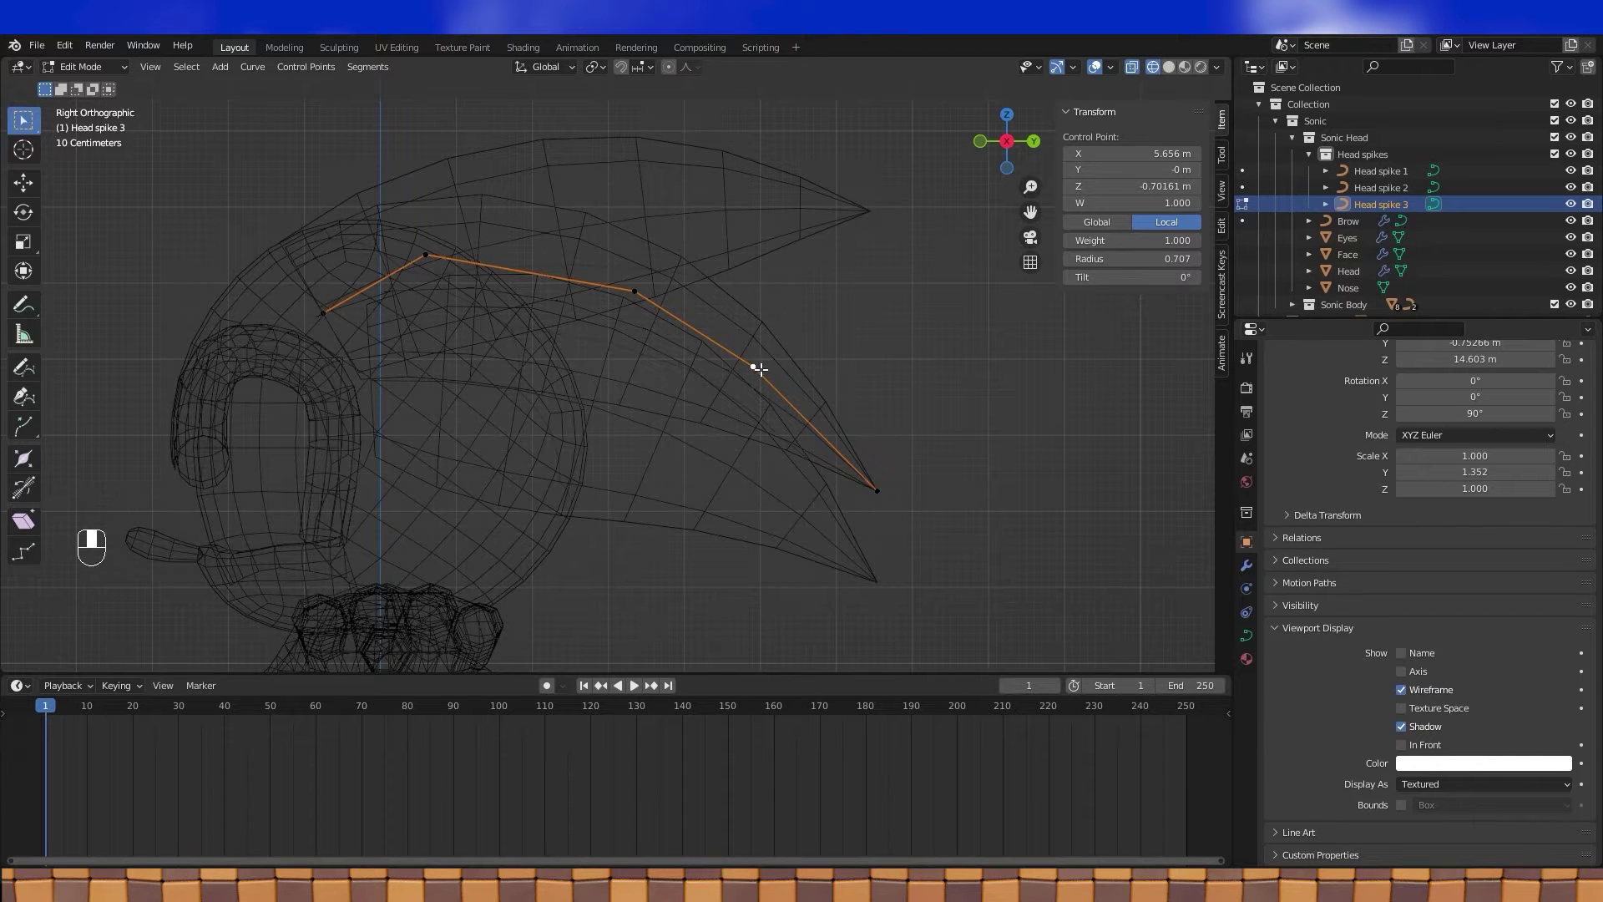
pyautogui.press('g')
pyautogui.moveTo(828, 430); pyautogui.dragTo(635, 292)
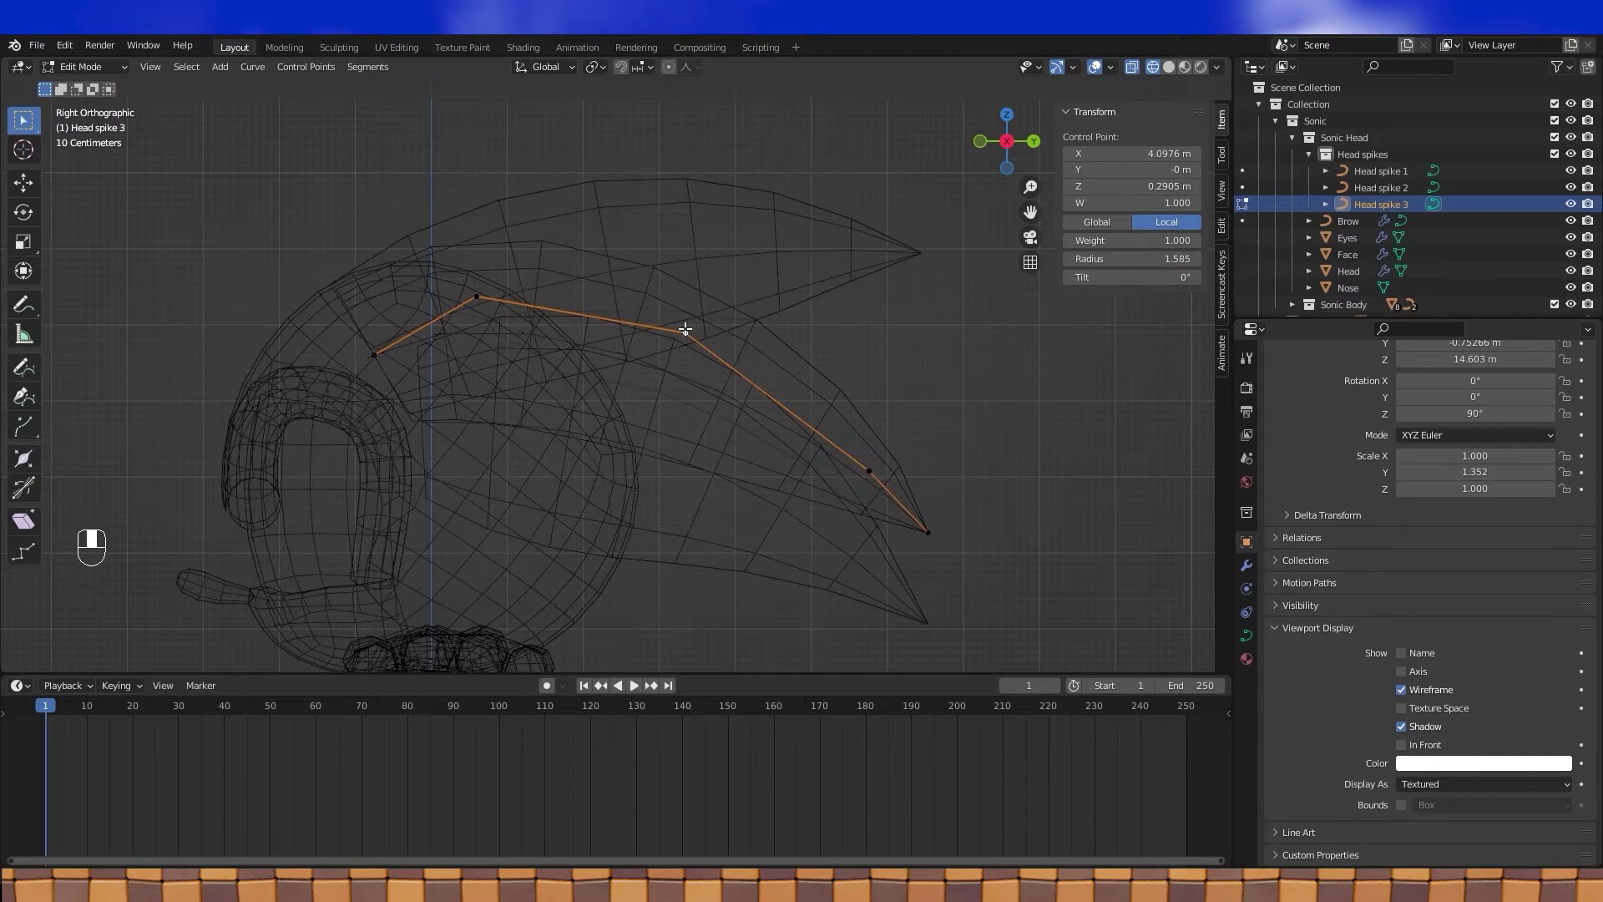
pyautogui.press('g')
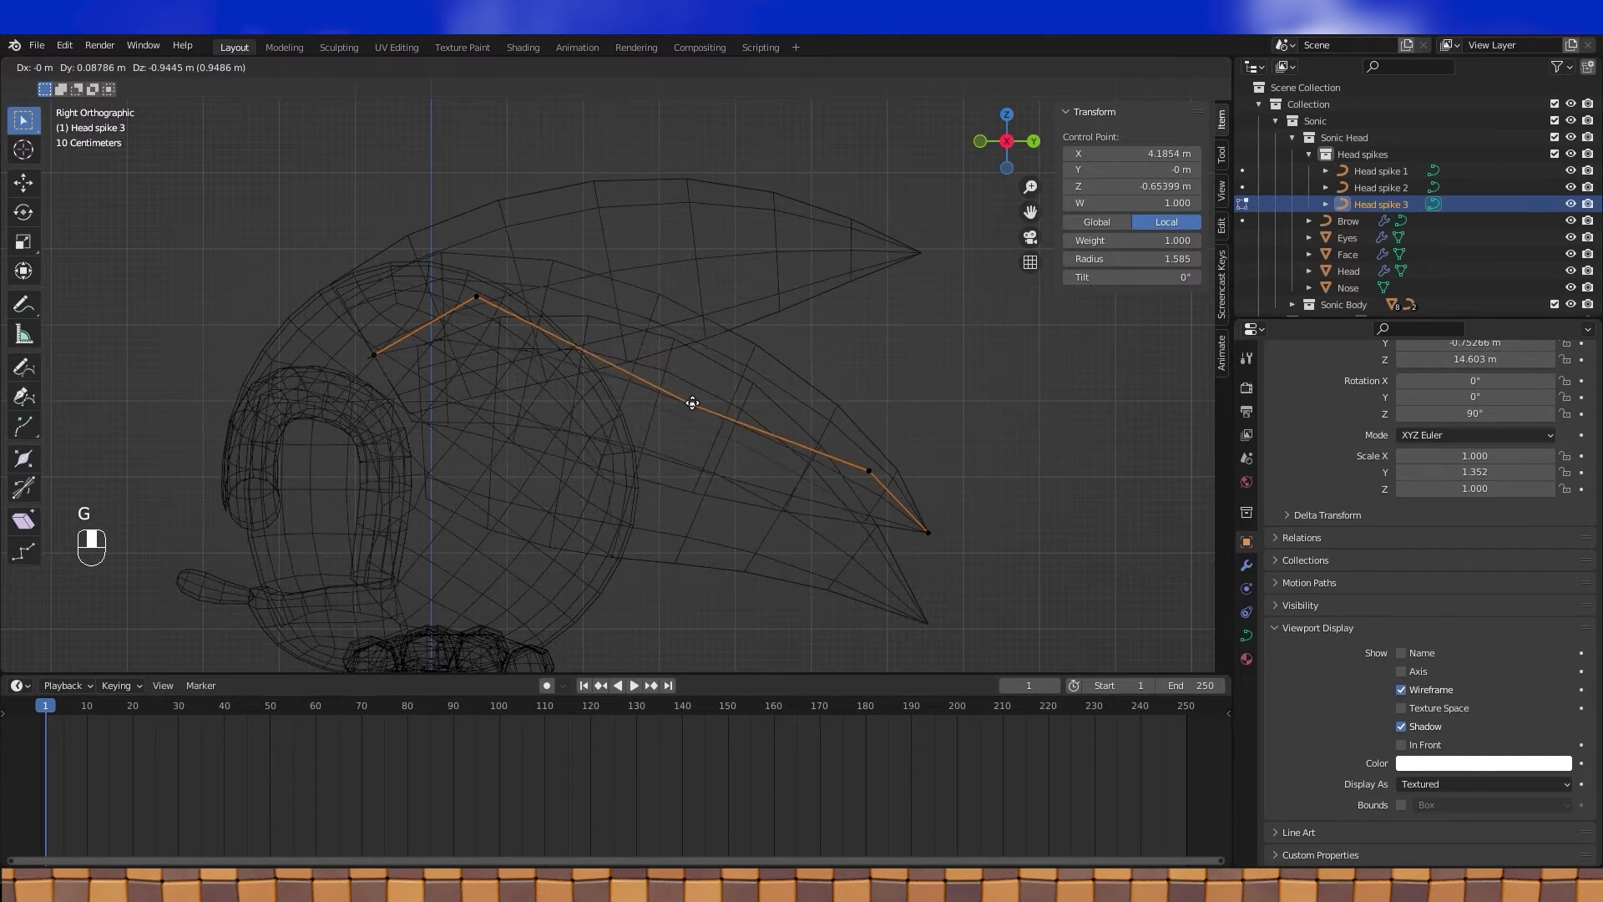
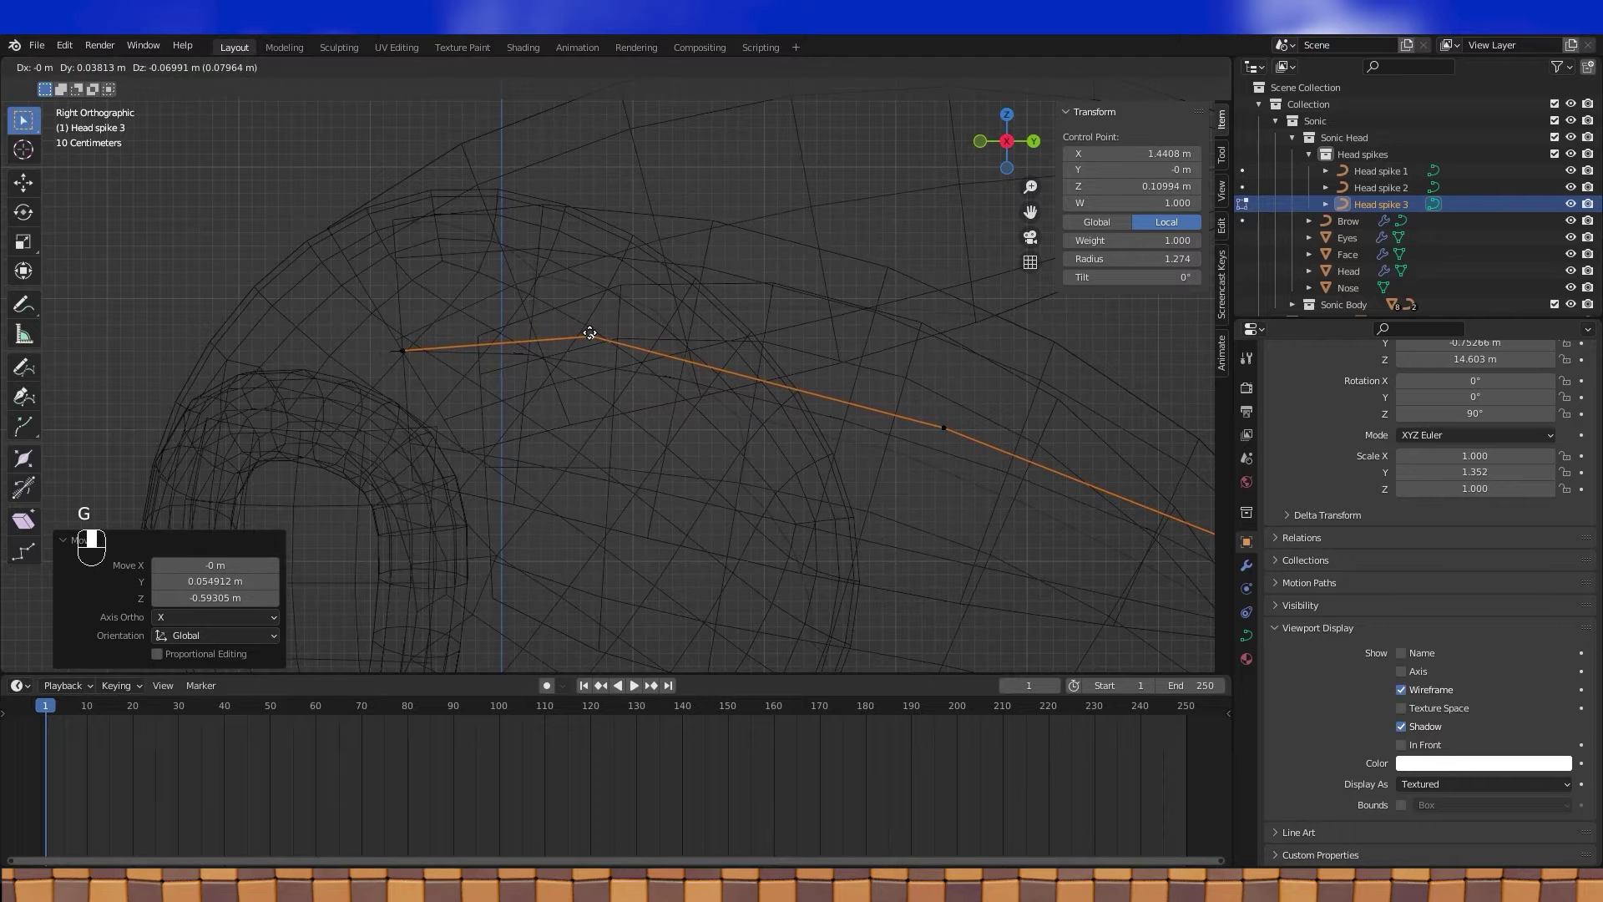
pyautogui.press('g')
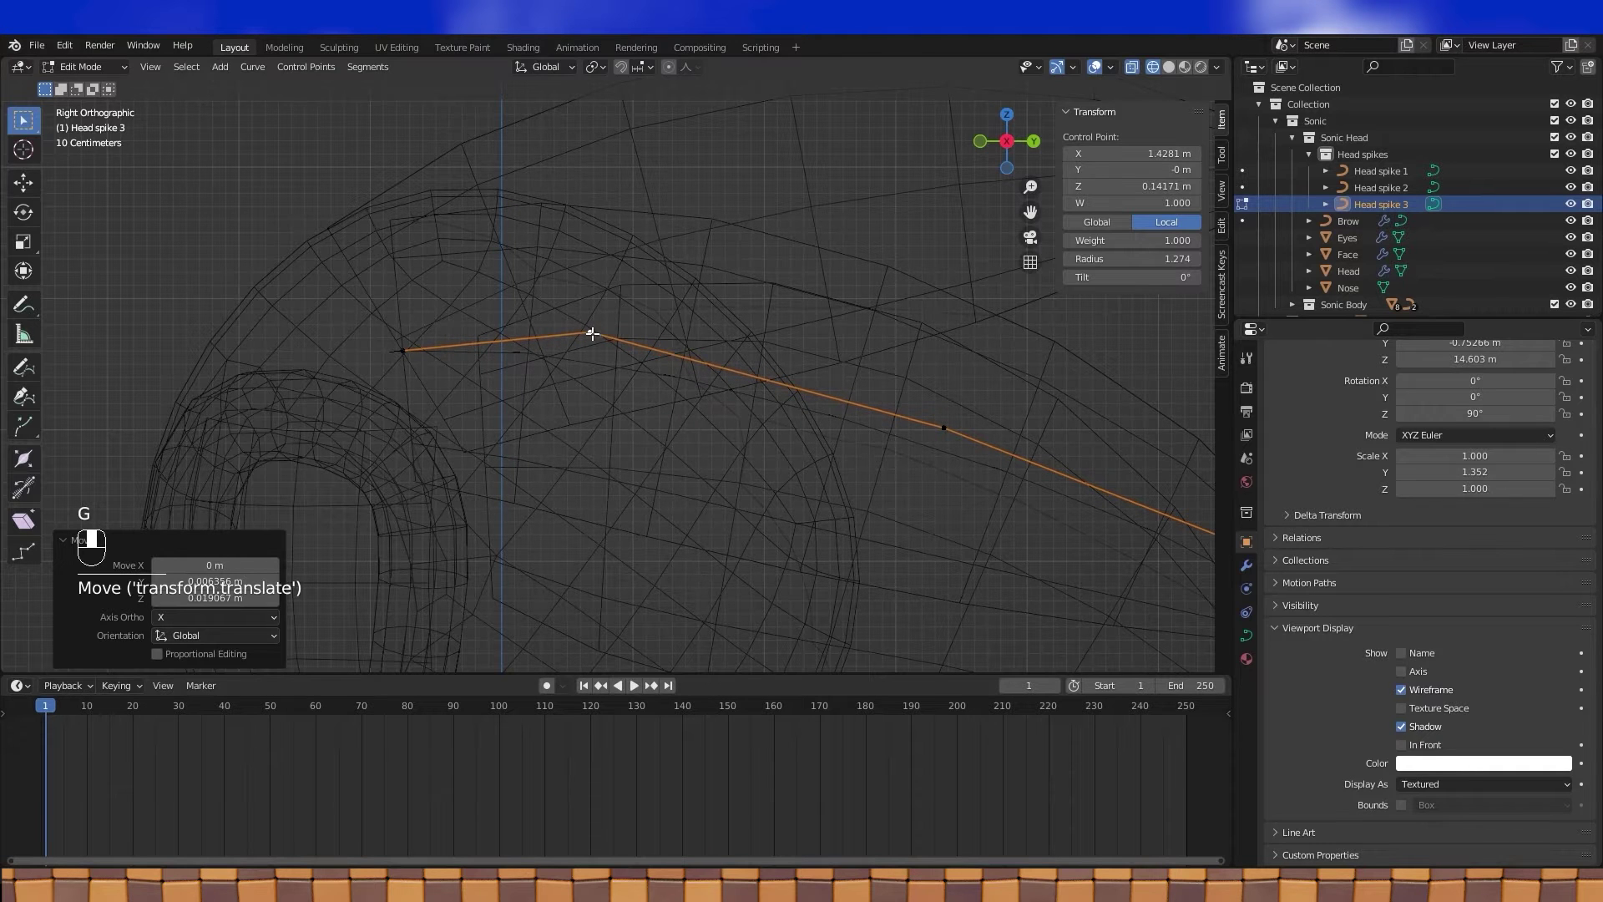
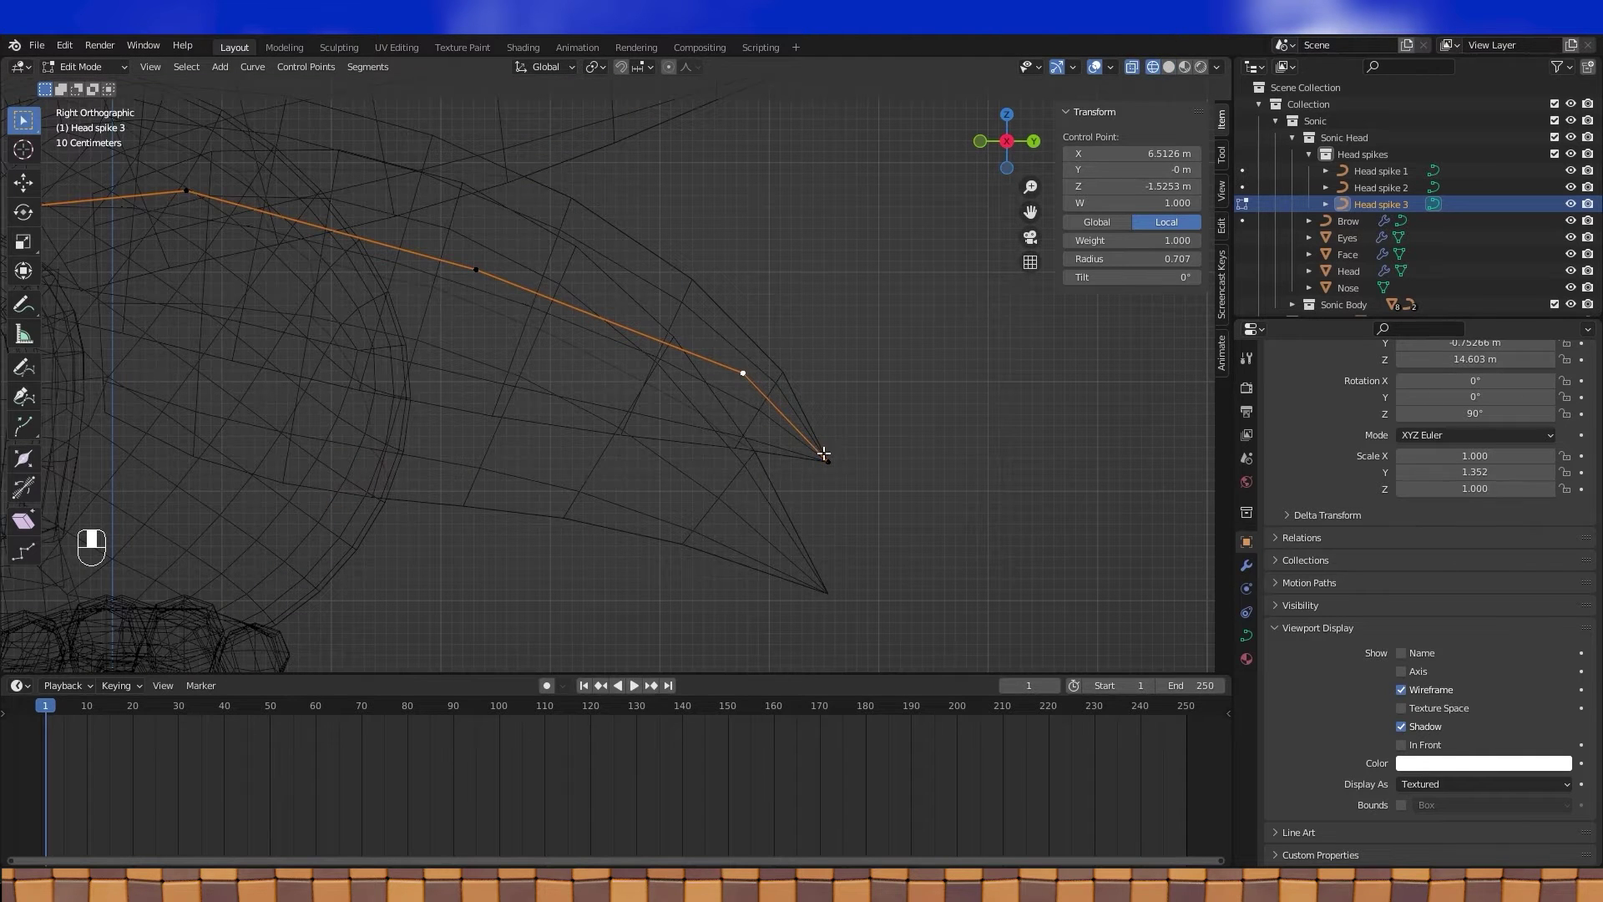
pyautogui.click(831, 459)
pyautogui.press('g')
pyautogui.press('g')
pyautogui.moveTo(781, 459); pyautogui.dragTo(898, 479)
# Step: Back in Object Mode, shift Head spike 3 sideways along X beside the head in top view
pyautogui.press('Tab')
pyautogui.moveTo(902, 486); pyautogui.dragTo(1175, 73)
pyautogui.press('Tab')
pyautogui.press('Tab')
pyautogui.moveTo(1176, 74); pyautogui.dragTo(706, 342)
pyautogui.click(706, 342)
pyautogui.middleClick(718, 340)
pyautogui.press('KP_7')
pyautogui.click(721, 339)
pyautogui.moveTo(721, 339); pyautogui.dragTo(817, 283)
pyautogui.press('g')
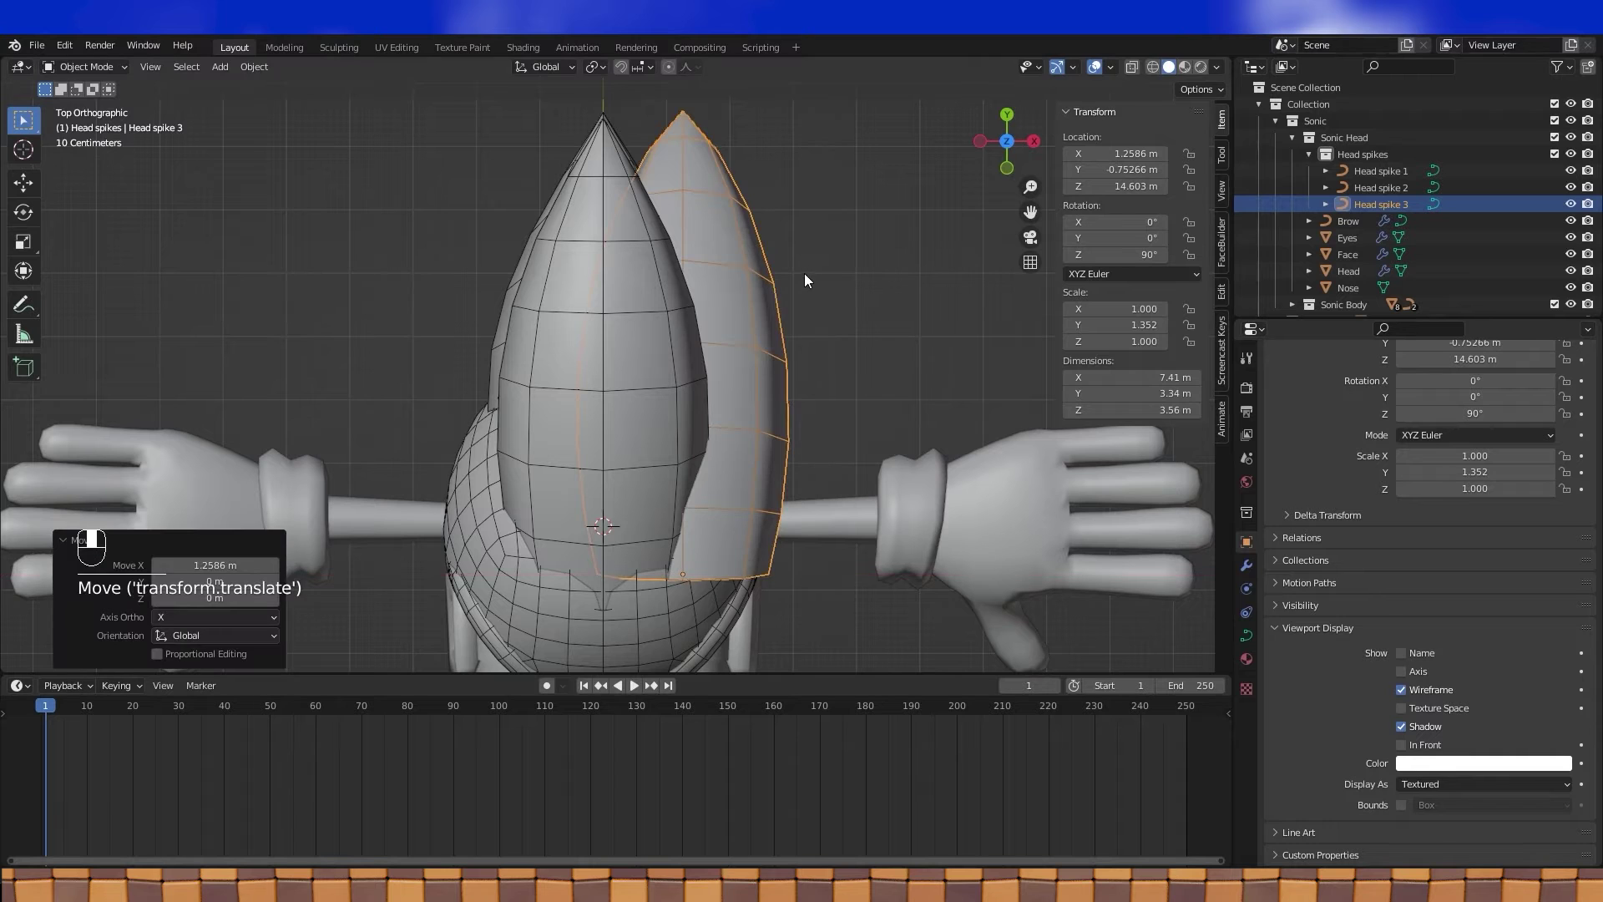
# Step: Rotate Head spike 3 outward about Z to roughly 74° around the active-element pivot
pyautogui.moveTo(781, 311); pyautogui.dragTo(816, 245)
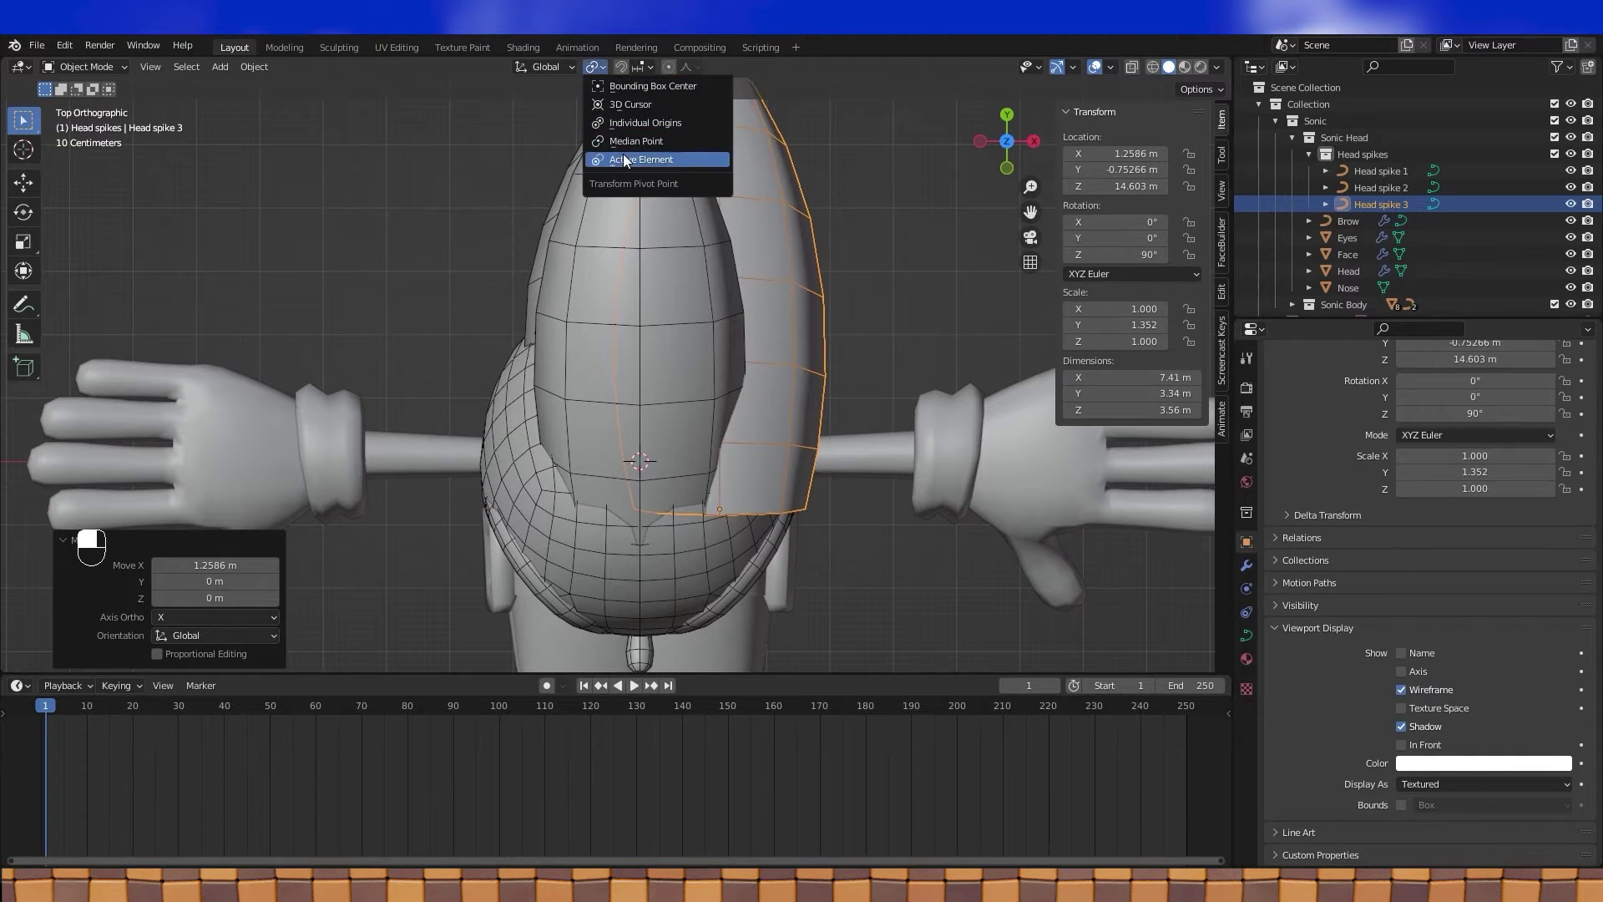
pyautogui.press('r')
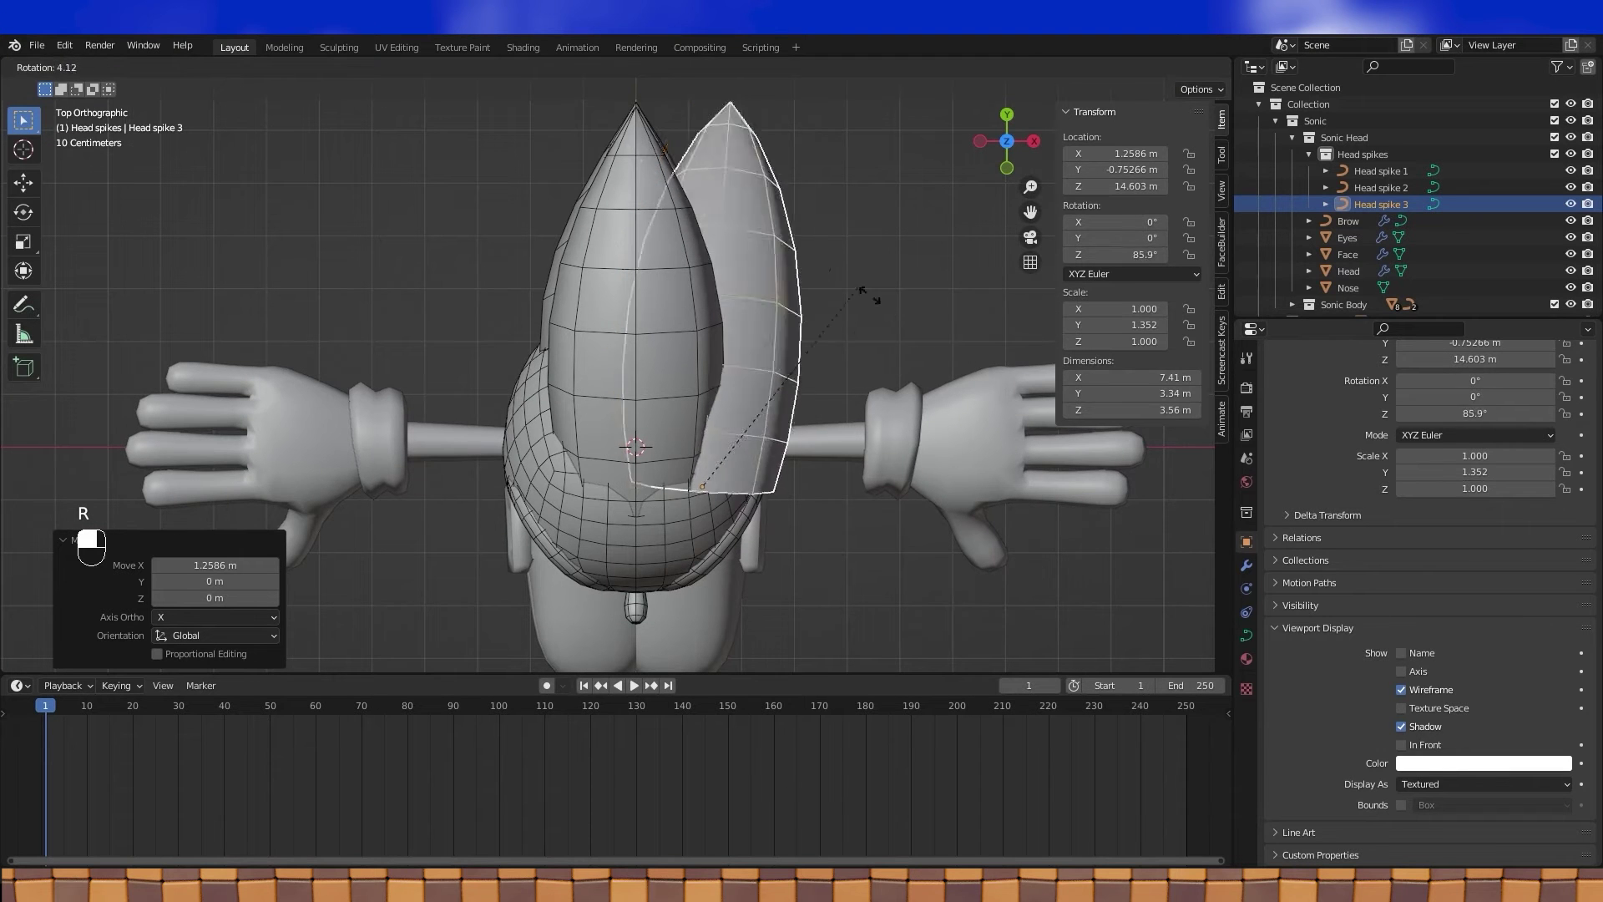
pyautogui.press('r')
pyautogui.press('r')
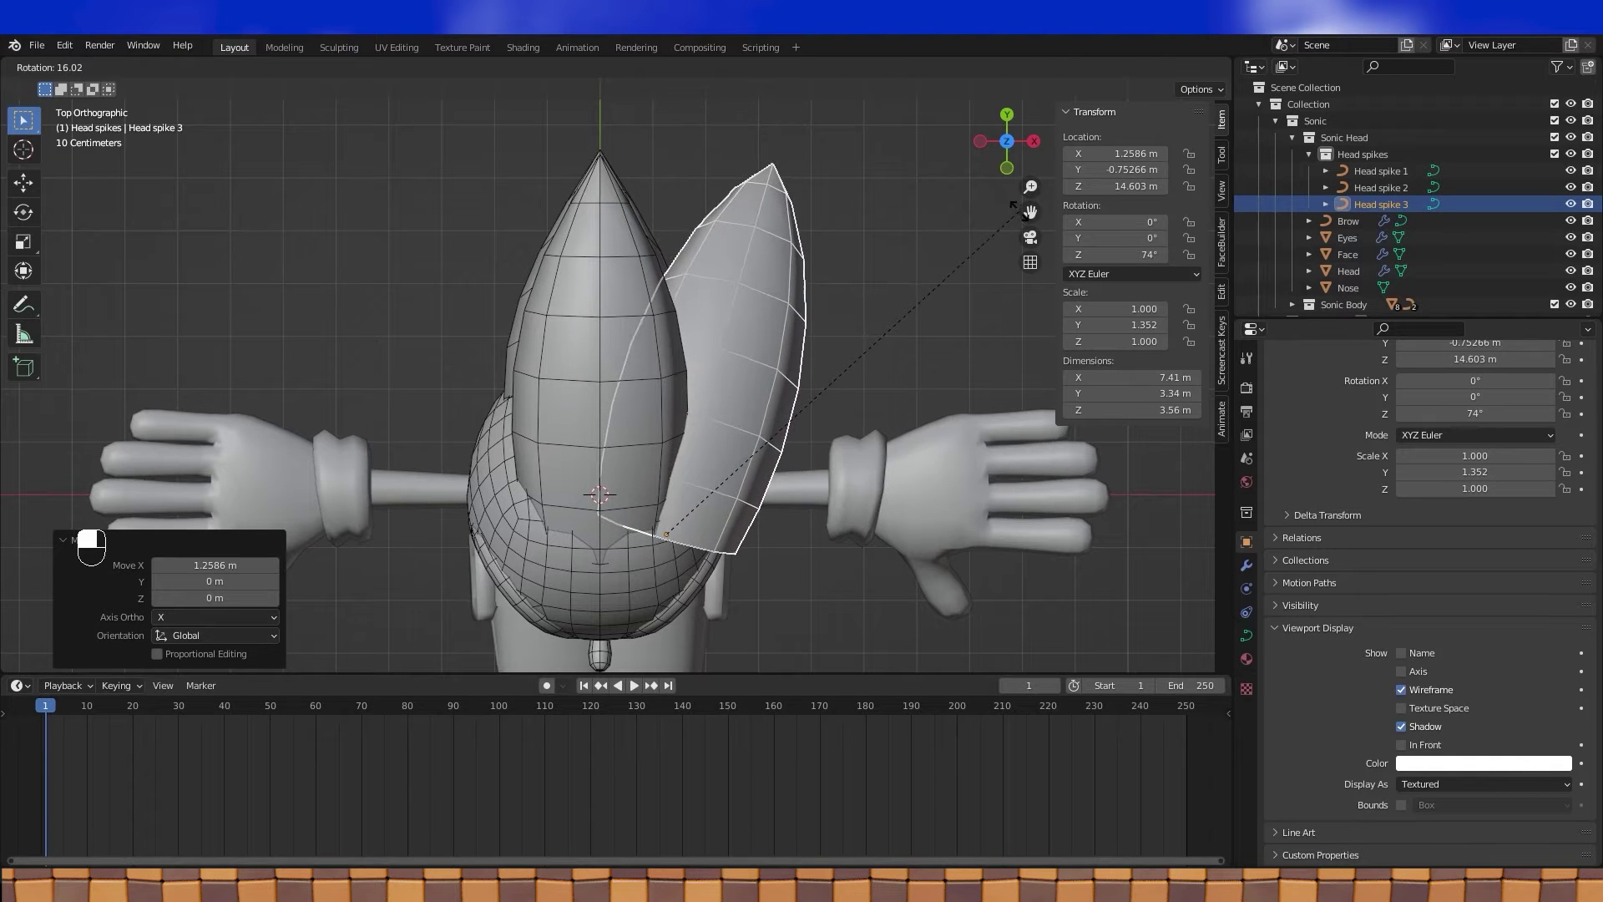
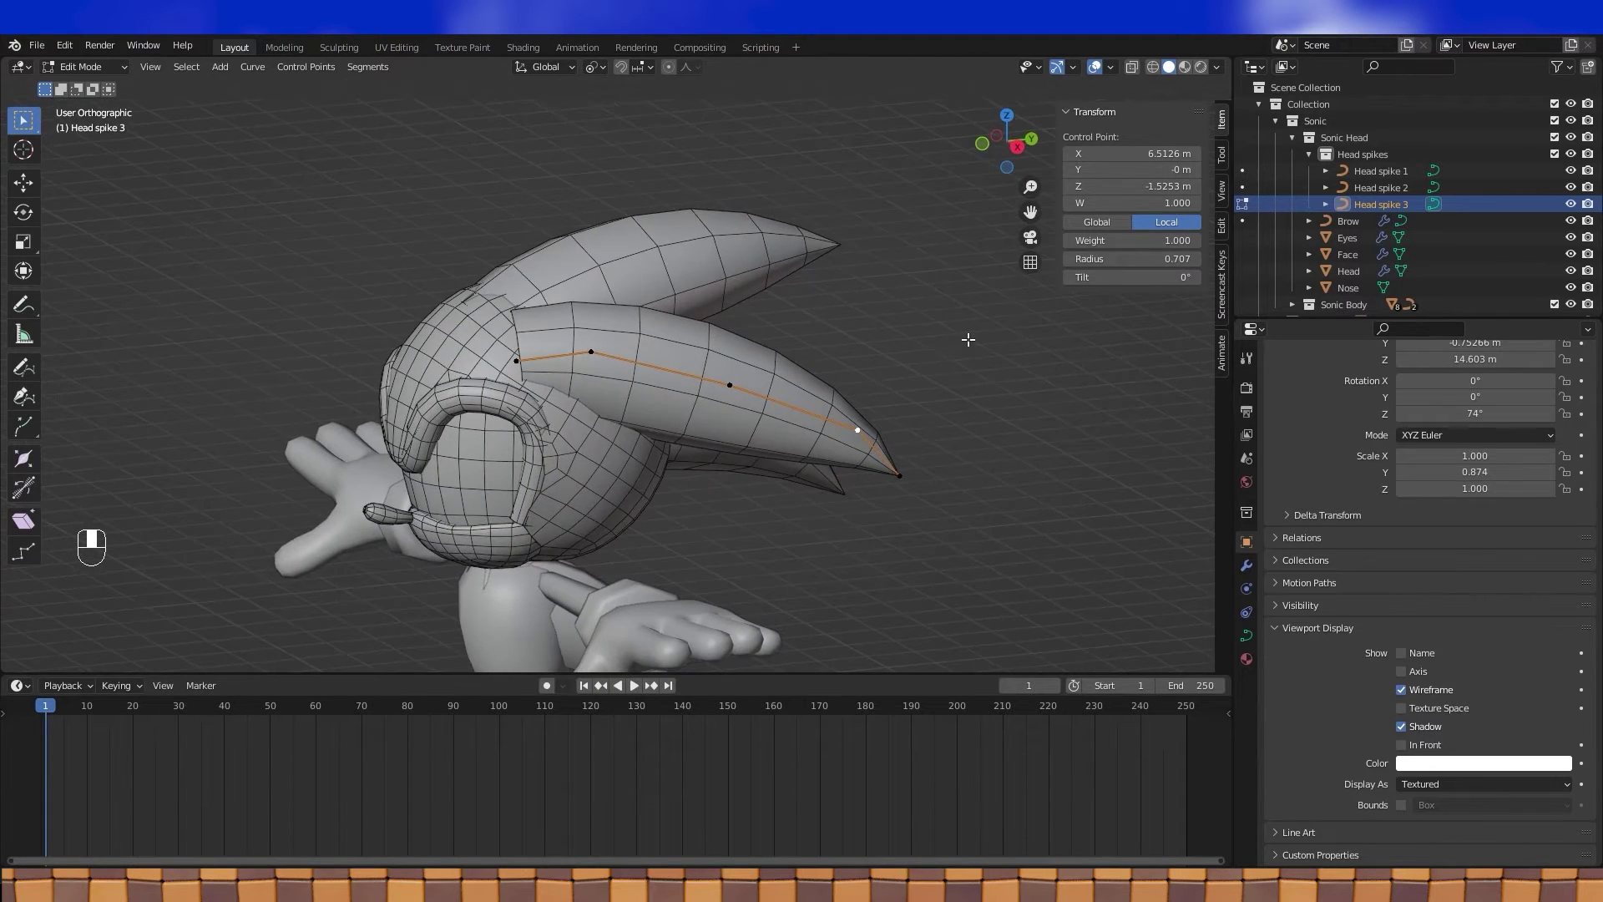
# Step: Shrink the tip point's radius to 0 so Head spike 3 tapers to a sharp point
pyautogui.press('alt+s')
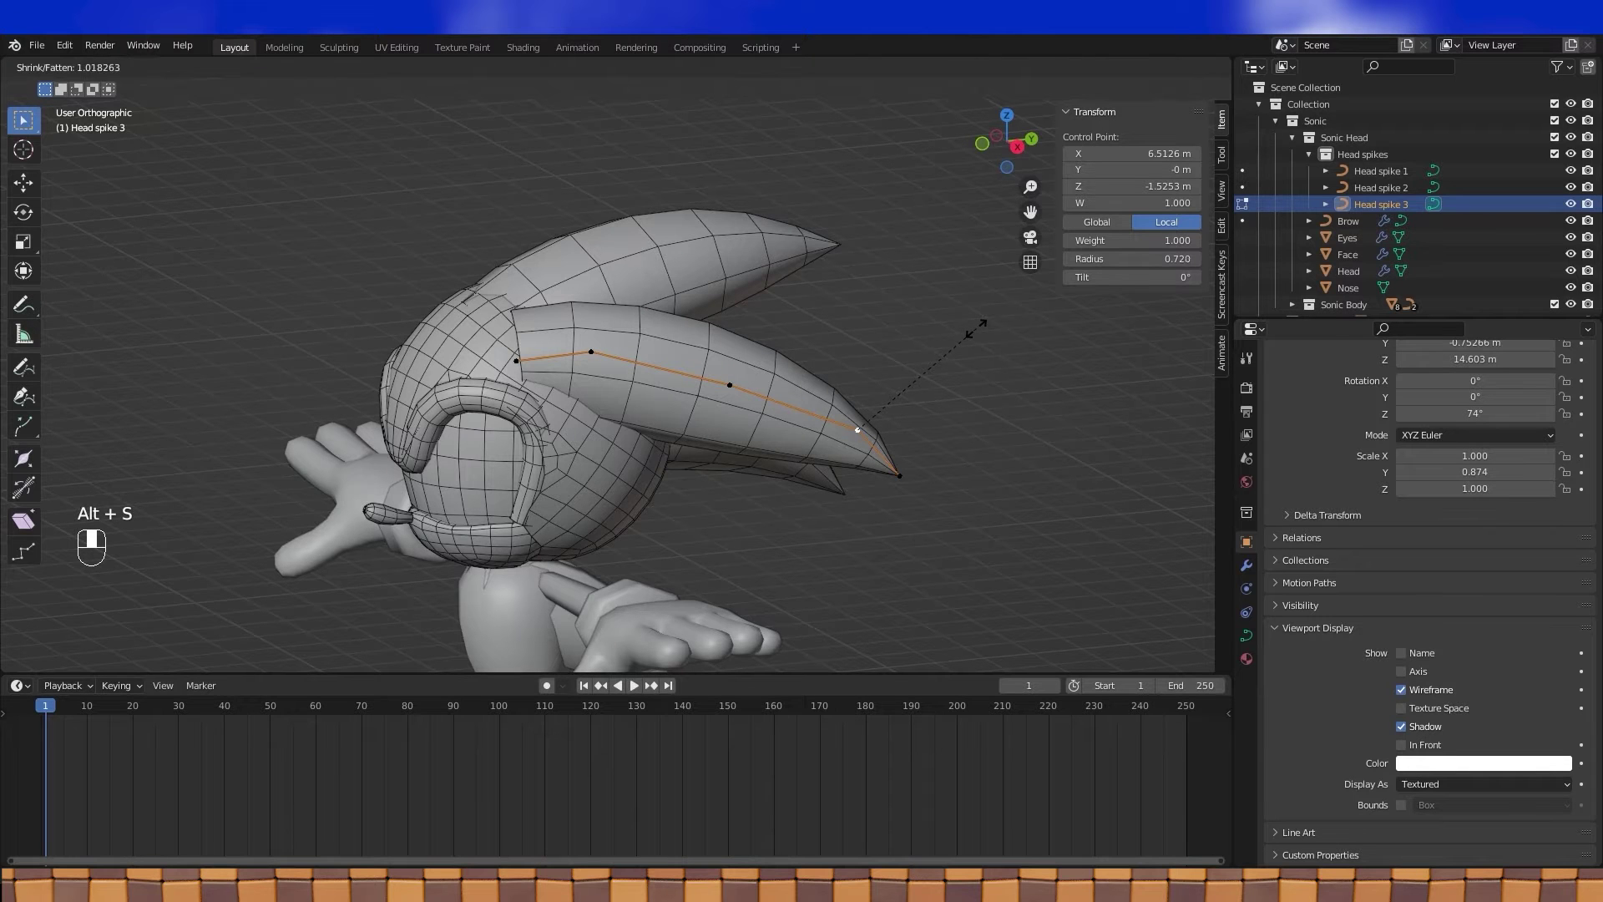
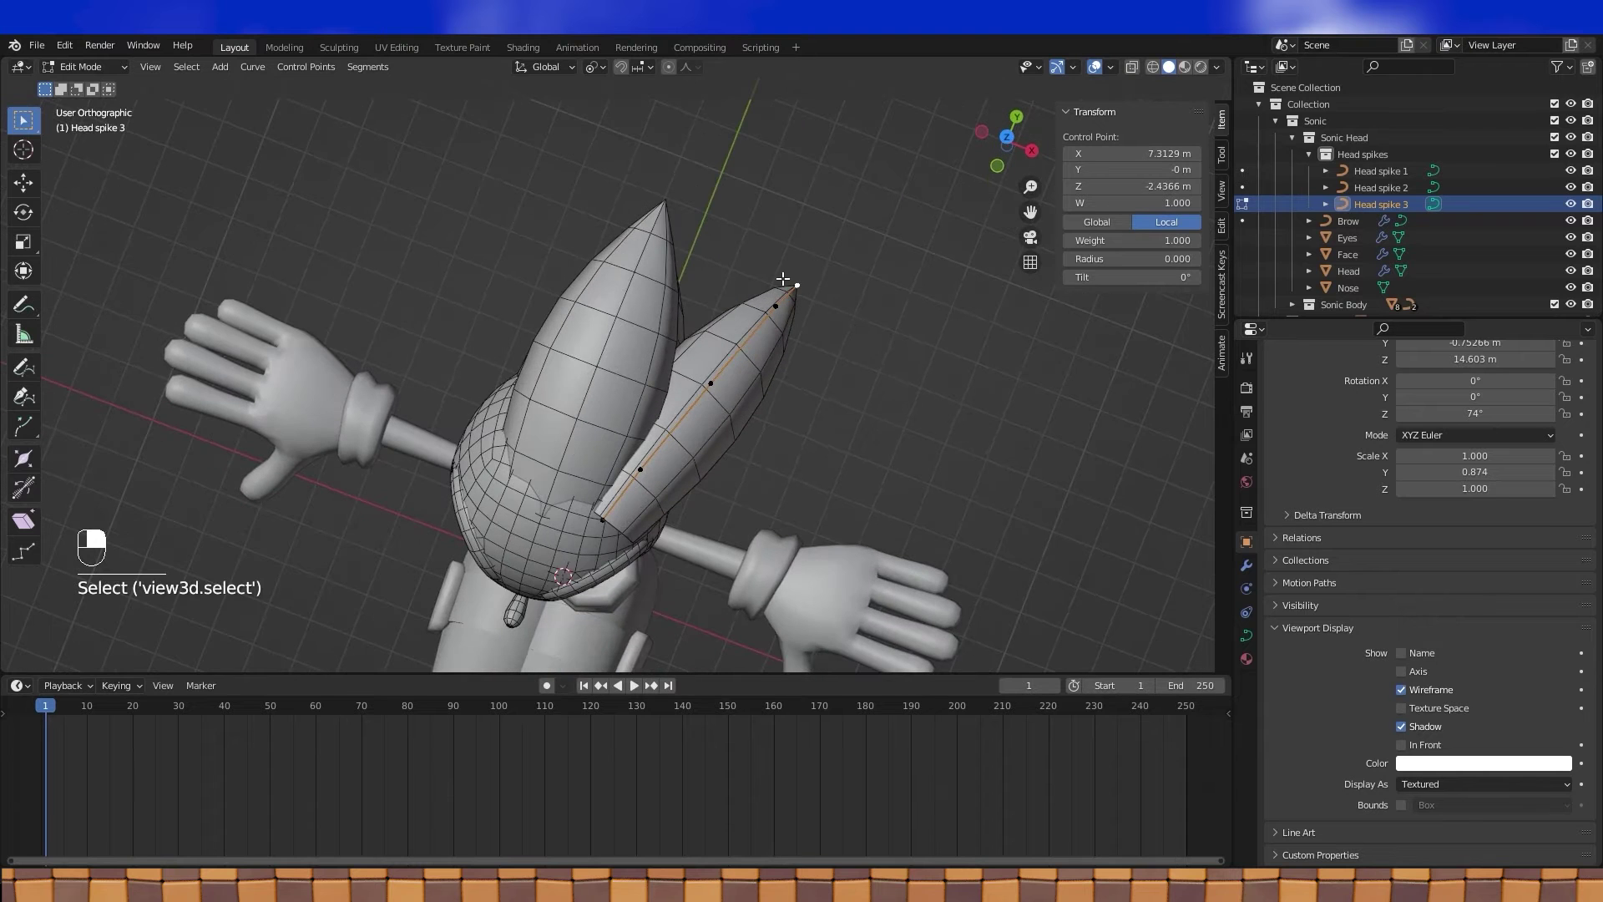
pyautogui.press('KP_7')
pyautogui.moveTo(836, 276); pyautogui.dragTo(583, 319)
pyautogui.moveTo(583, 319); pyautogui.dragTo(736, 289)
pyautogui.click(737, 289)
pyautogui.moveTo(749, 285); pyautogui.dragTo(771, 272)
pyautogui.press('g')
pyautogui.press('Tab')
# Step: Add a Mirror modifier on X with Body as mirror object, giving spikes on both sides
pyautogui.moveTo(775, 281); pyautogui.dragTo(1251, 573)
pyautogui.click(1251, 572)
pyautogui.moveTo(1251, 573); pyautogui.dragTo(1357, 386)
pyautogui.moveTo(1358, 386); pyautogui.dragTo(1327, 547)
pyautogui.moveTo(914, 418); pyautogui.dragTo(1575, 505)
pyautogui.moveTo(1575, 505); pyautogui.dragTo(841, 231)
pyautogui.click(842, 231)
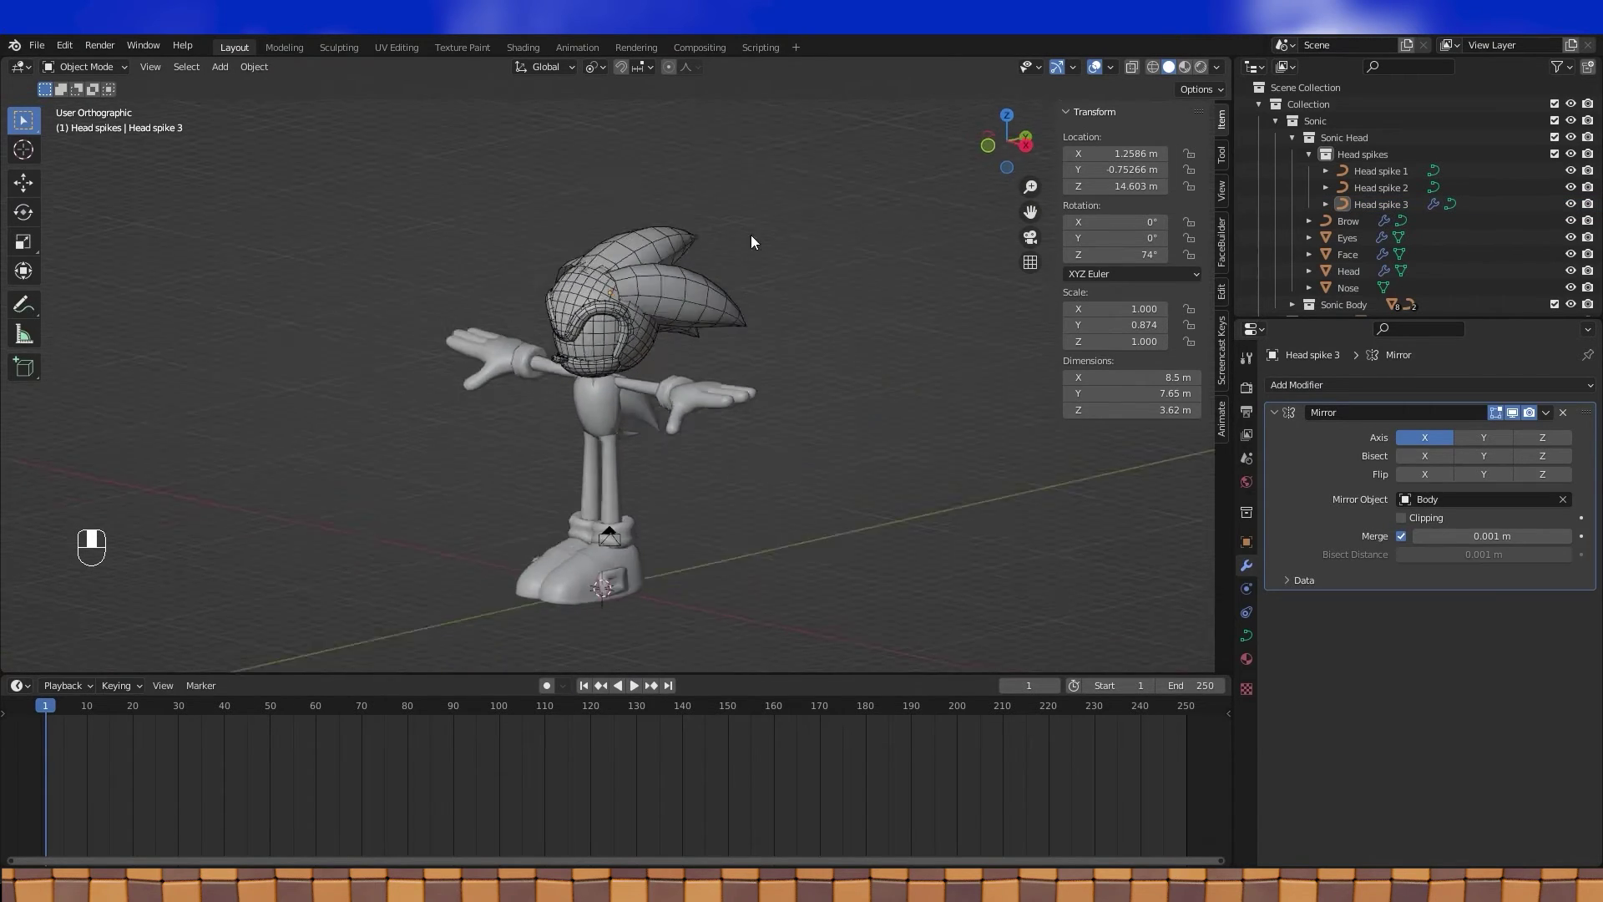
# Step: From the right side view, scale Head spike 3's middle curve points slightly along Y
pyautogui.press('KP_3')
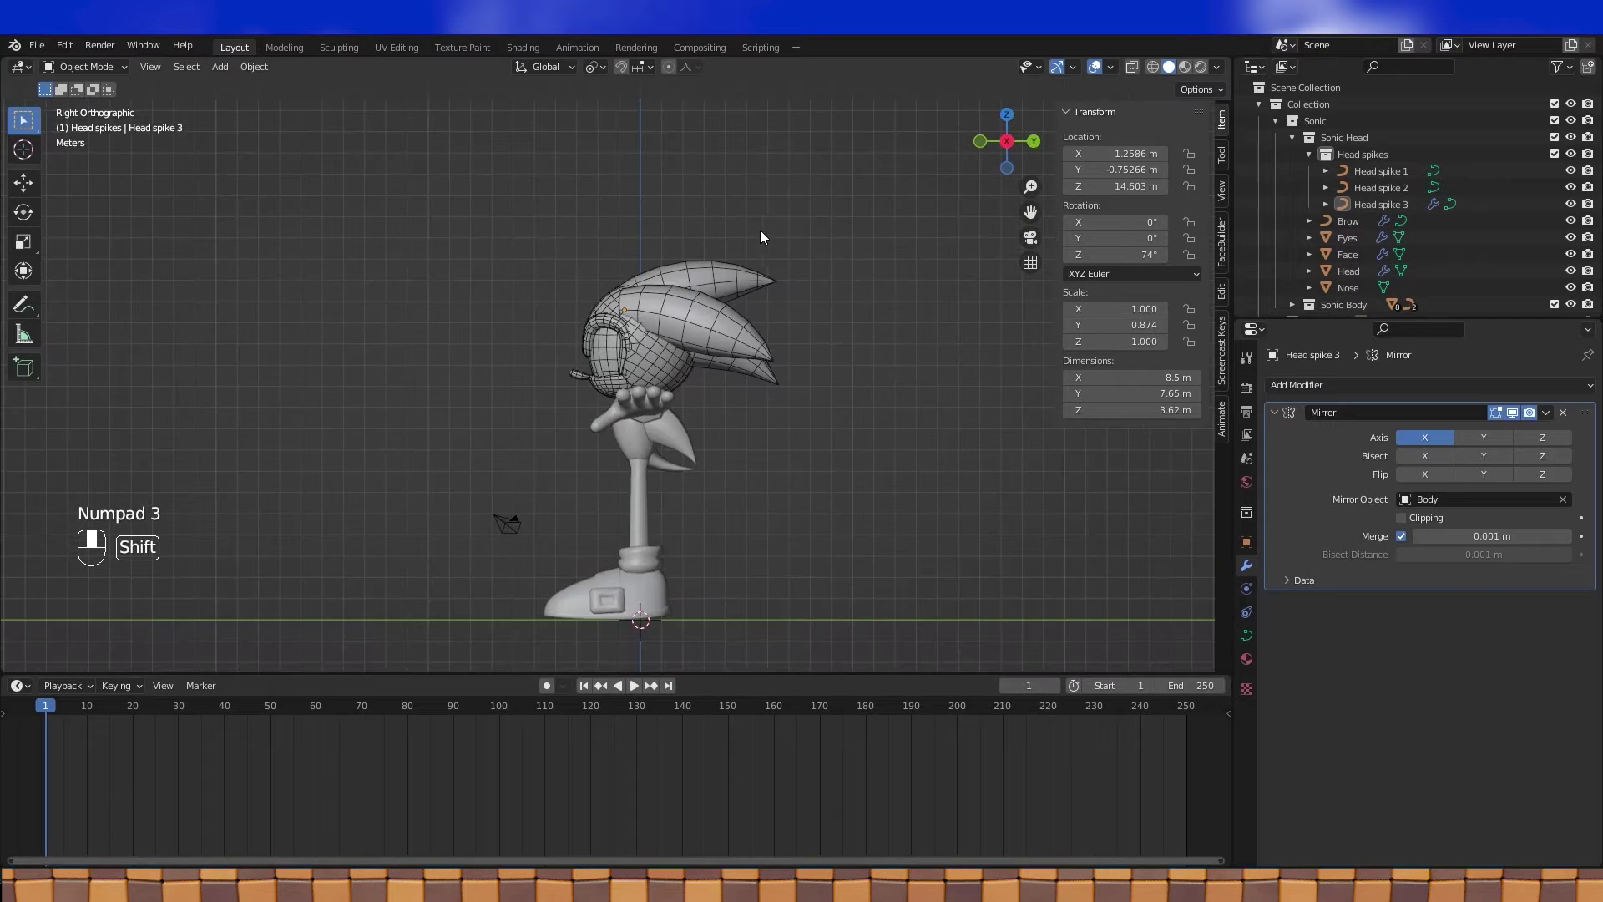
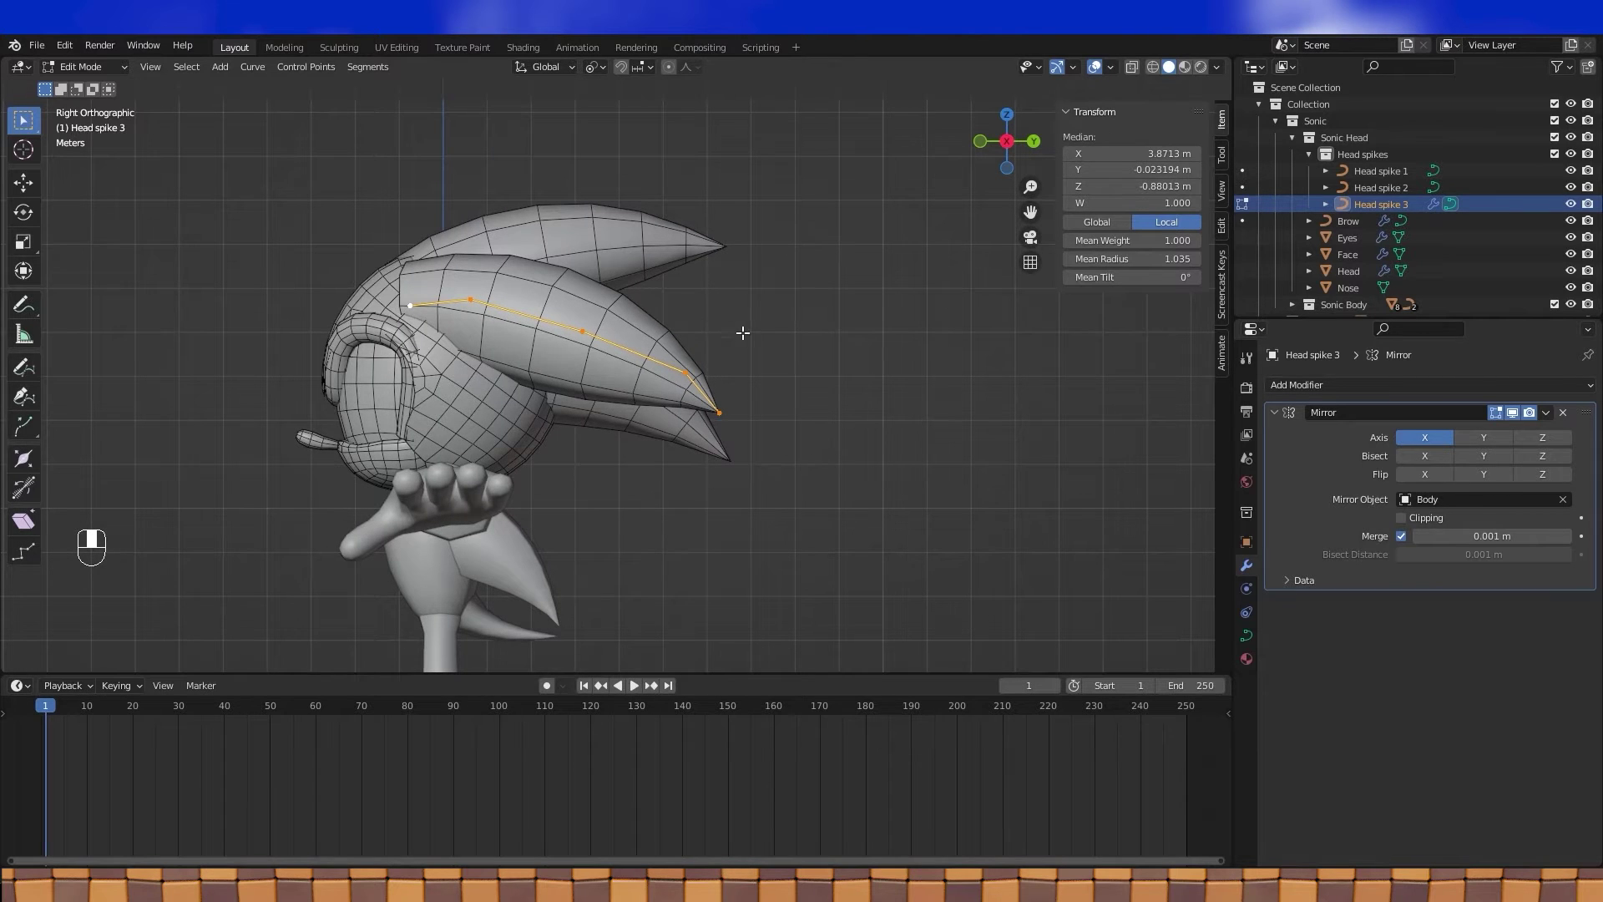
pyautogui.press('s')
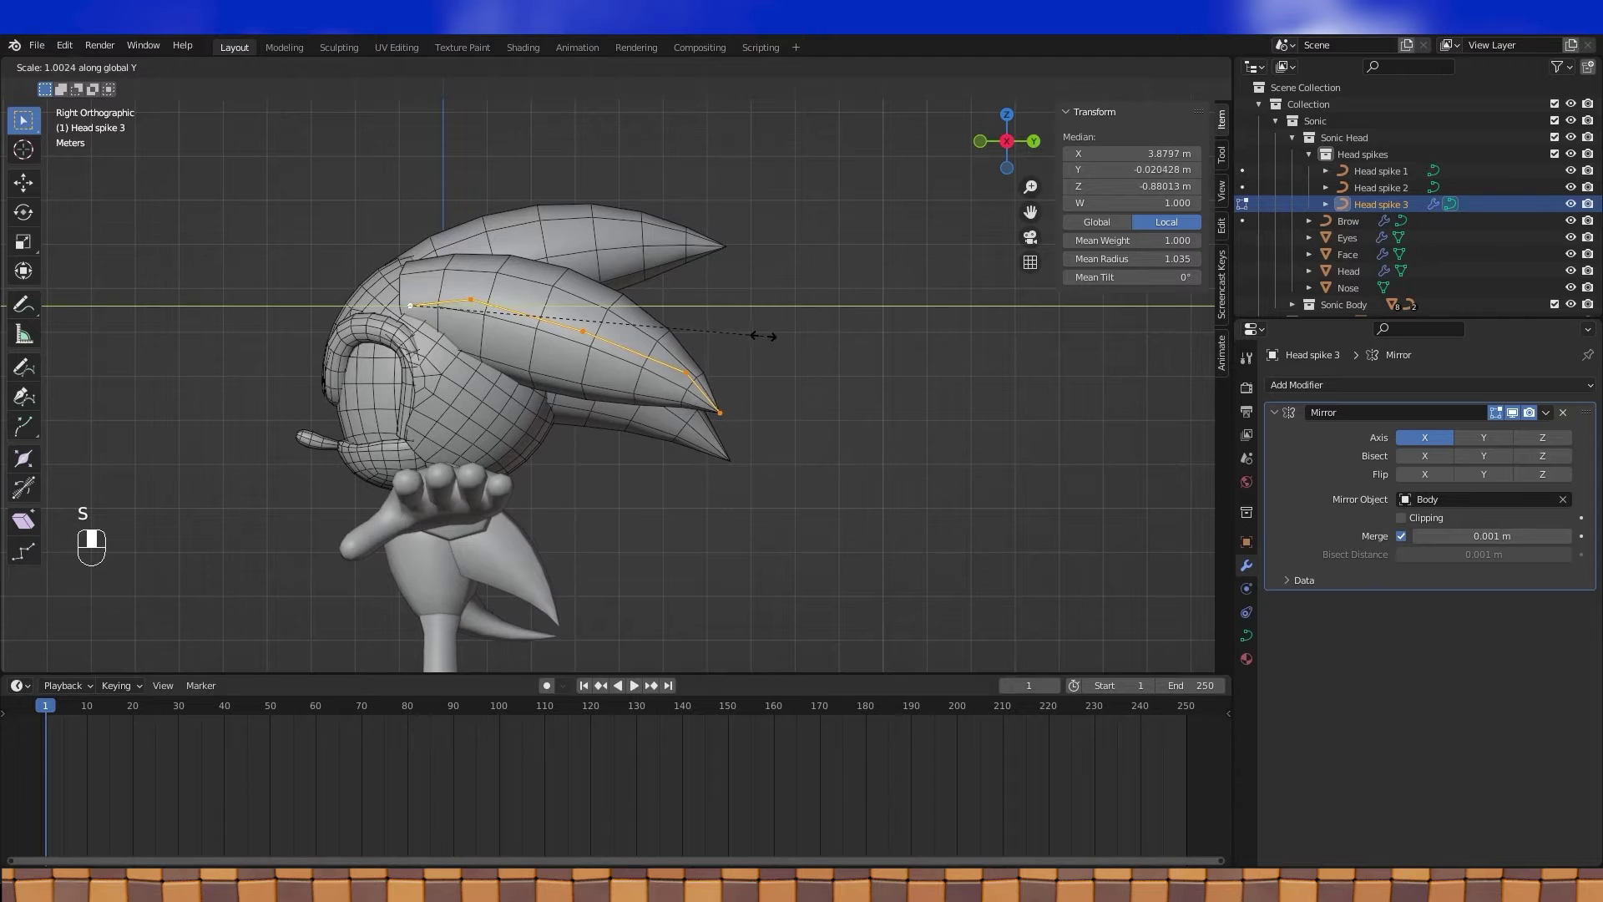
pyautogui.moveTo(778, 332); pyautogui.dragTo(700, 391)
pyautogui.press('Tab')
# Step: Select Head spike 1 and open its curve for editing
pyautogui.middleClick(700, 390)
pyautogui.click(709, 392)
pyautogui.moveTo(709, 392); pyautogui.dragTo(1155, 68)
pyautogui.click(1155, 69)
pyautogui.moveTo(856, 244); pyautogui.dragTo(1180, 72)
pyautogui.press('Tab')
pyautogui.press('Tab')
pyautogui.click(1180, 72)
pyautogui.moveTo(1179, 73); pyautogui.dragTo(599, 233)
pyautogui.click(599, 232)
pyautogui.press('Tab')
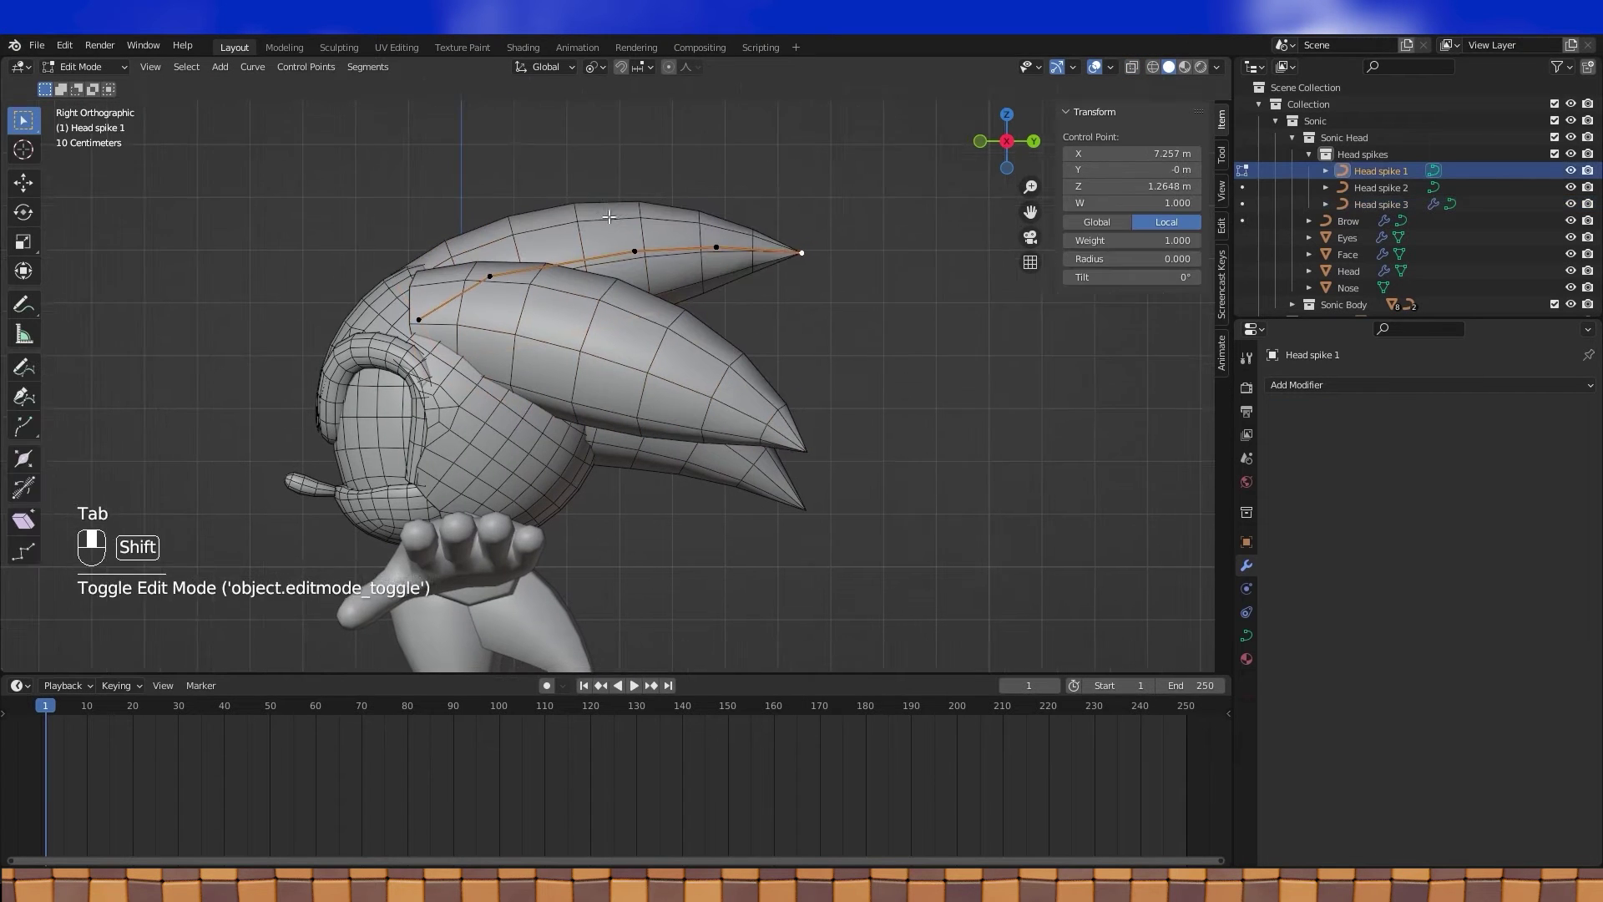
# Step: Duplicate Head spike 1 into a new spike, Head spike 4, and enter its curve editing
pyautogui.press('Tab')
pyautogui.press('shift+d')
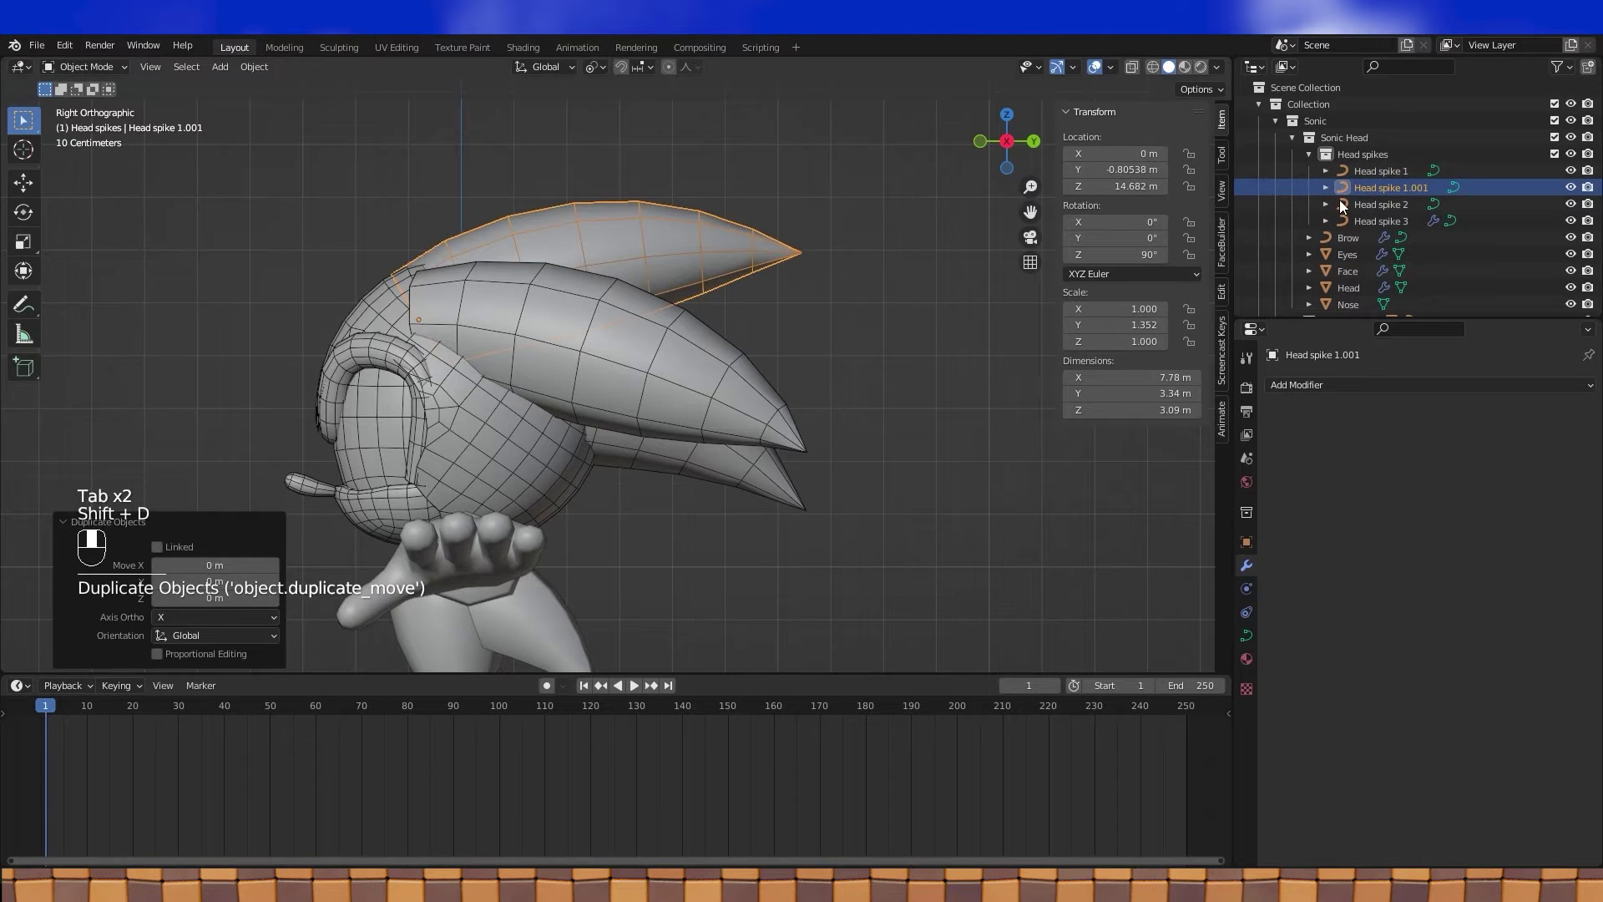
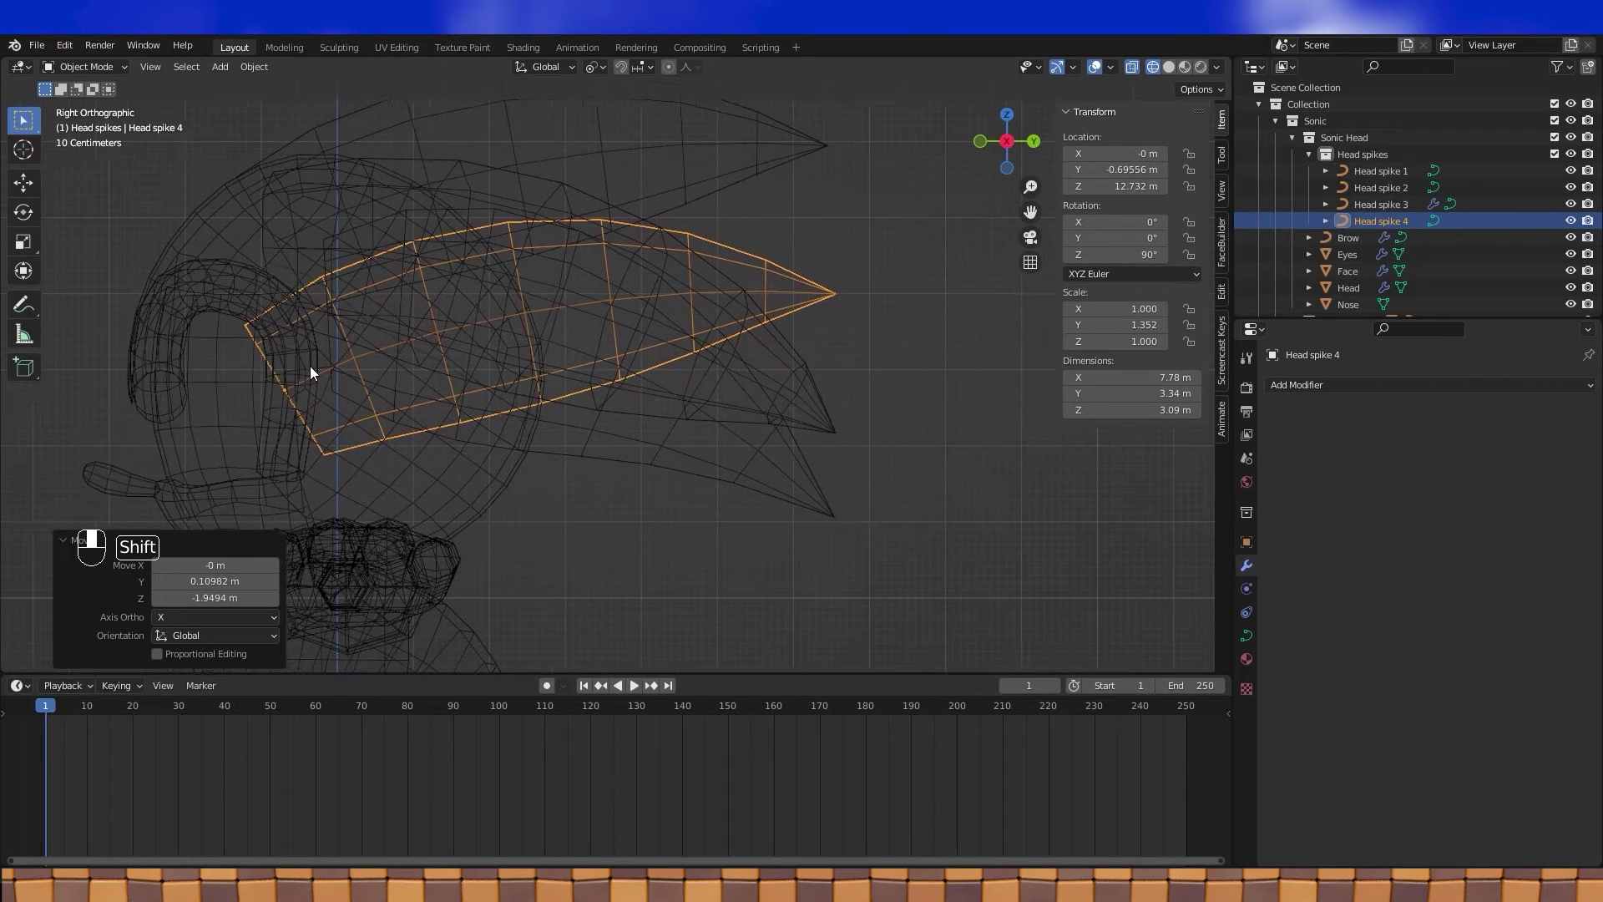
pyautogui.press('Tab')
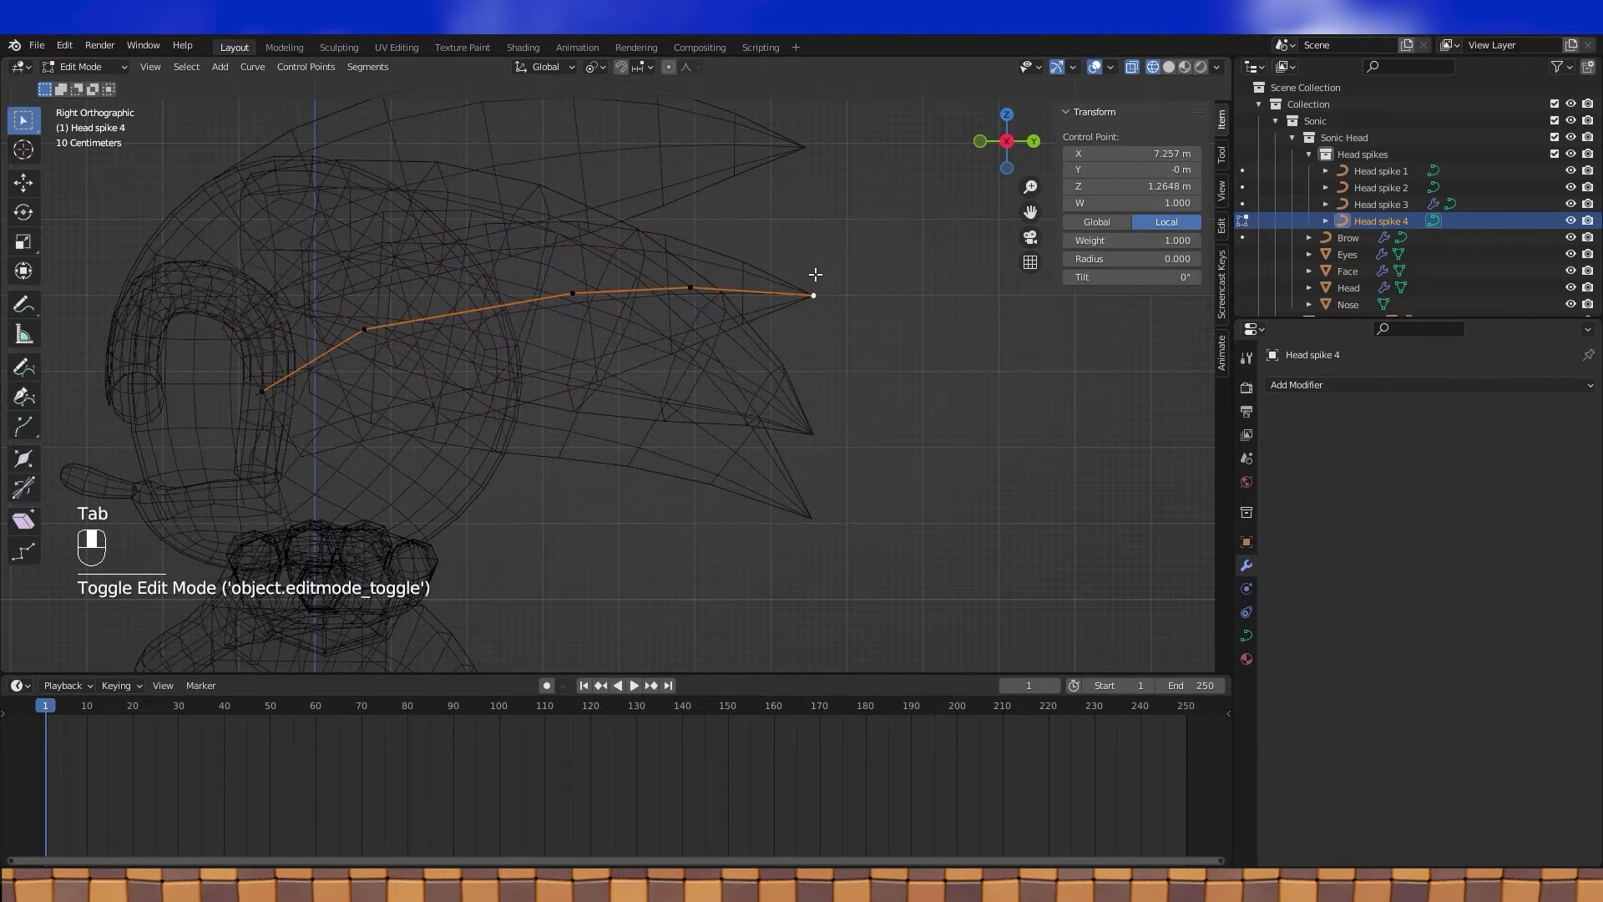
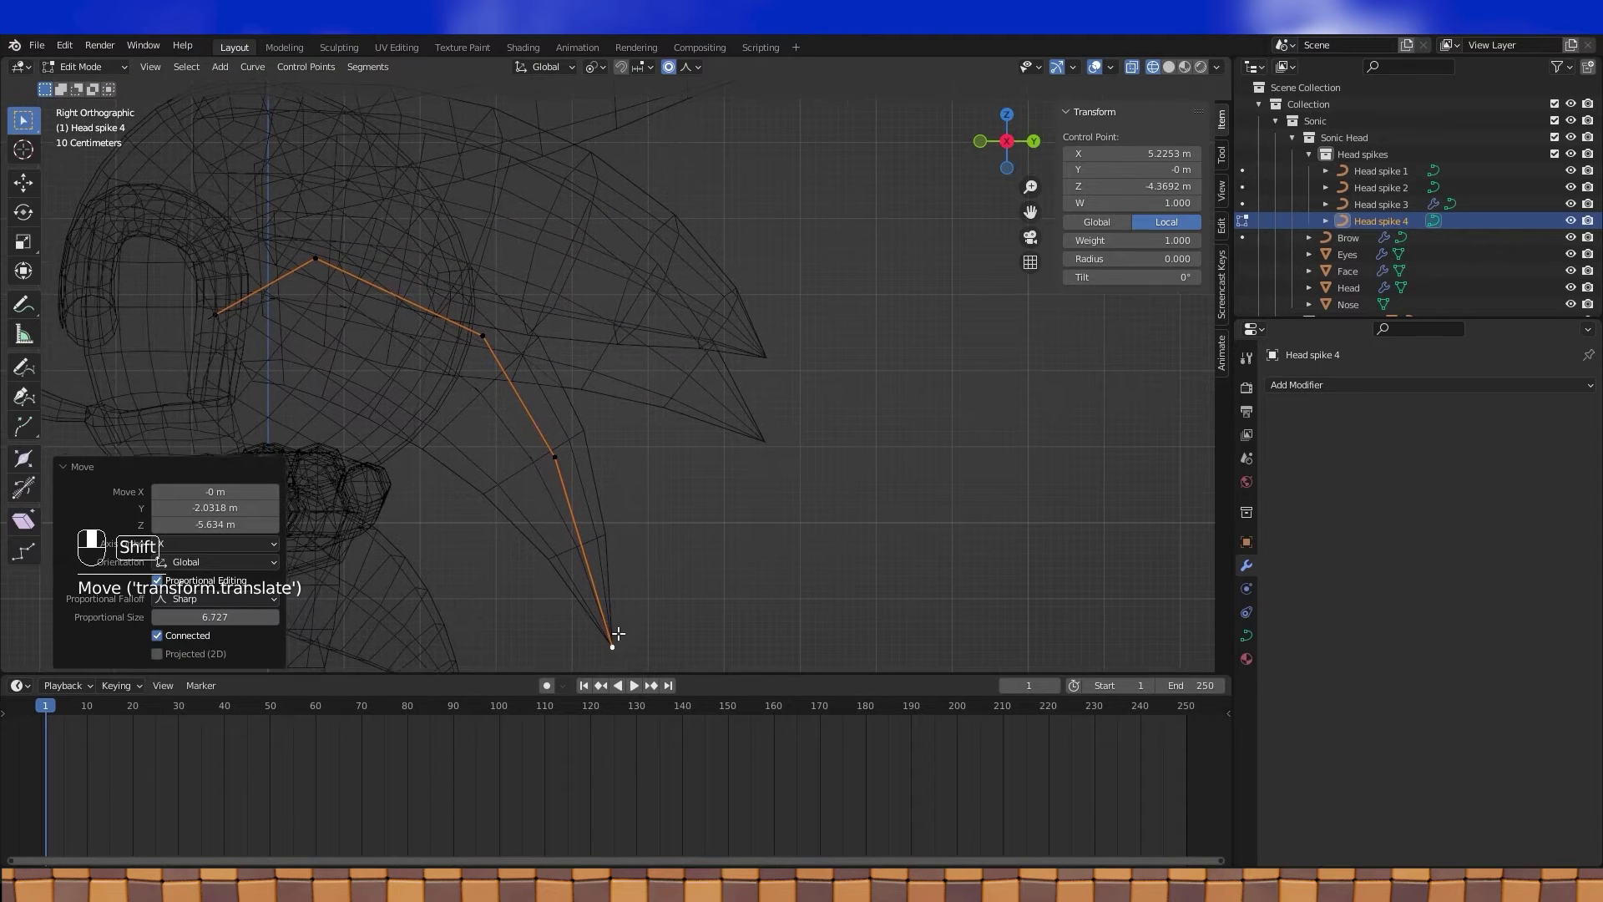
# Step: Reposition Head spike 4's control points into a downward-sweeping arc with a lower tip
pyautogui.moveTo(816, 514); pyautogui.dragTo(673, 74)
pyautogui.click(673, 74)
pyautogui.moveTo(673, 74); pyautogui.dragTo(439, 228)
pyautogui.click(439, 228)
pyautogui.click(609, 309)
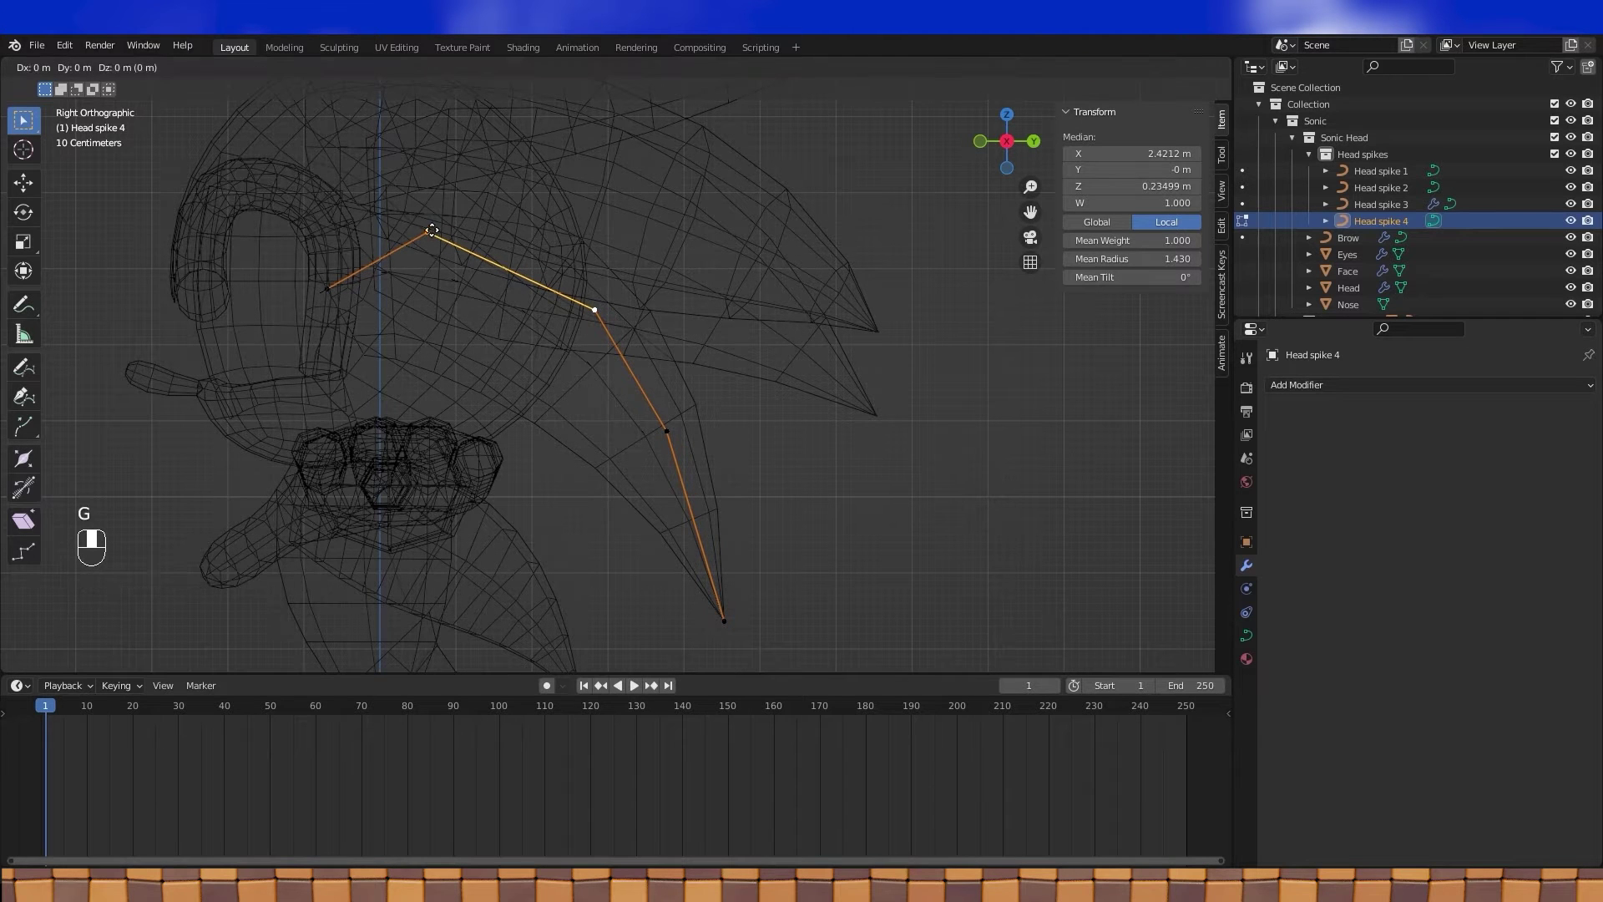
pyautogui.press('g')
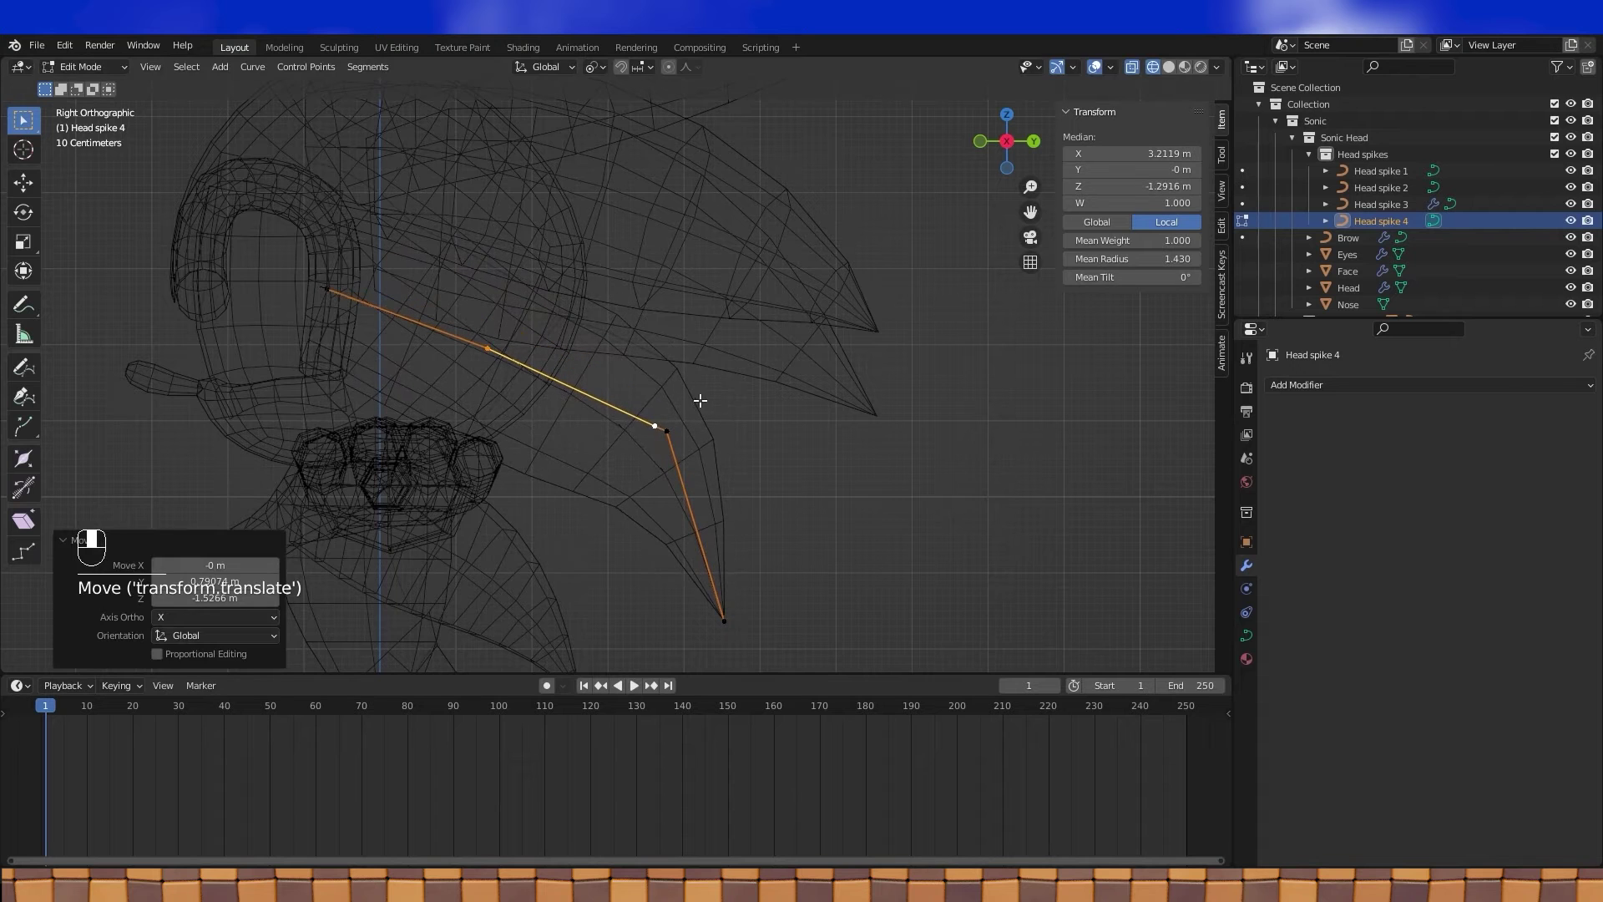
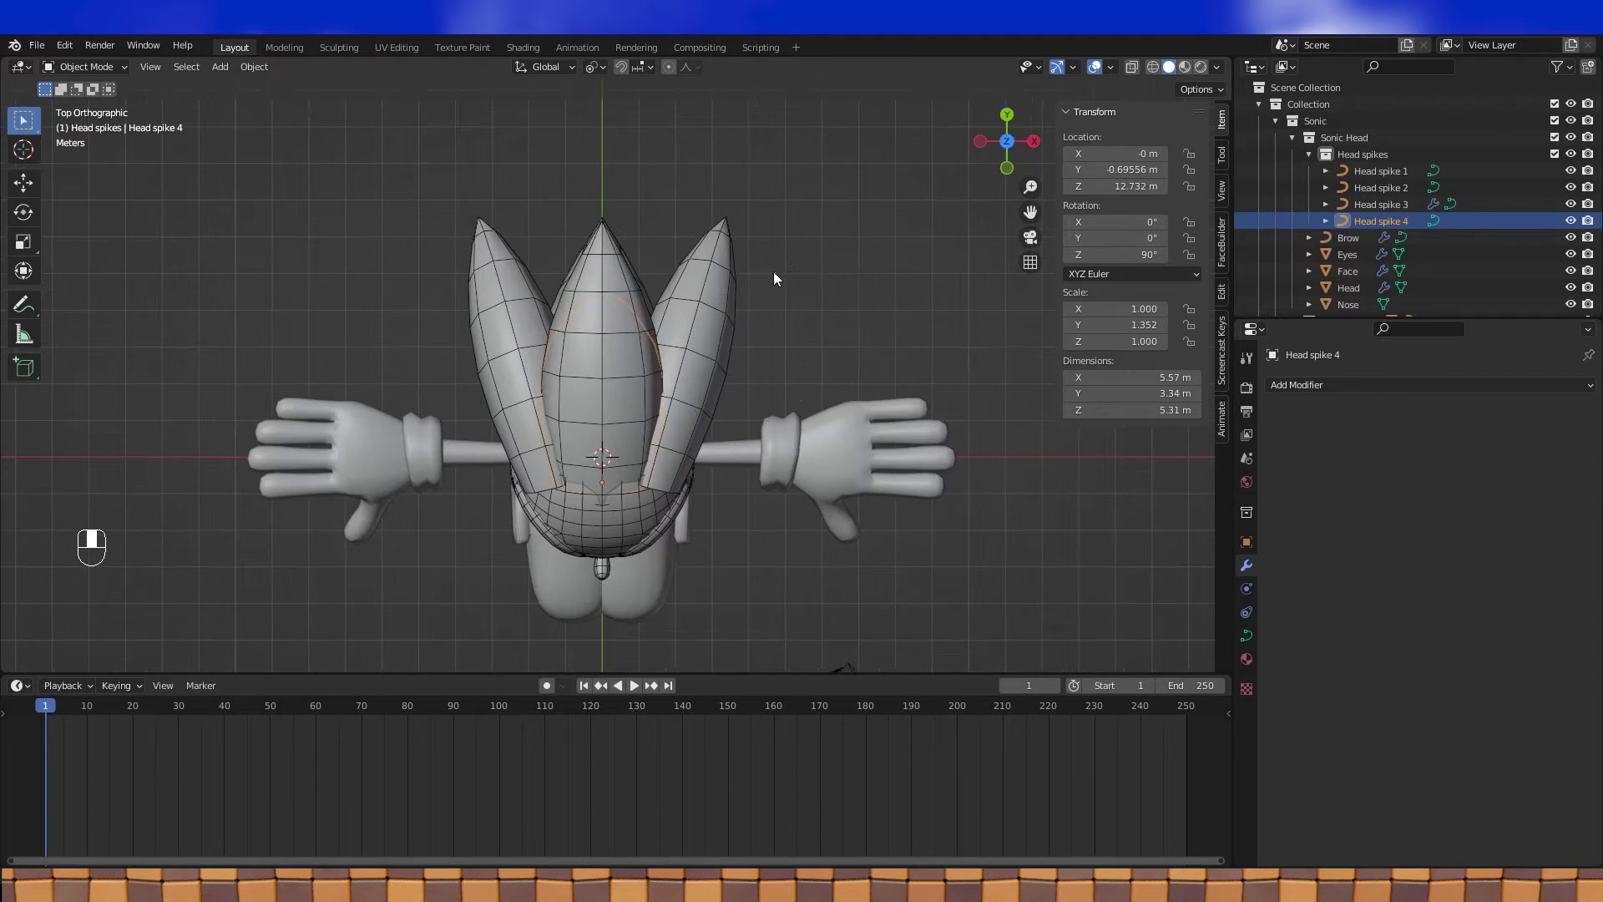
# Step: Rotate Head spike 4 about Z and shift it to about 0.40 m along X as a lower quill
pyautogui.press('r')
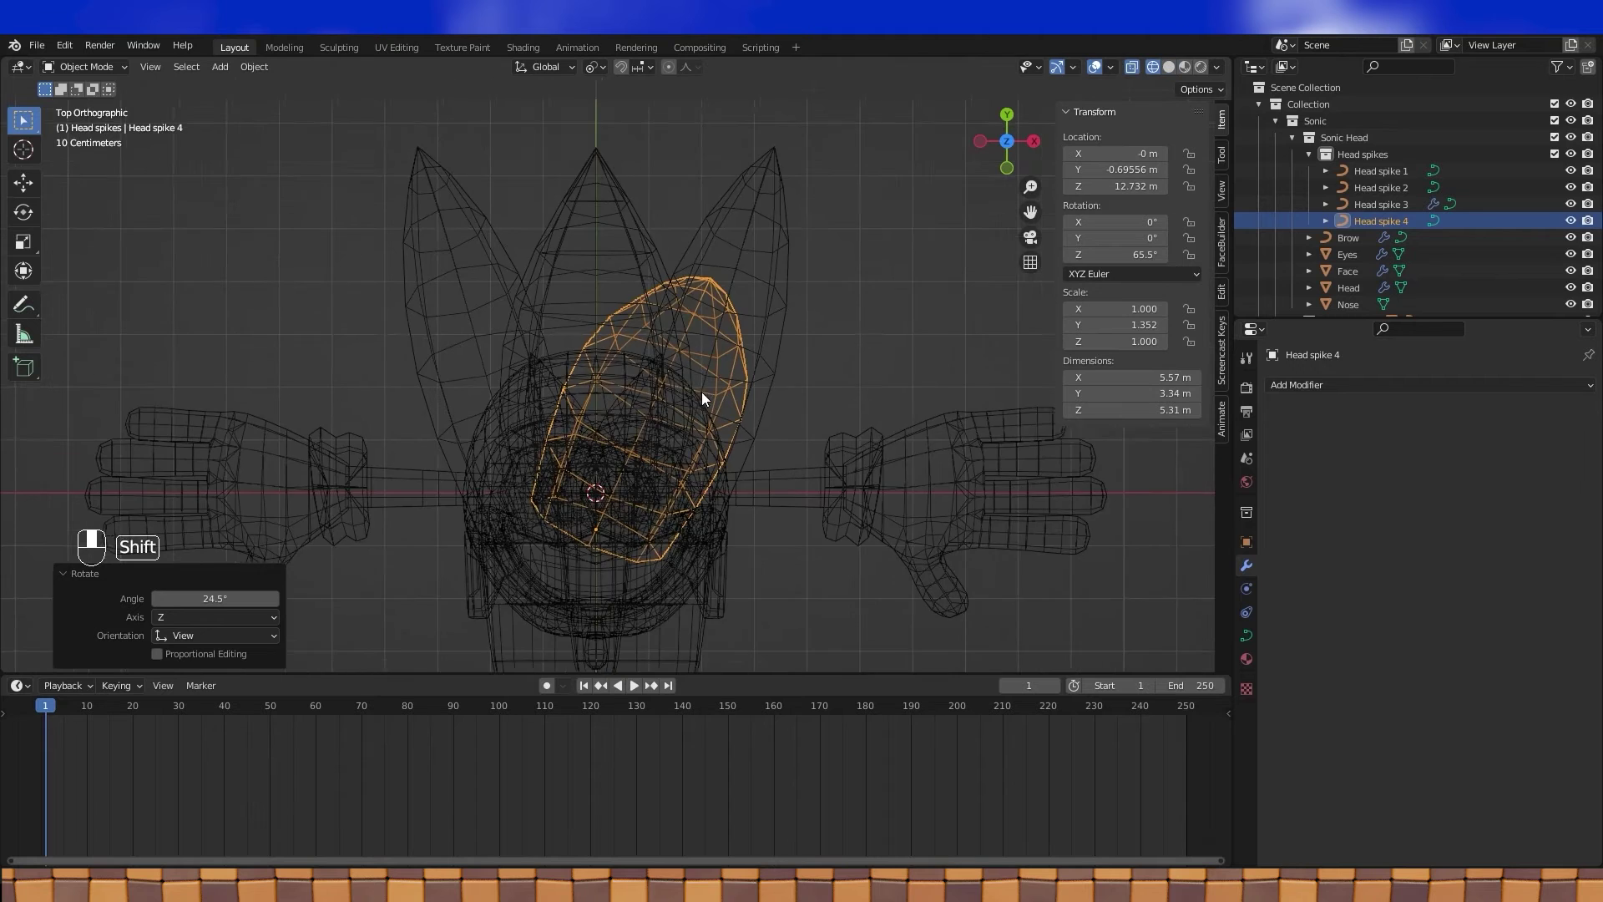
pyautogui.press('g')
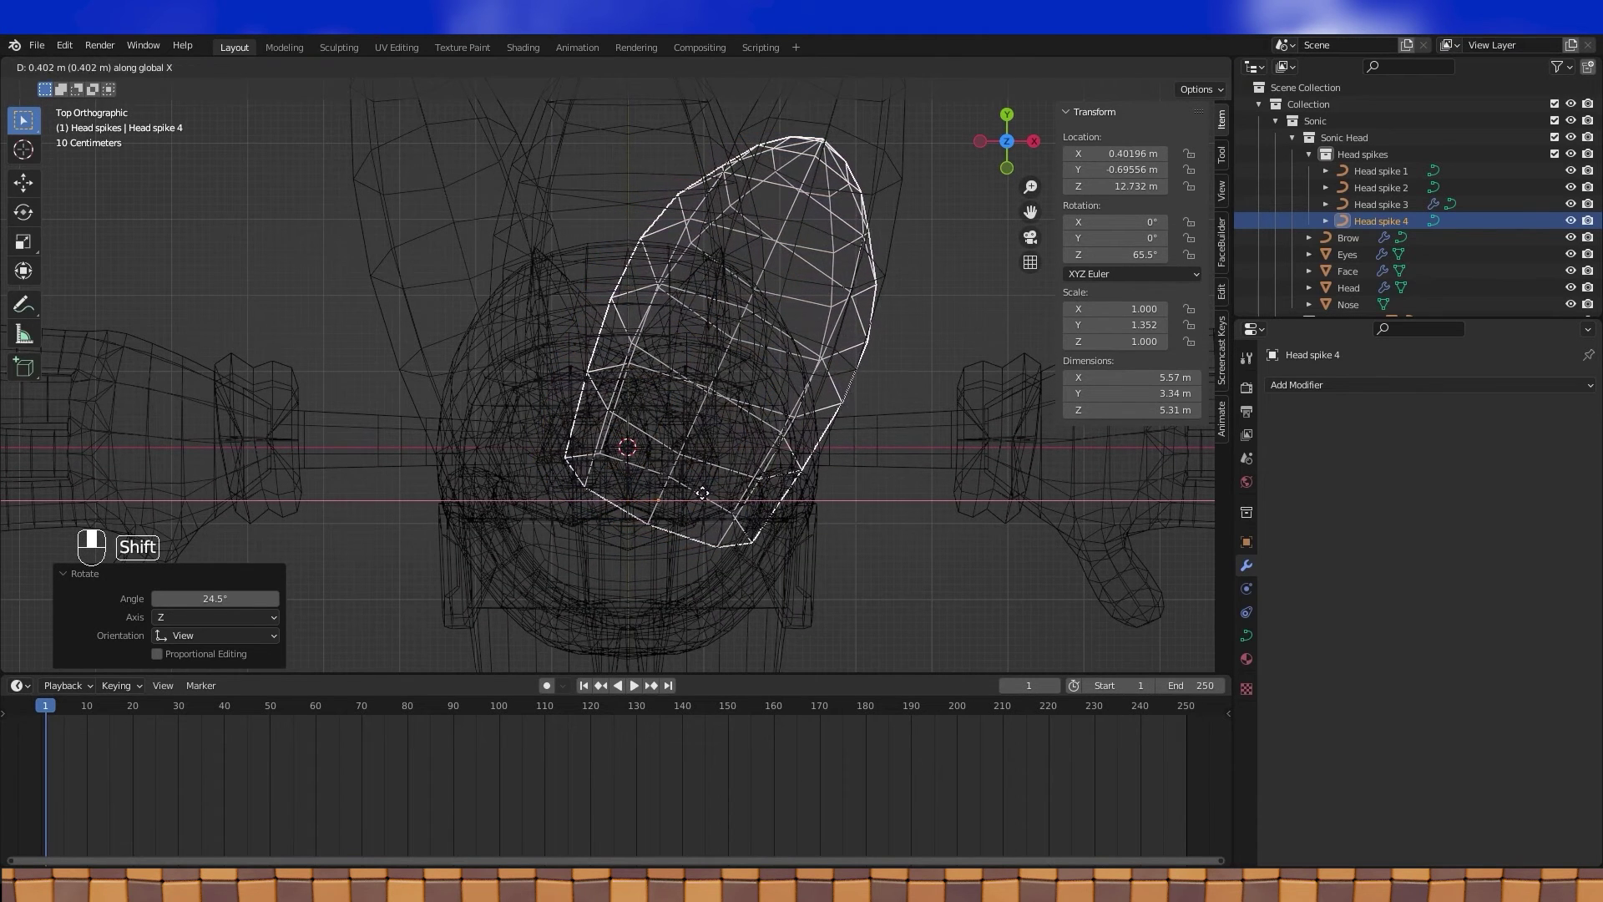
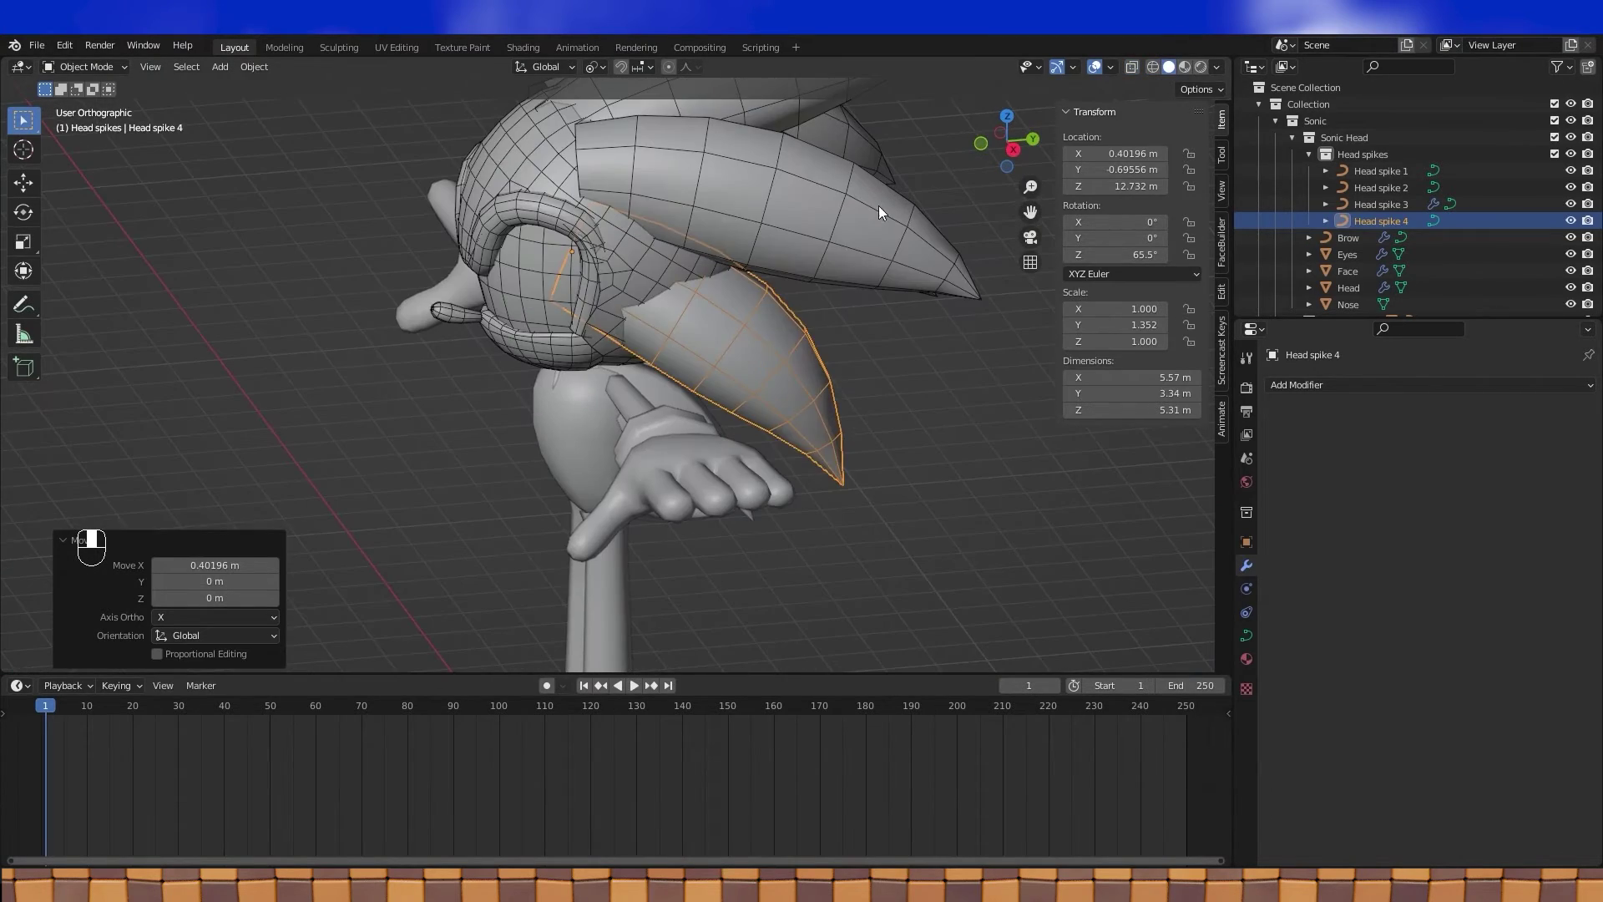
pyautogui.press('Tab')
pyautogui.press('a')
pyautogui.press('a')
pyautogui.press('a')
# Step: From the side view, push the spike's tip points further down and out to follow the head
pyautogui.click(574, 247)
pyautogui.middleClick(574, 248)
pyautogui.press('KP_3')
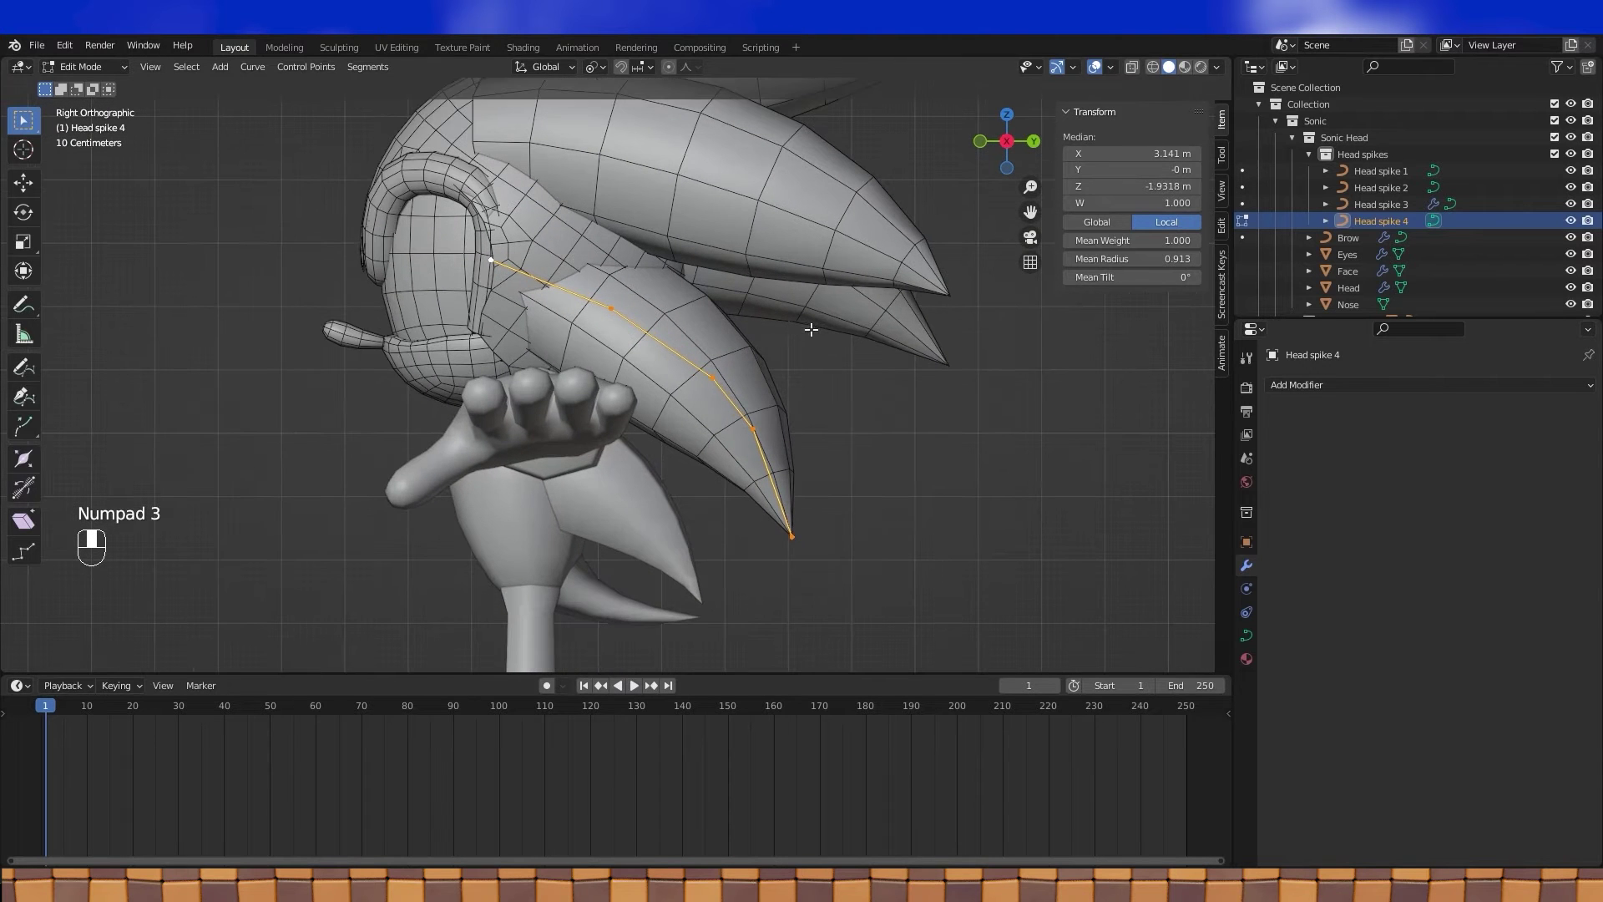
pyautogui.press('s')
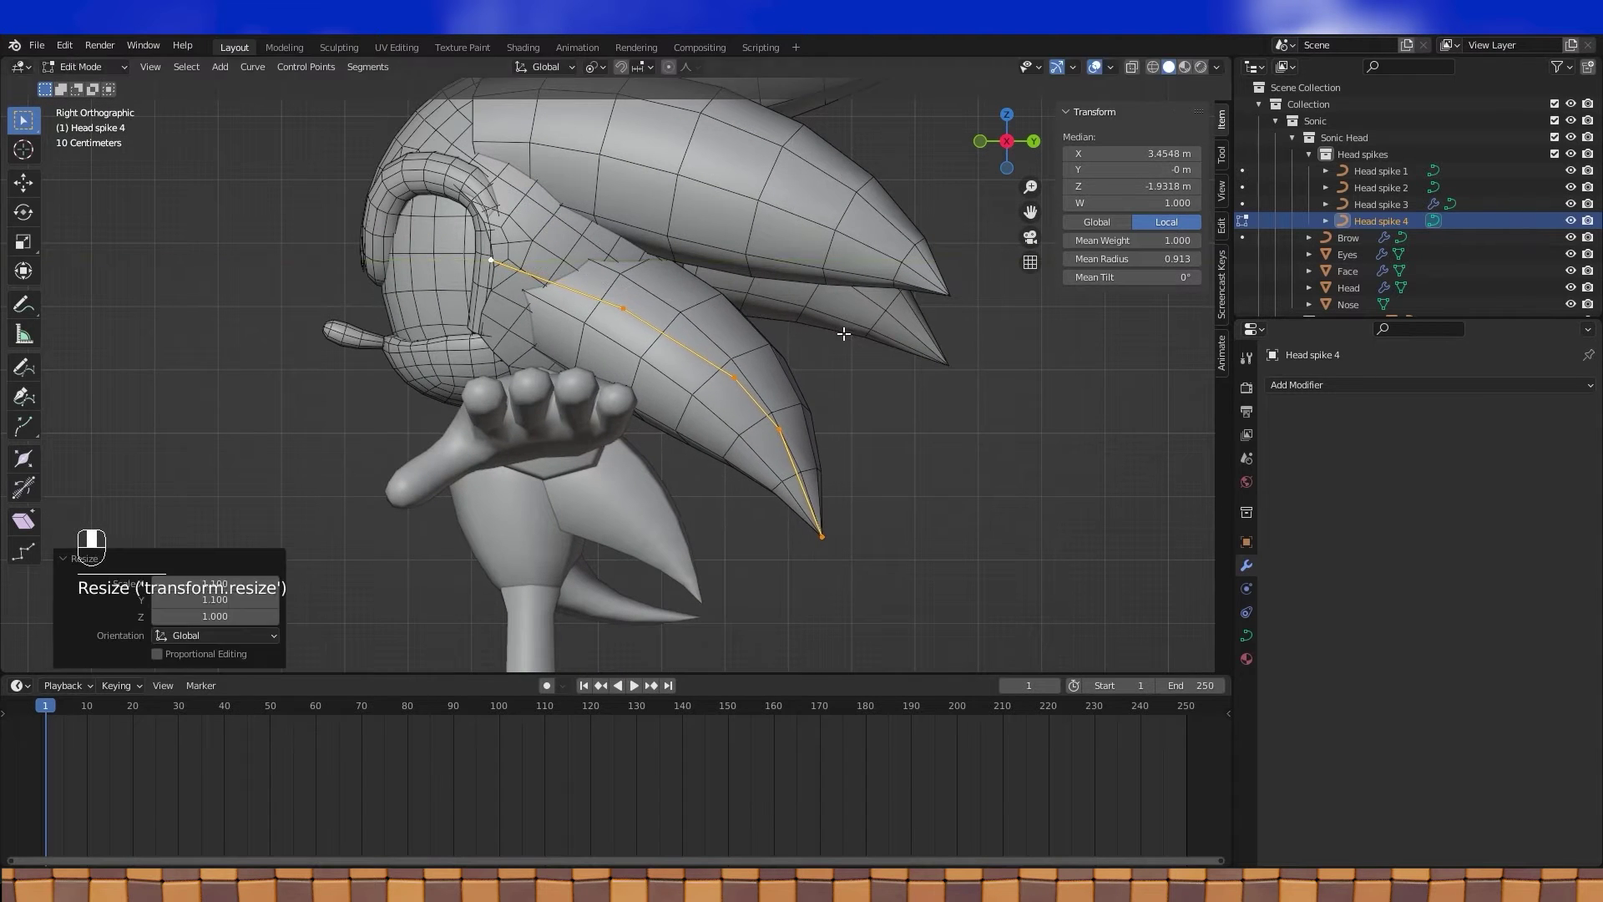
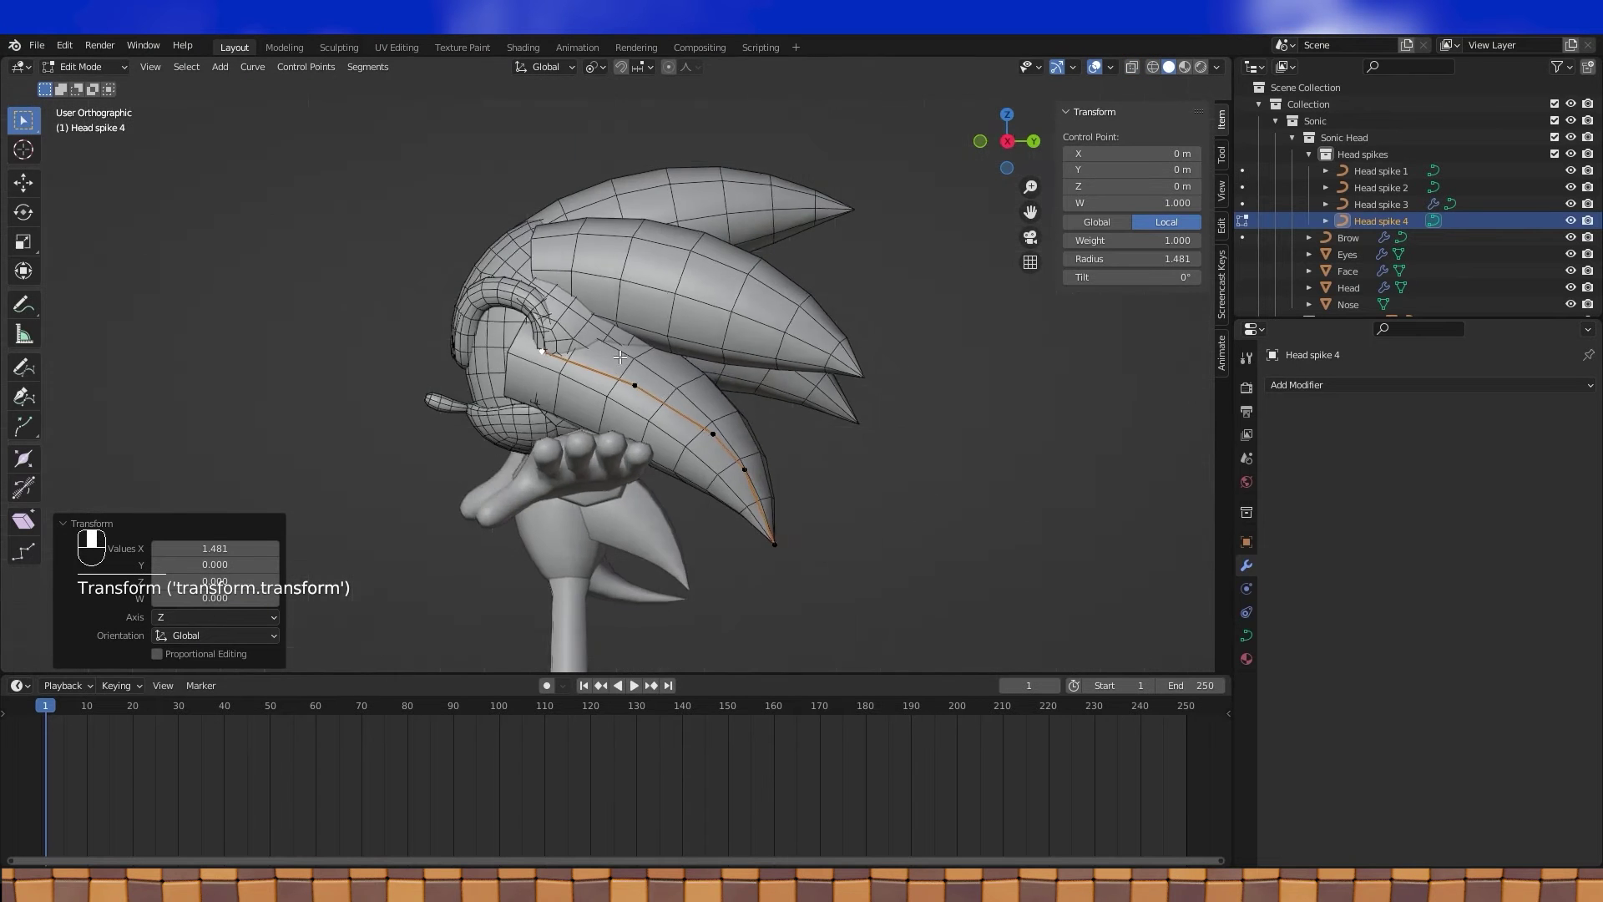
# Step: Scale Head spike 4 along its local Y to about 1.18, making it slightly narrower
pyautogui.press('Tab')
pyautogui.press('KP_7')
pyautogui.click(684, 398)
pyautogui.moveTo(682, 396); pyautogui.dragTo(777, 424)
pyautogui.press('s')
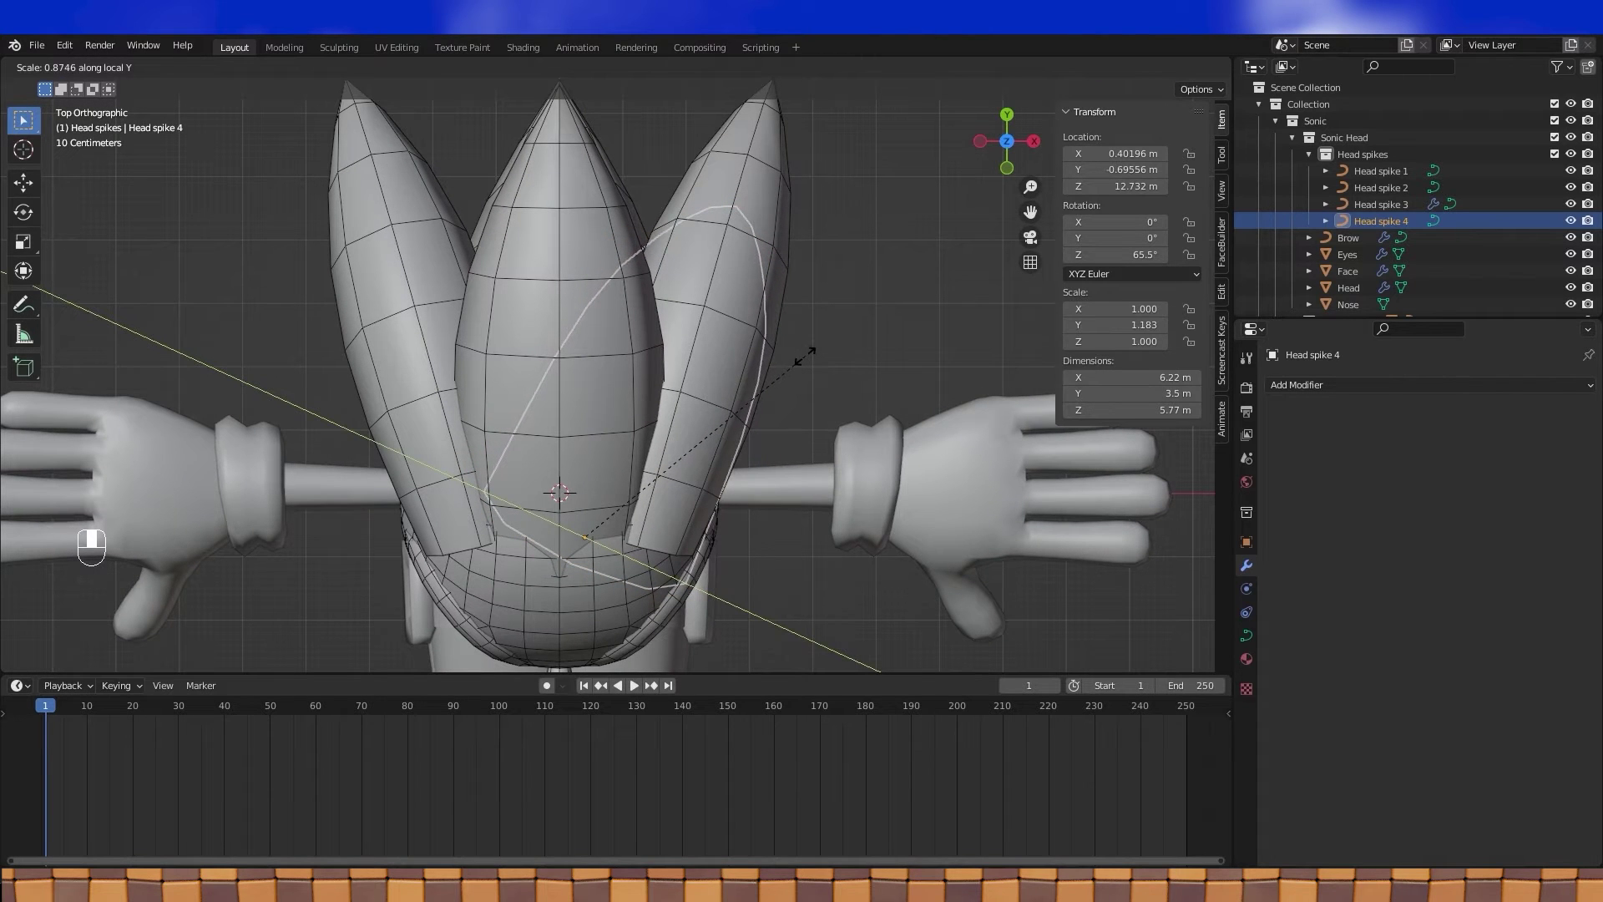
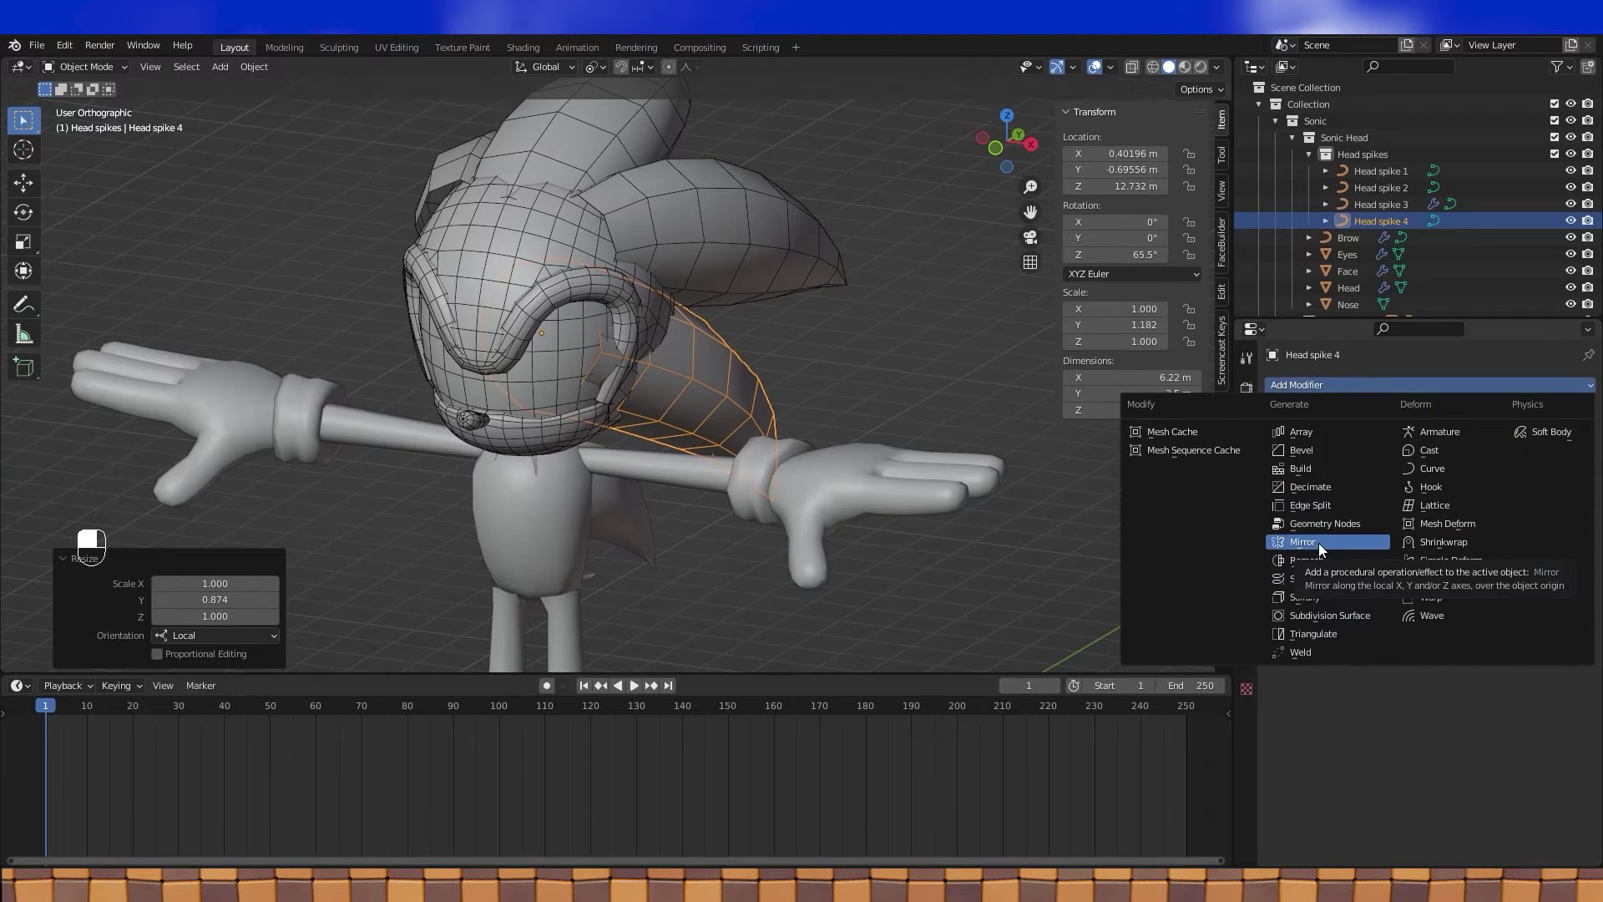
# Step: Add a Mirror modifier to Head spike 4 with Body as mirror object
pyautogui.middleClick(1571, 480)
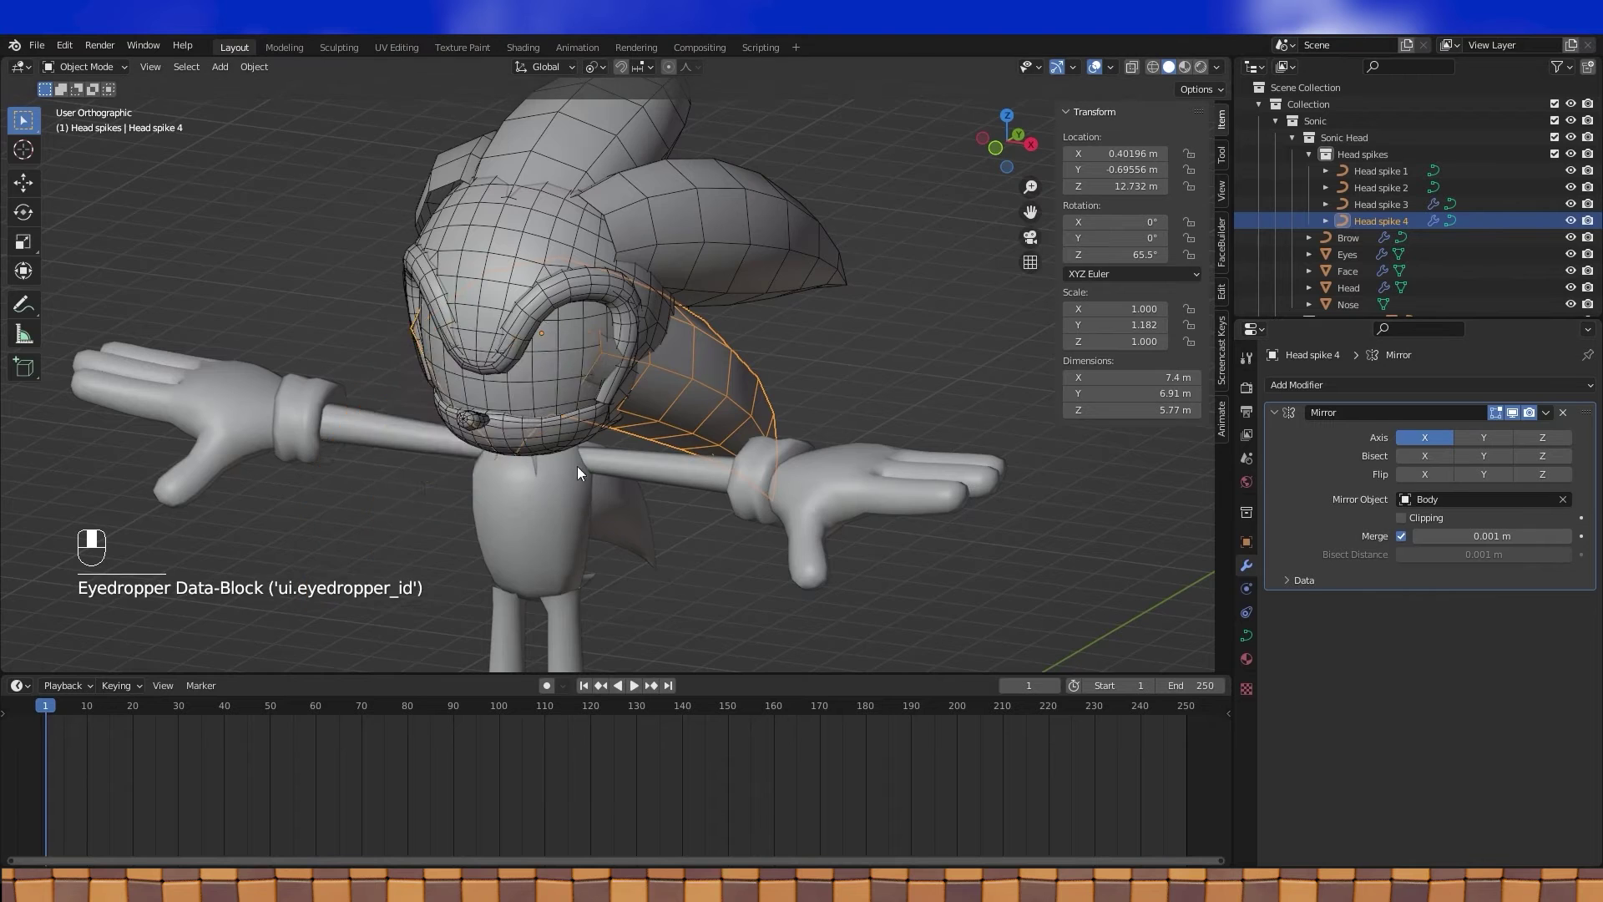
pyautogui.click(1192, 74)
pyautogui.moveTo(699, 317); pyautogui.dragTo(643, 262)
pyautogui.click(644, 262)
pyautogui.moveTo(643, 262); pyautogui.dragTo(1253, 670)
pyautogui.click(1253, 669)
pyautogui.moveTo(1249, 671); pyautogui.dragTo(1291, 459)
pyautogui.moveTo(1290, 459); pyautogui.dragTo(1155, 123)
# Step: Inspect the Sonic model from side and front views under different shading modes
pyautogui.middleClick(612, 332)
pyautogui.rightClick(611, 331)
pyautogui.middleClick(613, 350)
pyautogui.rightClick(613, 351)
pyautogui.moveTo(689, 395); pyautogui.dragTo(822, 392)
pyautogui.middleClick(785, 474)
pyautogui.rightClick(785, 474)
pyautogui.press('KP_3')
pyautogui.press('KP_1')
pyautogui.middleClick(819, 406)
pyautogui.rightClick(820, 406)
# Step: Add a new Circle mesh and view it from the front
pyautogui.moveTo(1156, 123); pyautogui.dragTo(1170, 75)
pyautogui.click(1169, 75)
pyautogui.moveTo(1169, 75); pyautogui.dragTo(43, 48)
pyautogui.moveTo(43, 49); pyautogui.dragTo(750, 530)
pyautogui.press('KP_1')
pyautogui.moveTo(749, 530); pyautogui.dragTo(751, 487)
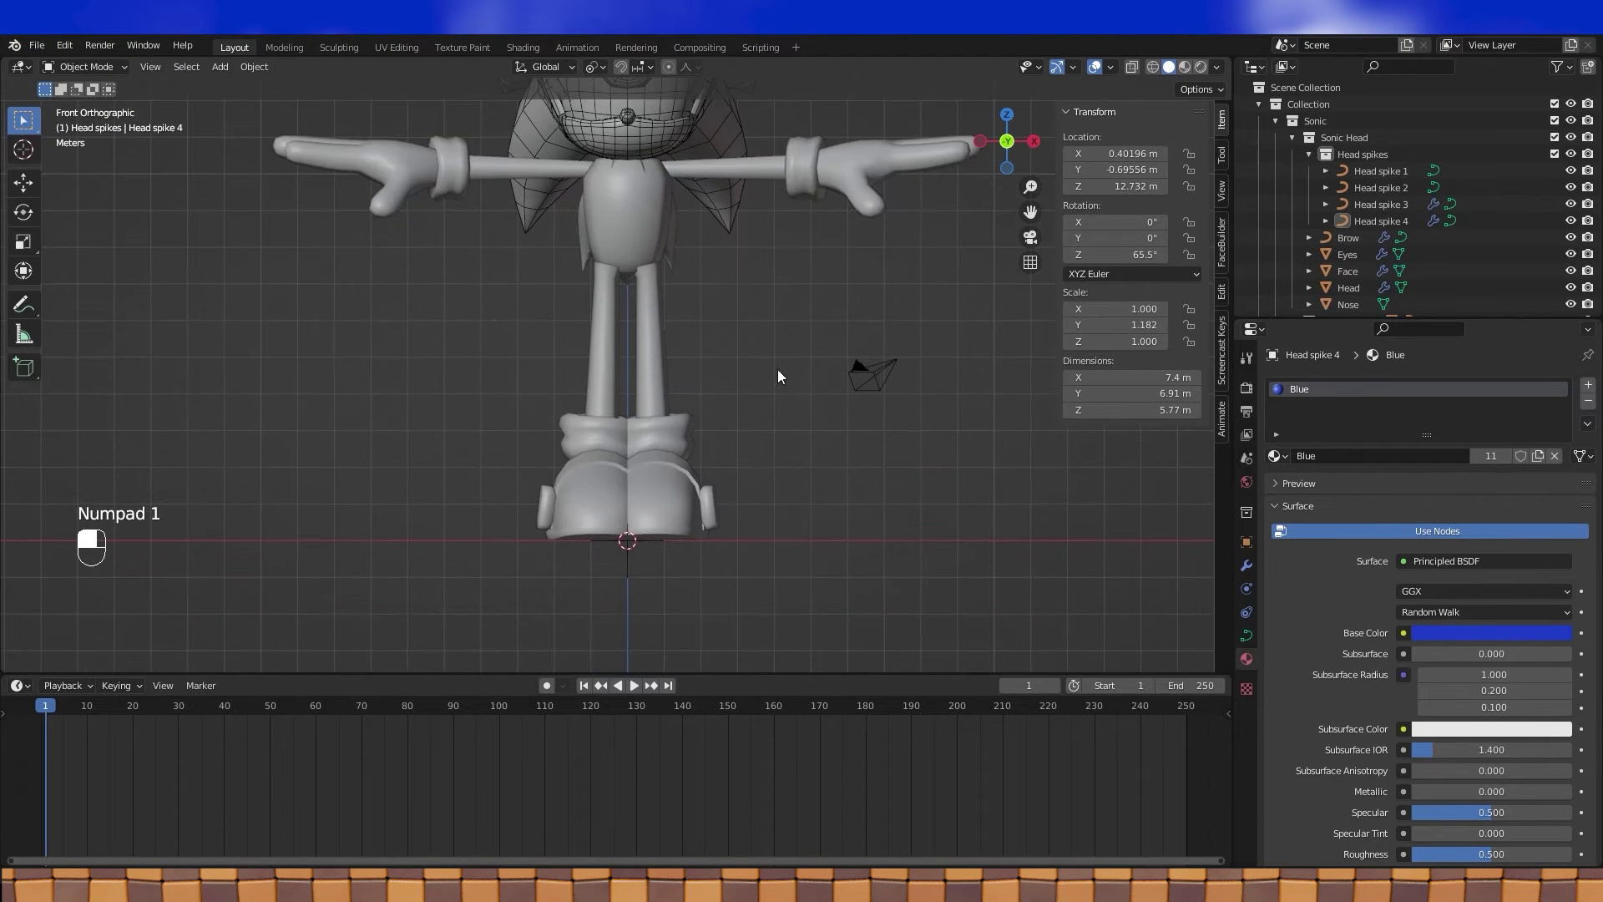
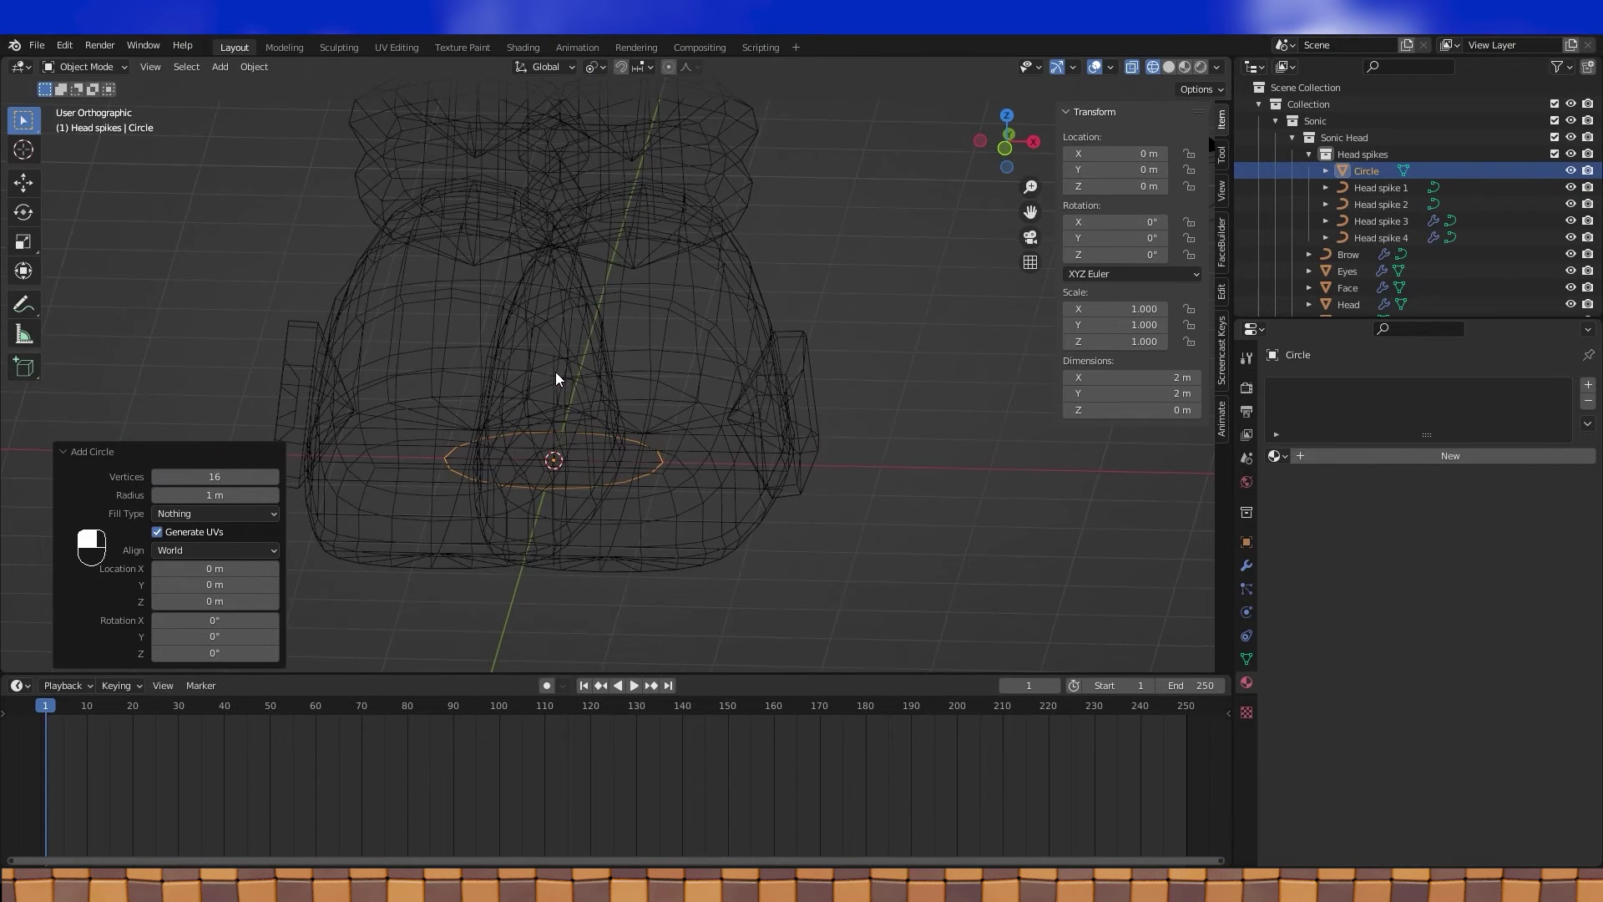
# Step: Rotate the circle about 11° and squash it along X to about 0.54 into a tall, narrow oval
pyautogui.press('Tab')
pyautogui.press('r')
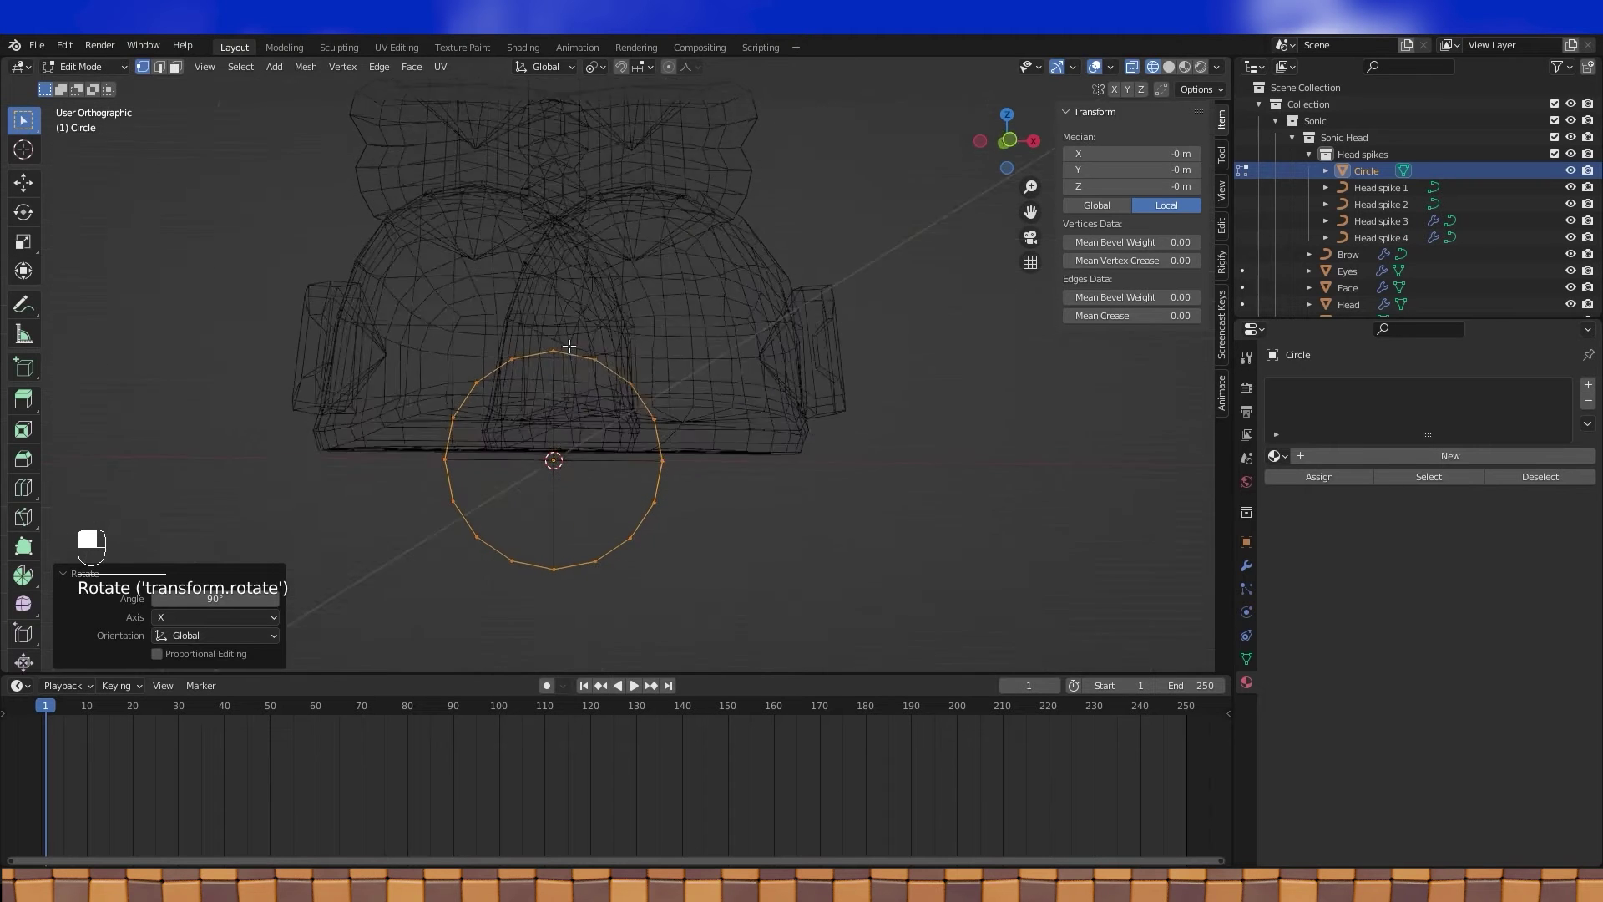
pyautogui.press('KP_1')
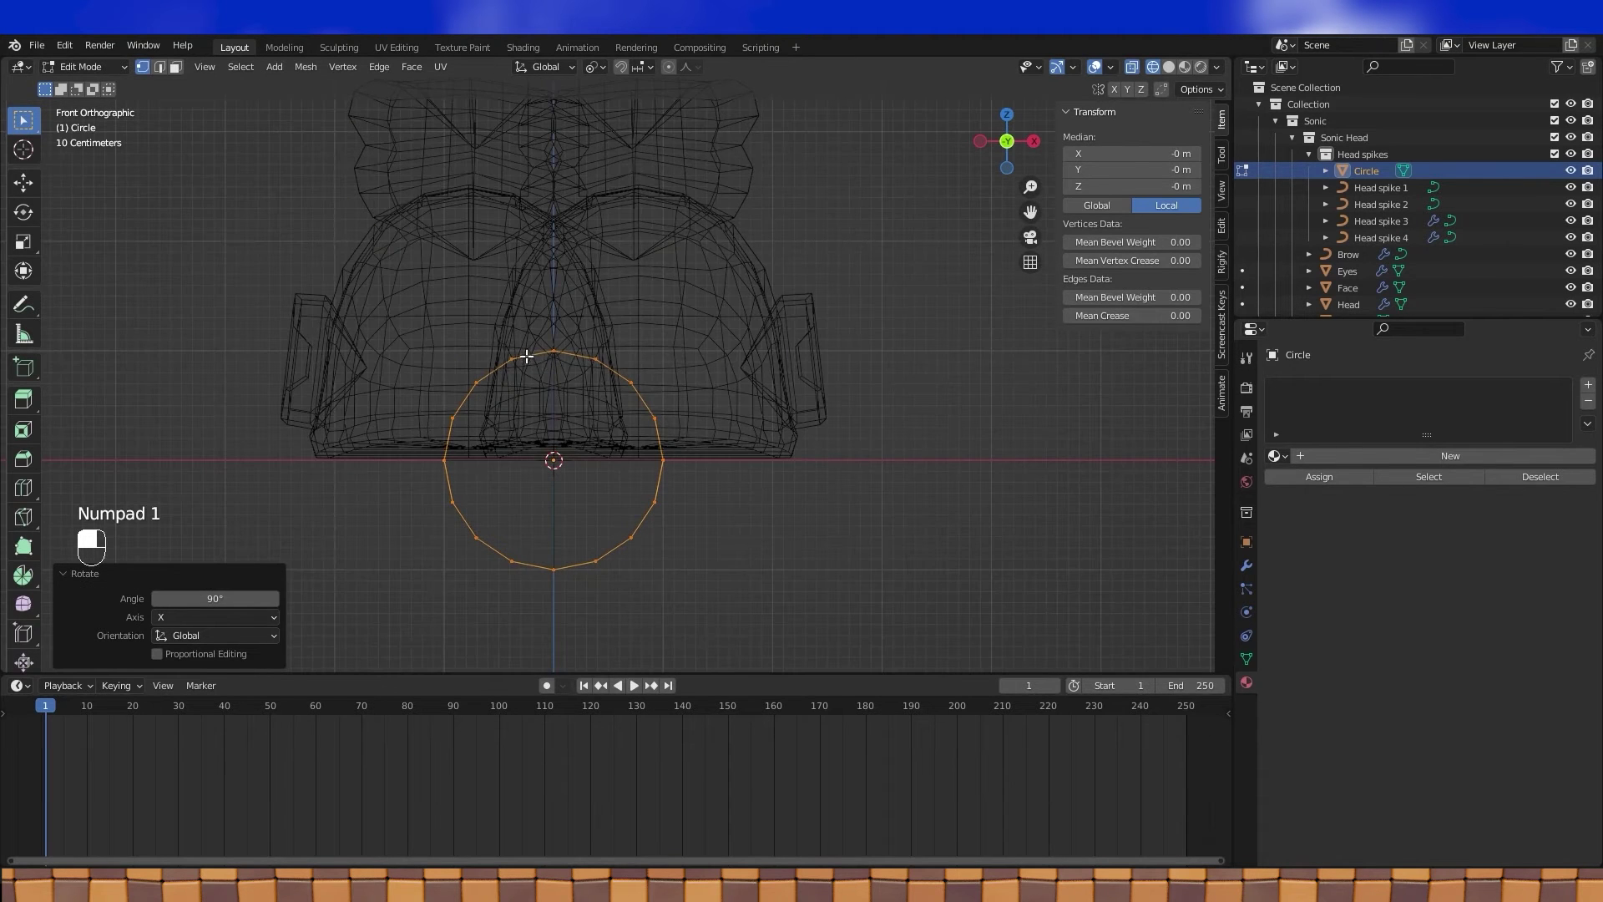
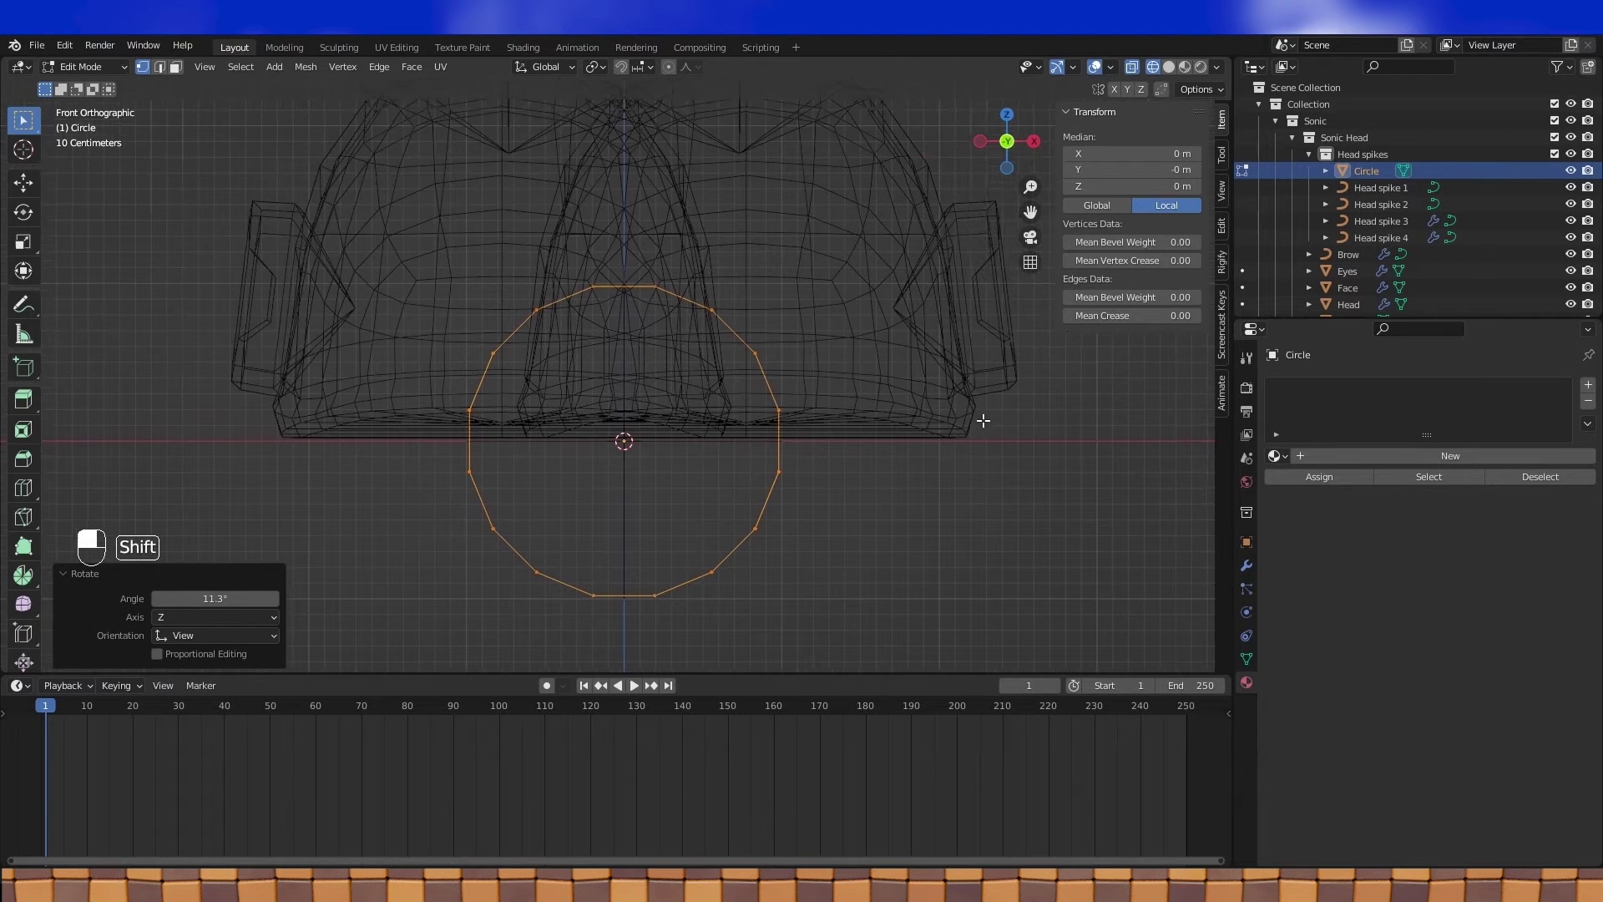
pyautogui.press('s')
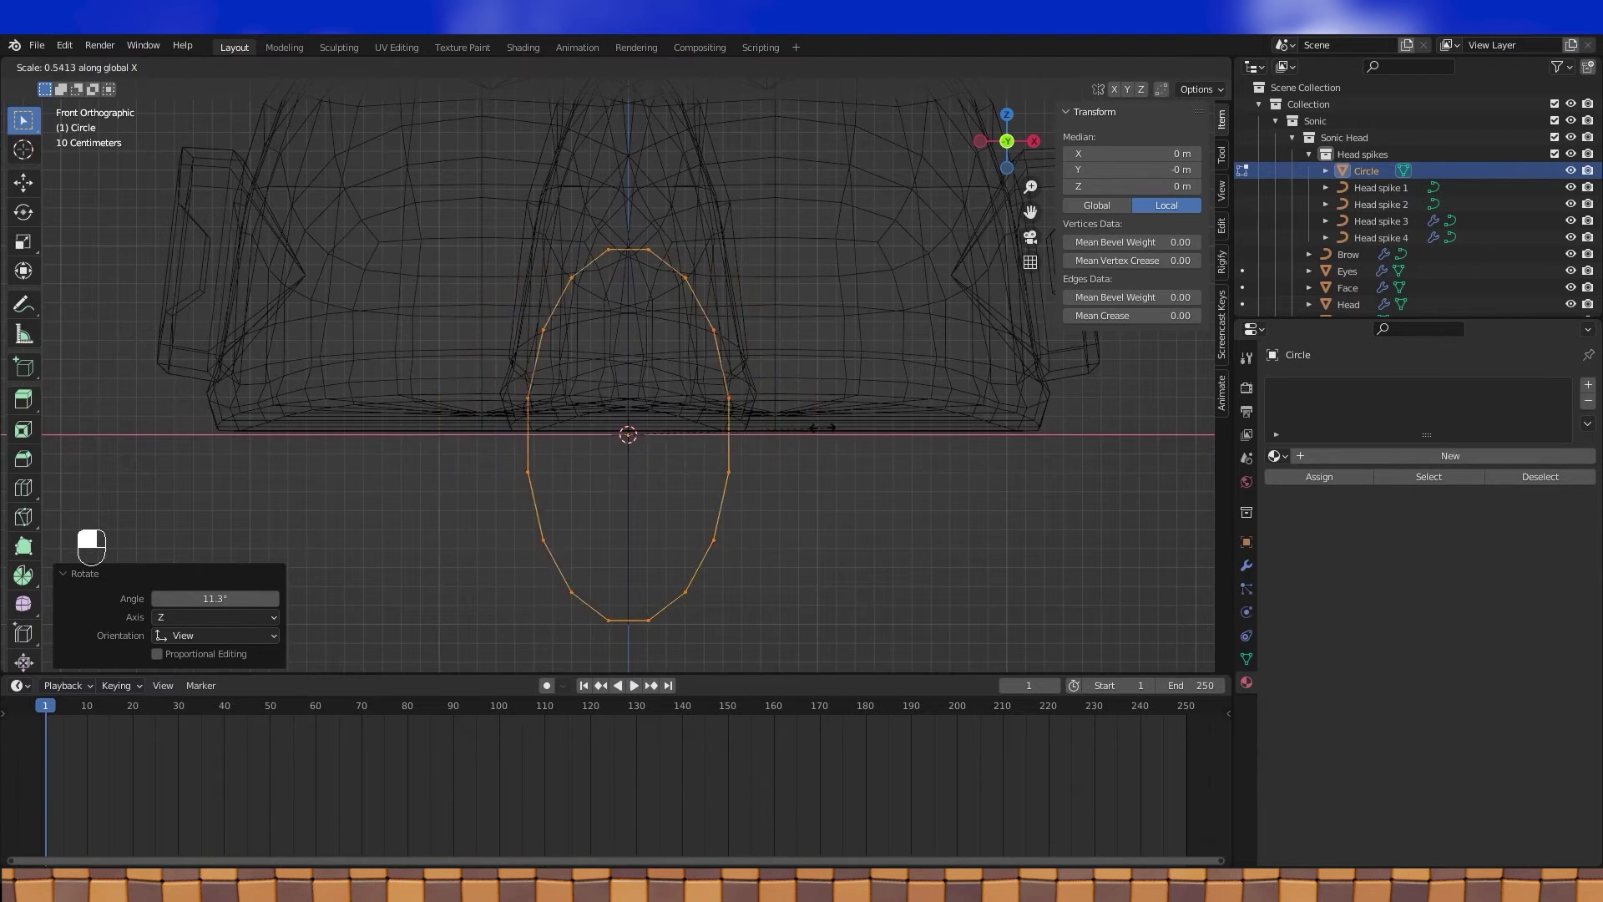
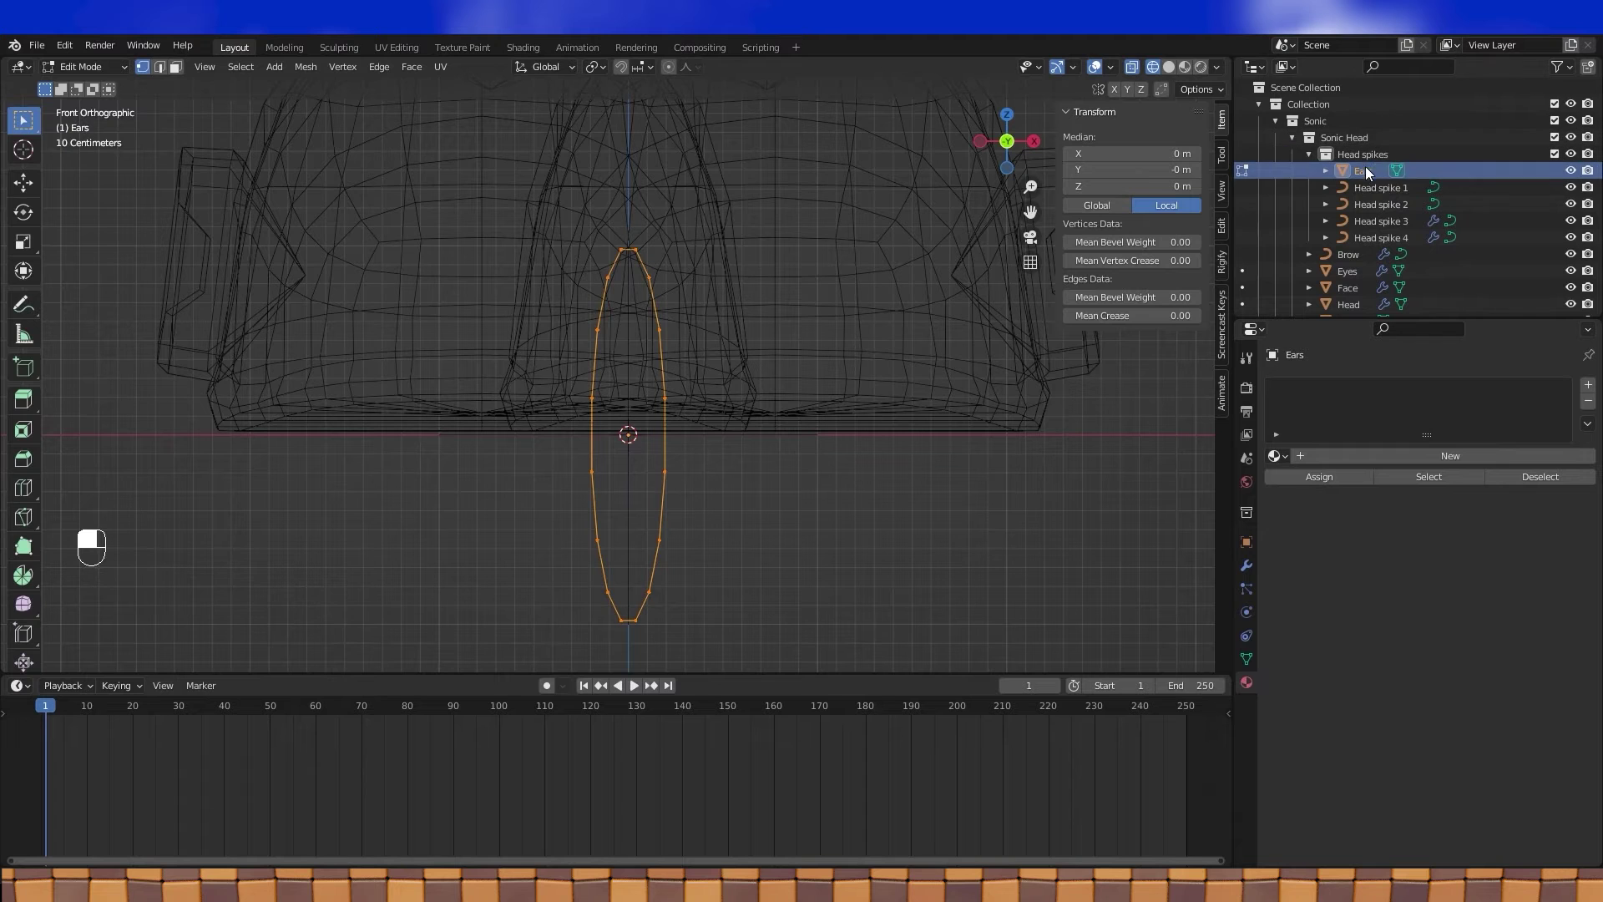
# Step: Nest Ears directly under Sonic Head in the Outliner and frame the ear circle in local view
pyautogui.moveTo(1360, 145); pyautogui.dragTo(1312, 155)
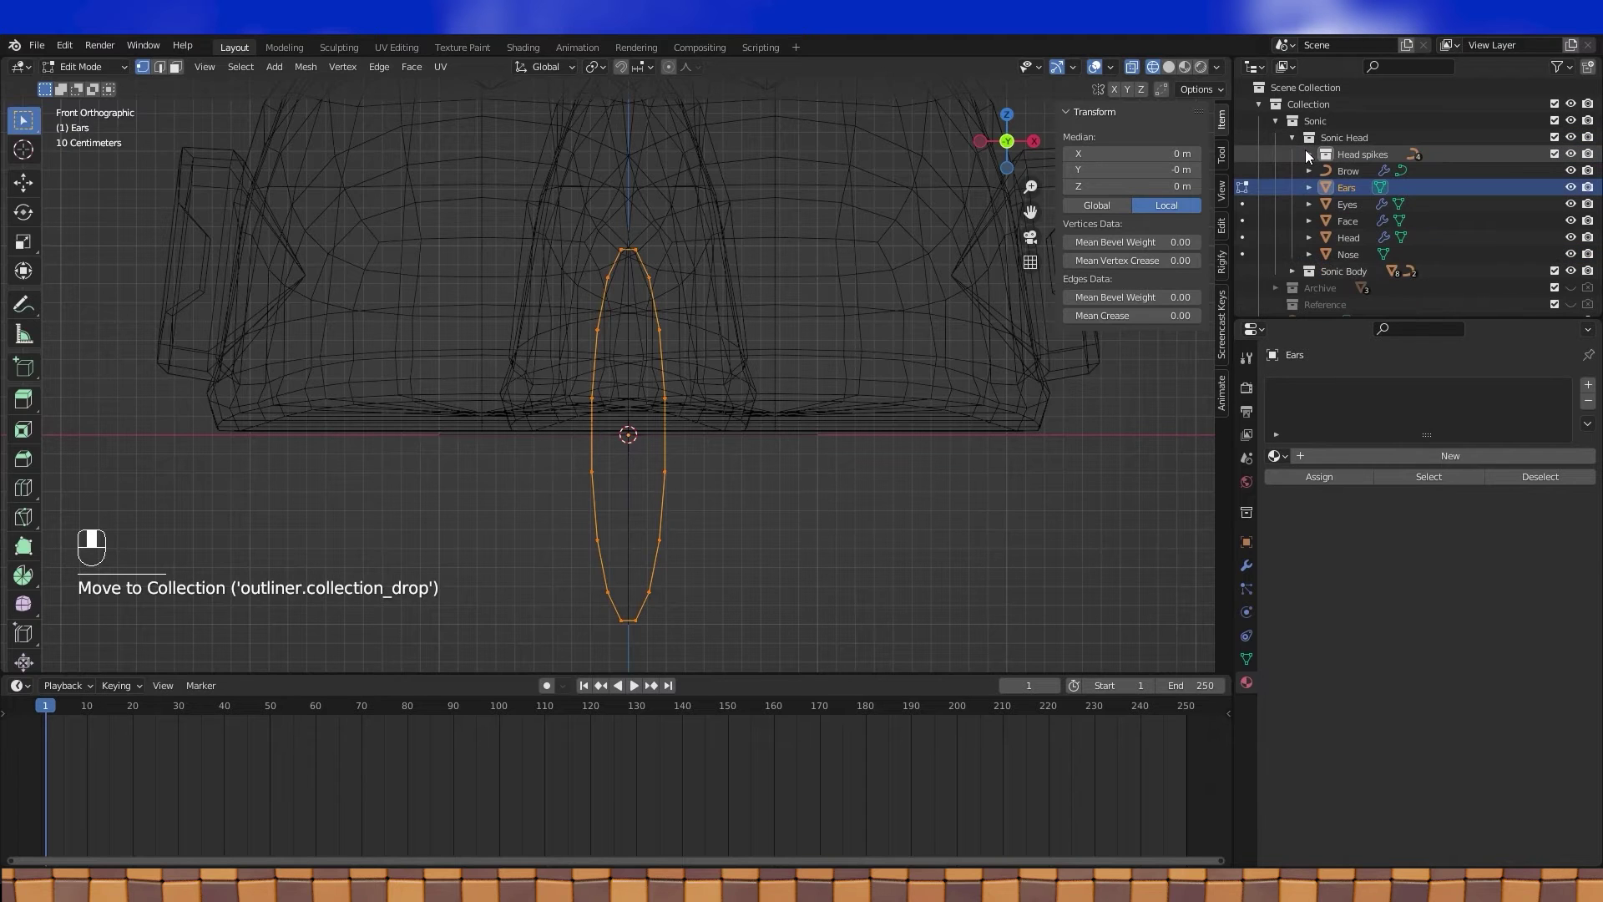
pyautogui.click(1576, 274)
pyautogui.middleClick(720, 385)
pyautogui.moveTo(689, 360); pyautogui.dragTo(656, 334)
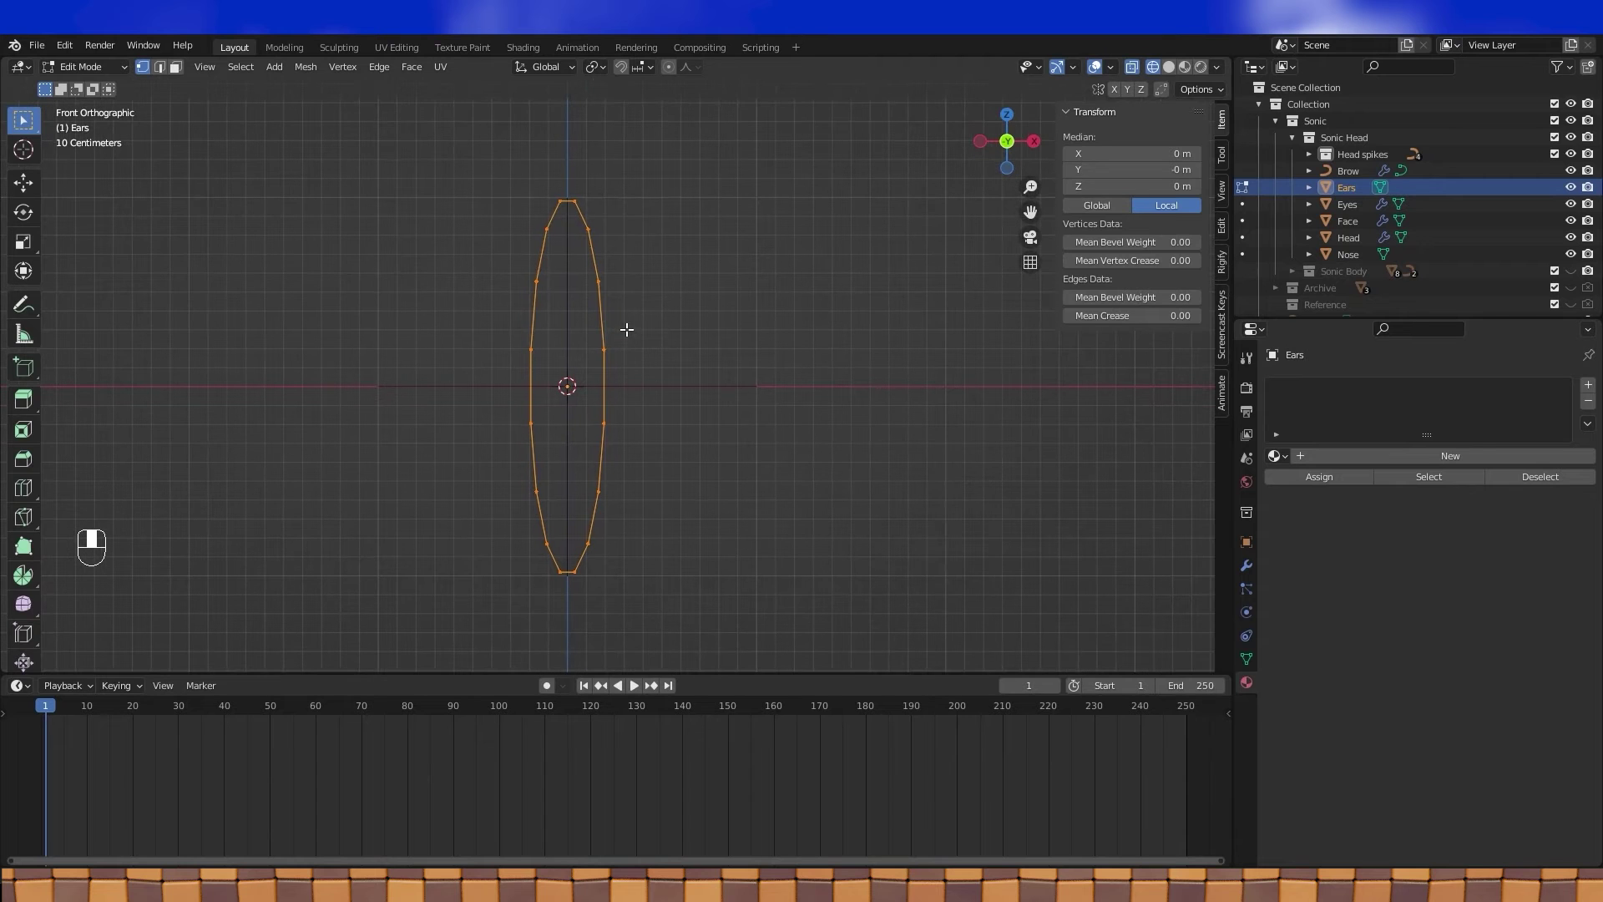
# Step: Pull the lower ear vertices down and outward with proportional editing into a pointed teardrop outline
pyautogui.press('Tab')
pyautogui.press('Tab')
pyautogui.moveTo(641, 395); pyautogui.dragTo(612, 424)
pyautogui.click(611, 423)
pyautogui.middleClick(558, 425)
pyautogui.click(505, 425)
pyautogui.moveTo(504, 425); pyautogui.dragTo(670, 70)
pyautogui.press('g')
pyautogui.moveTo(669, 70); pyautogui.dragTo(589, 427)
pyautogui.press('g')
pyautogui.moveTo(589, 427); pyautogui.dragTo(1086, 409)
pyautogui.press('s')
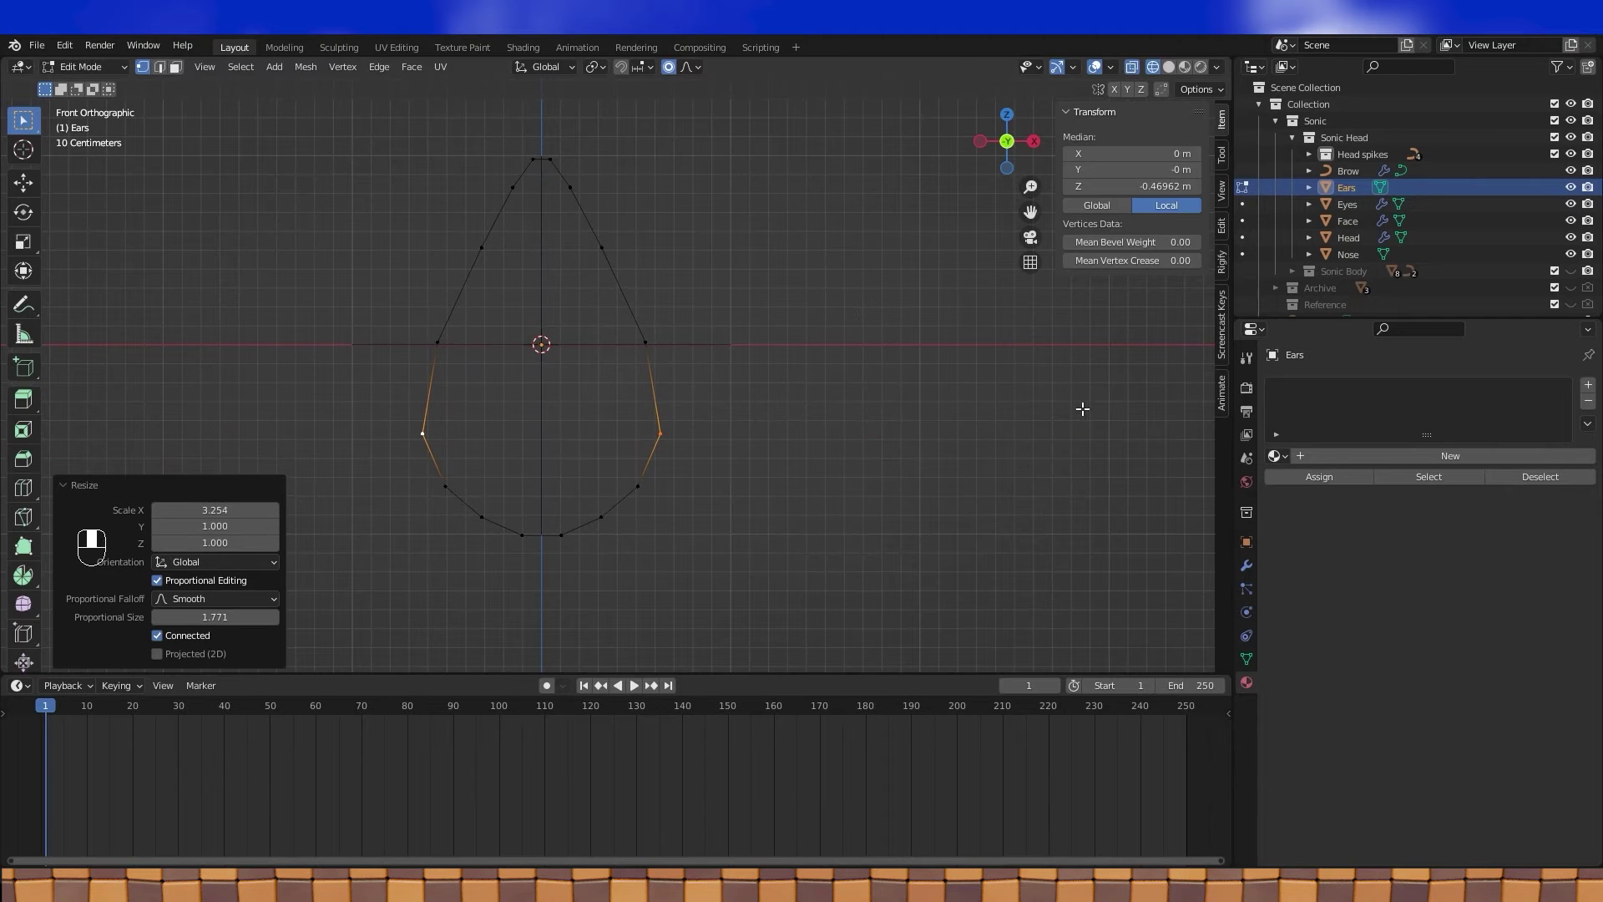
# Step: Extrude the whole outline into an outer ring of faces and widen it along X to about 1.26
pyautogui.moveTo(742, 339); pyautogui.dragTo(784, 335)
pyautogui.moveTo(677, 78); pyautogui.dragTo(810, 202)
pyautogui.press('e')
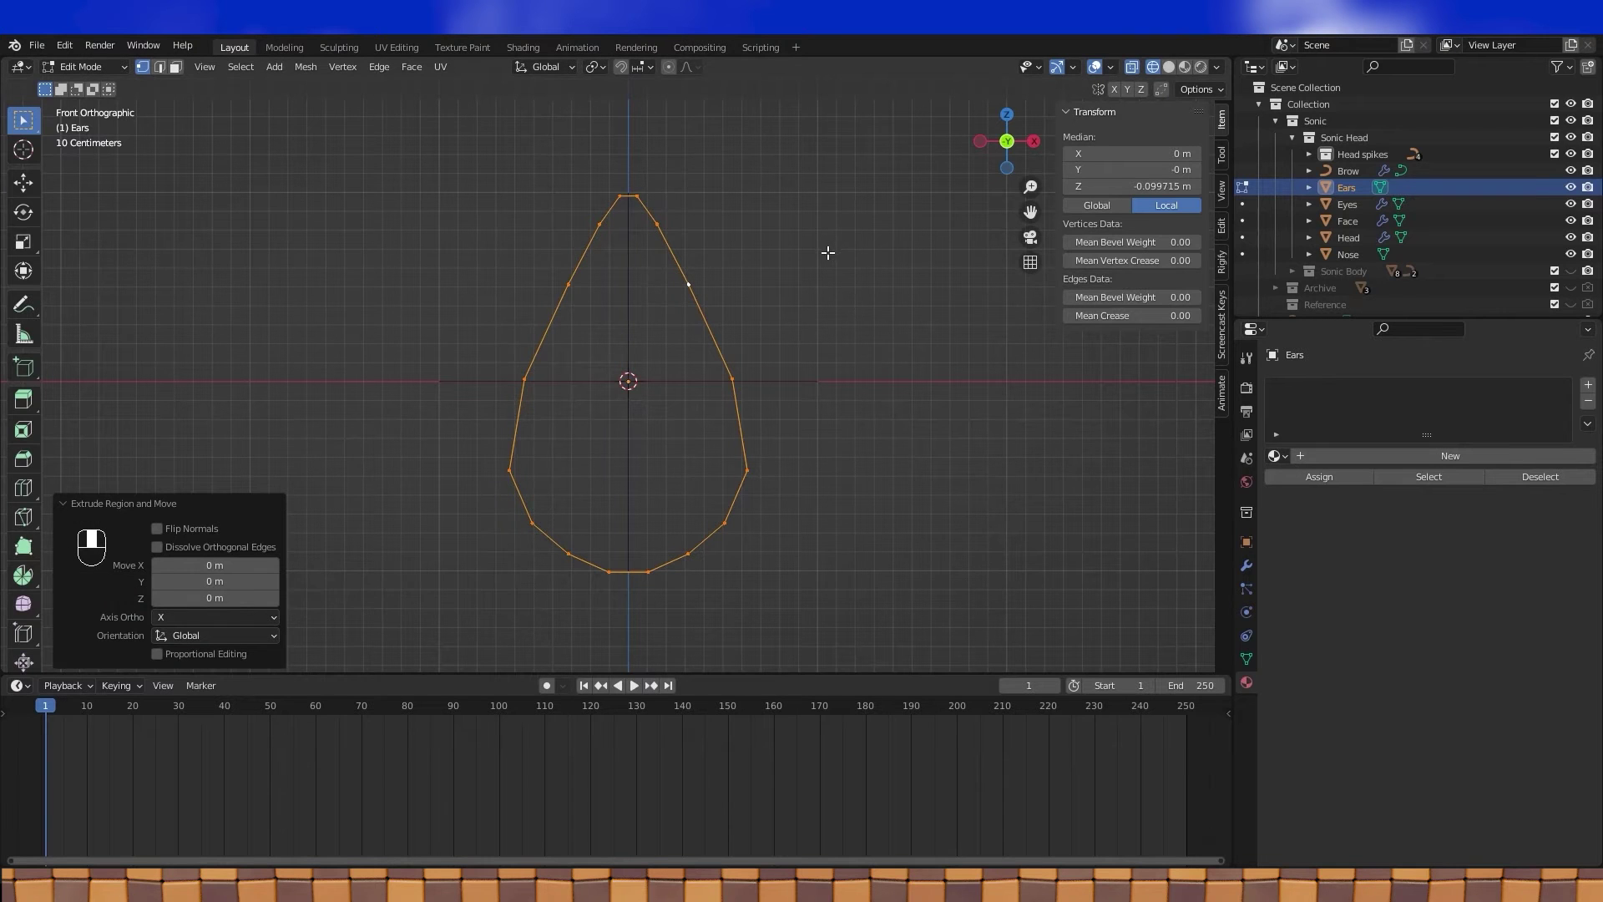
pyautogui.press('s')
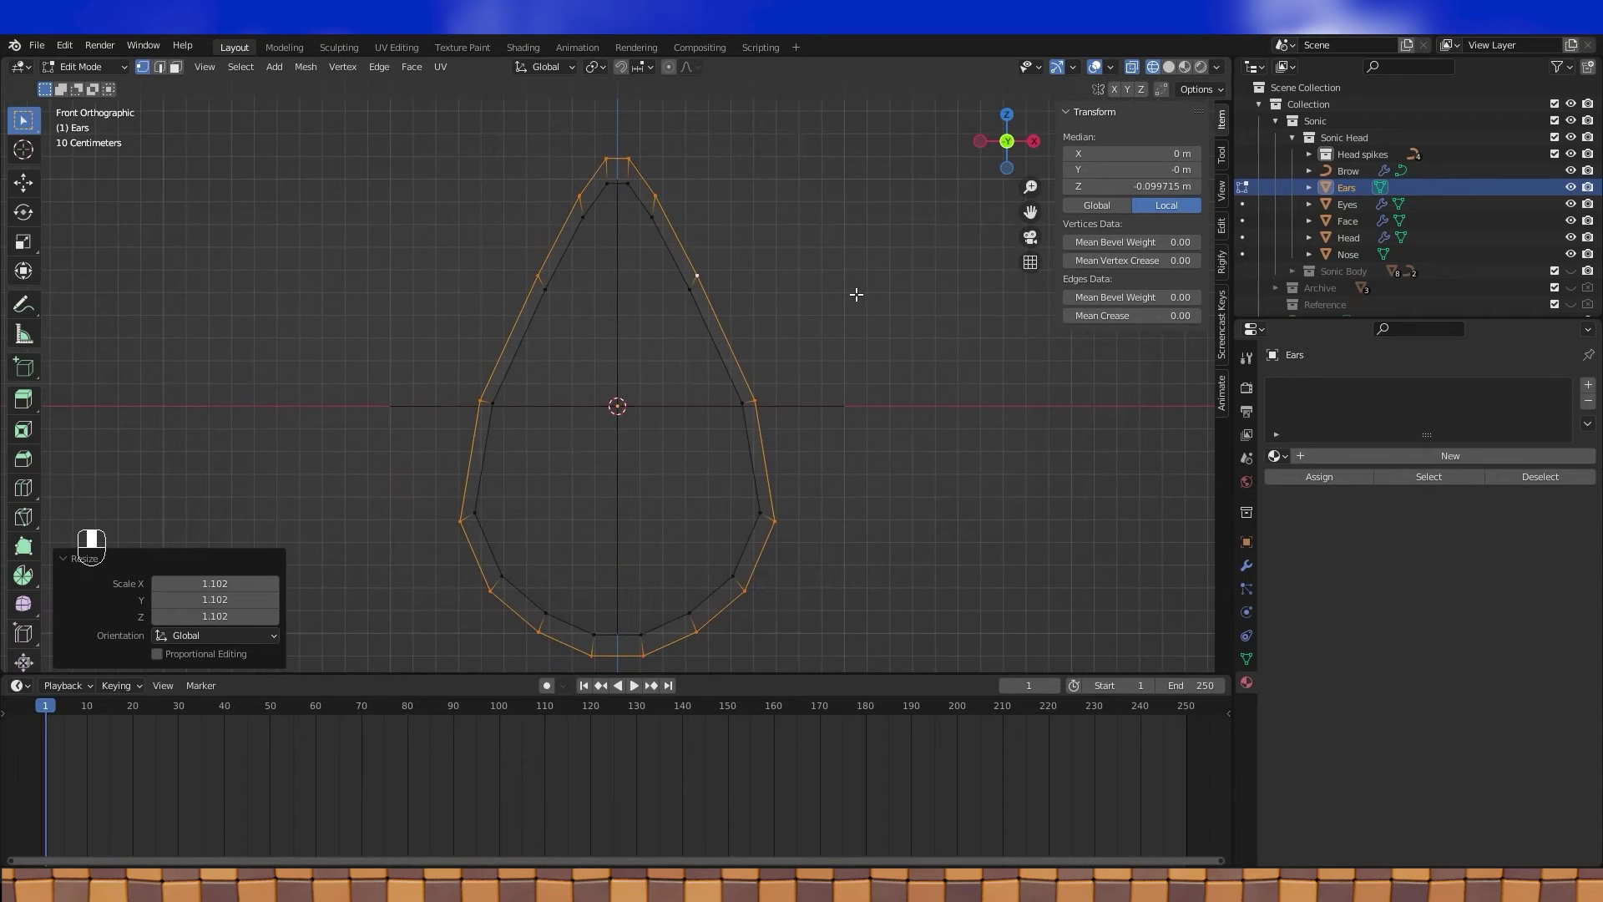
pyautogui.press('s')
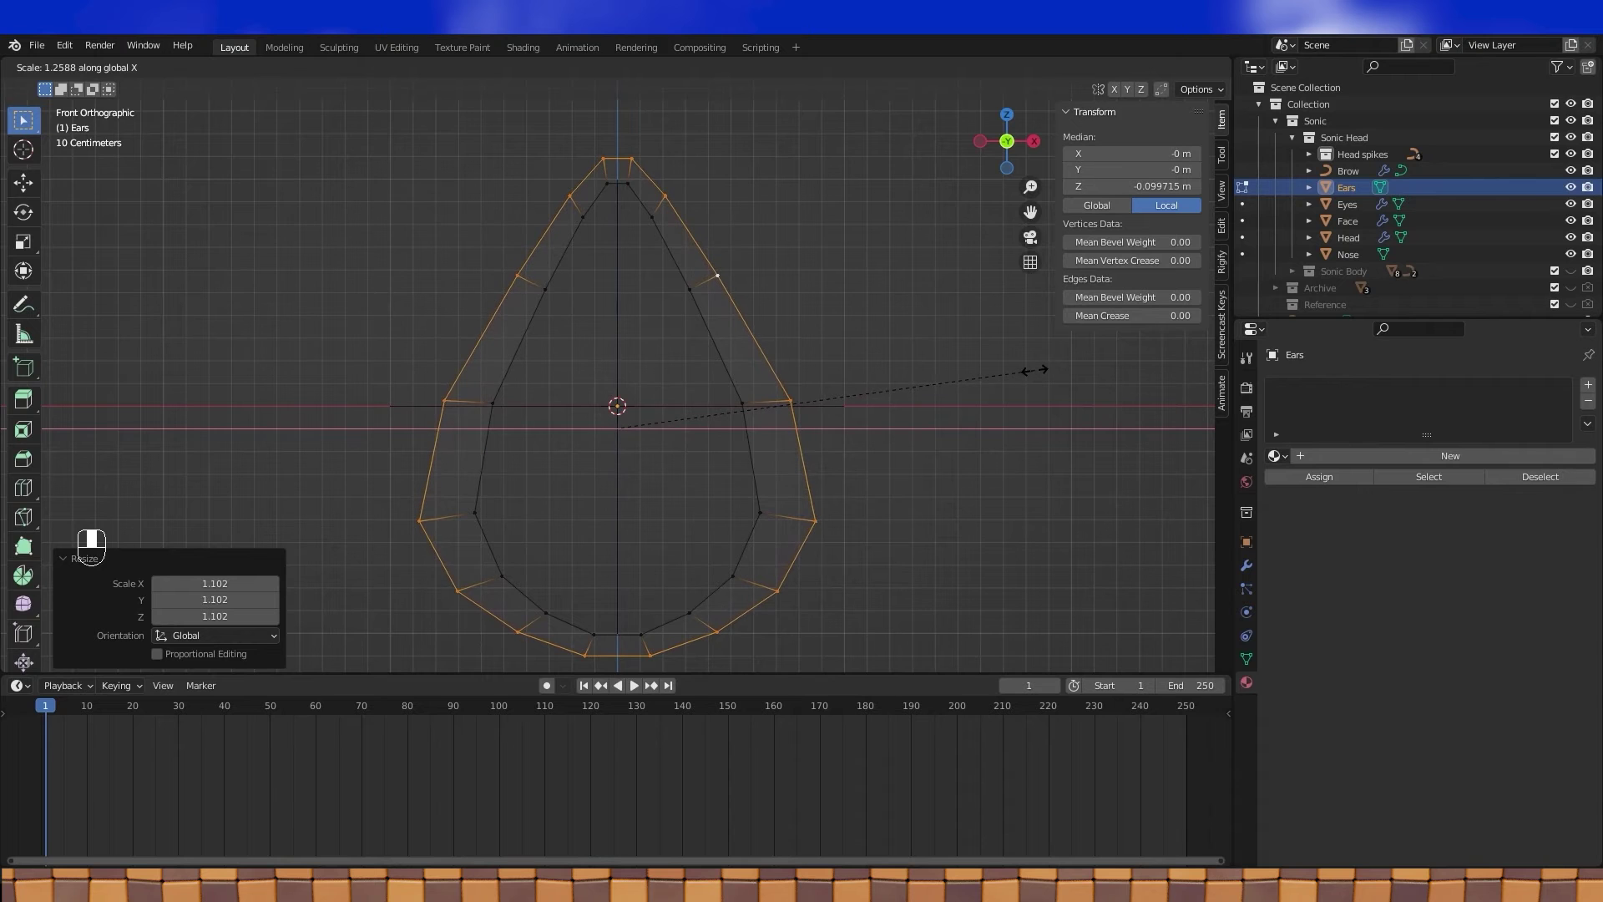
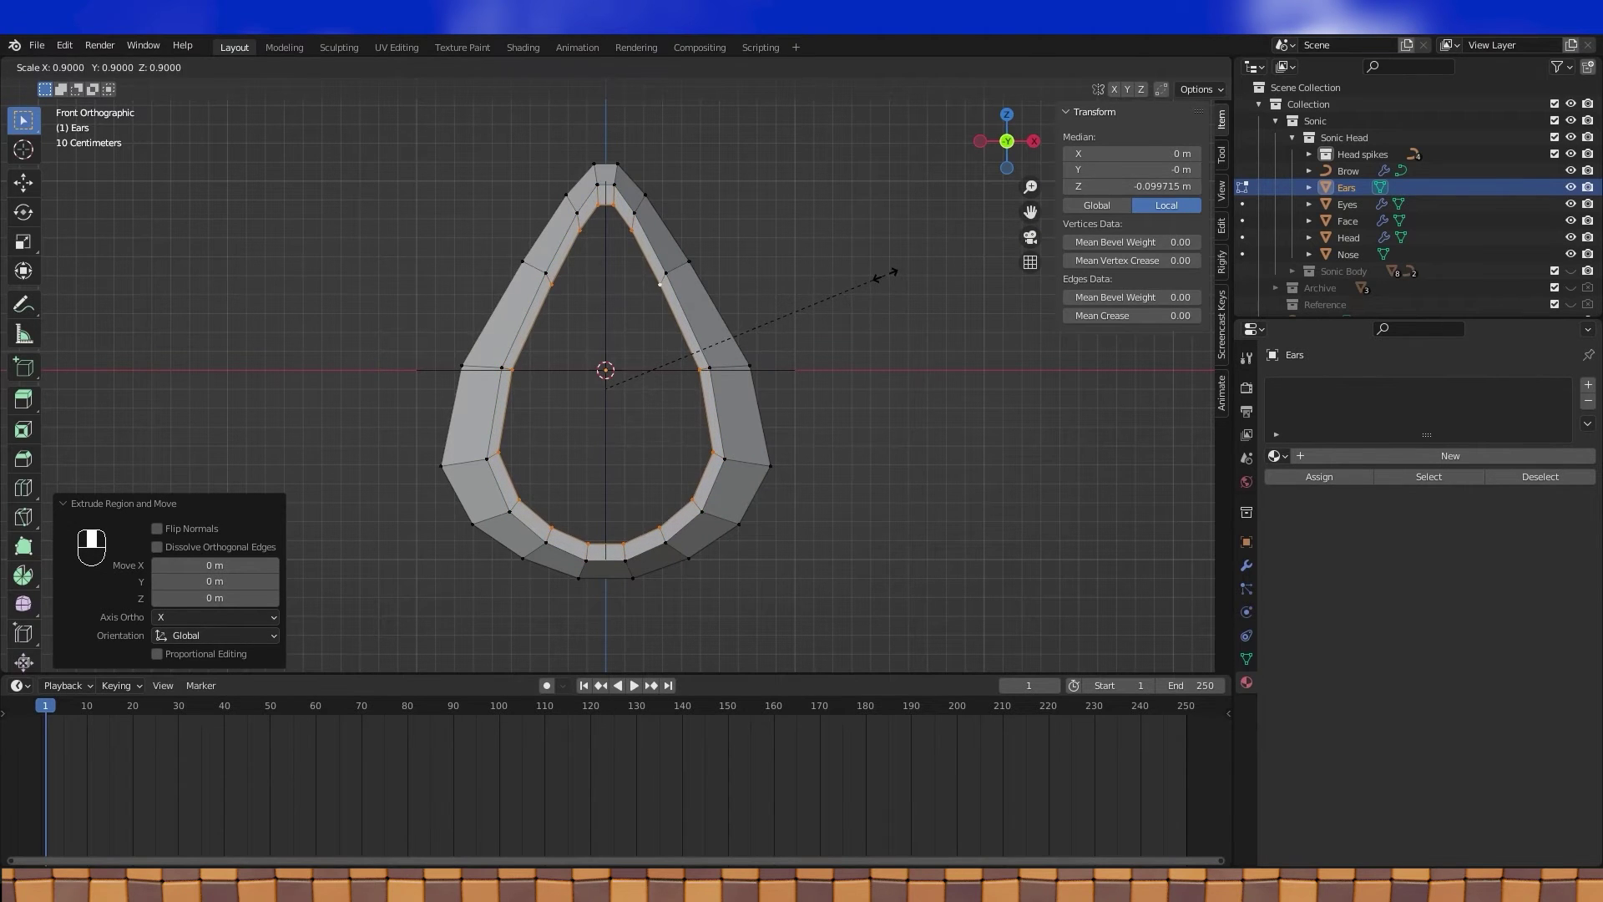
# Step: Extrude the ring inward, merge the inner loop At Center and scale the centre to about 0.40
pyautogui.click(664, 291)
pyautogui.moveTo(638, 237); pyautogui.dragTo(620, 214)
pyautogui.click(620, 214)
pyautogui.middleClick(603, 213)
pyautogui.click(603, 213)
pyautogui.middleClick(600, 219)
pyautogui.click(588, 236)
pyautogui.moveTo(586, 240); pyautogui.dragTo(566, 284)
pyautogui.click(566, 285)
pyautogui.press('m')
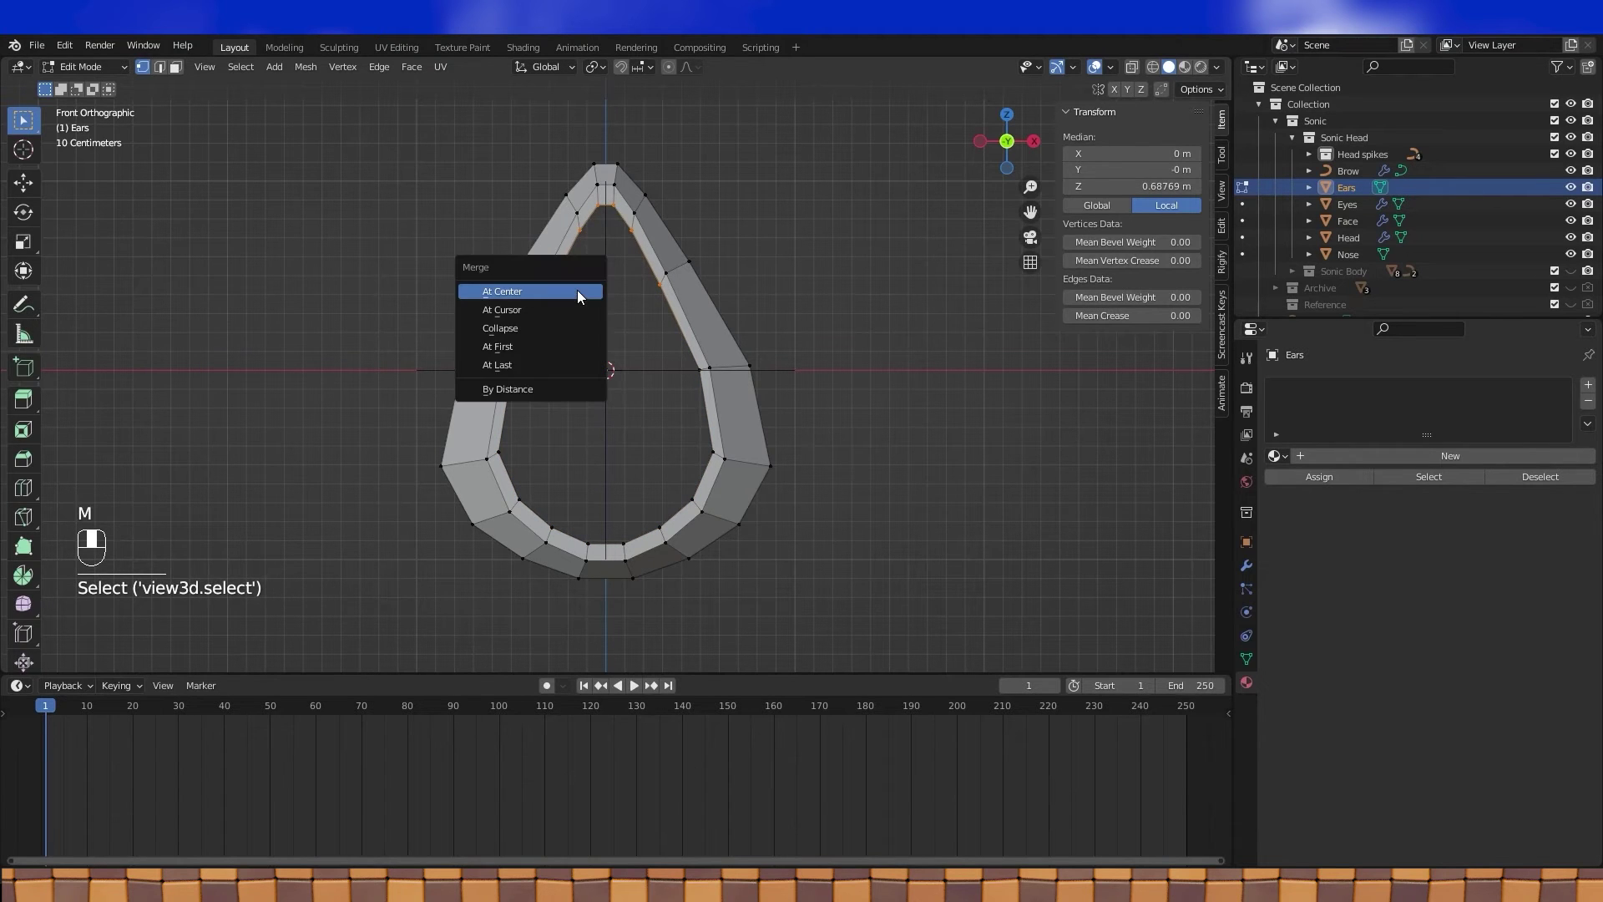
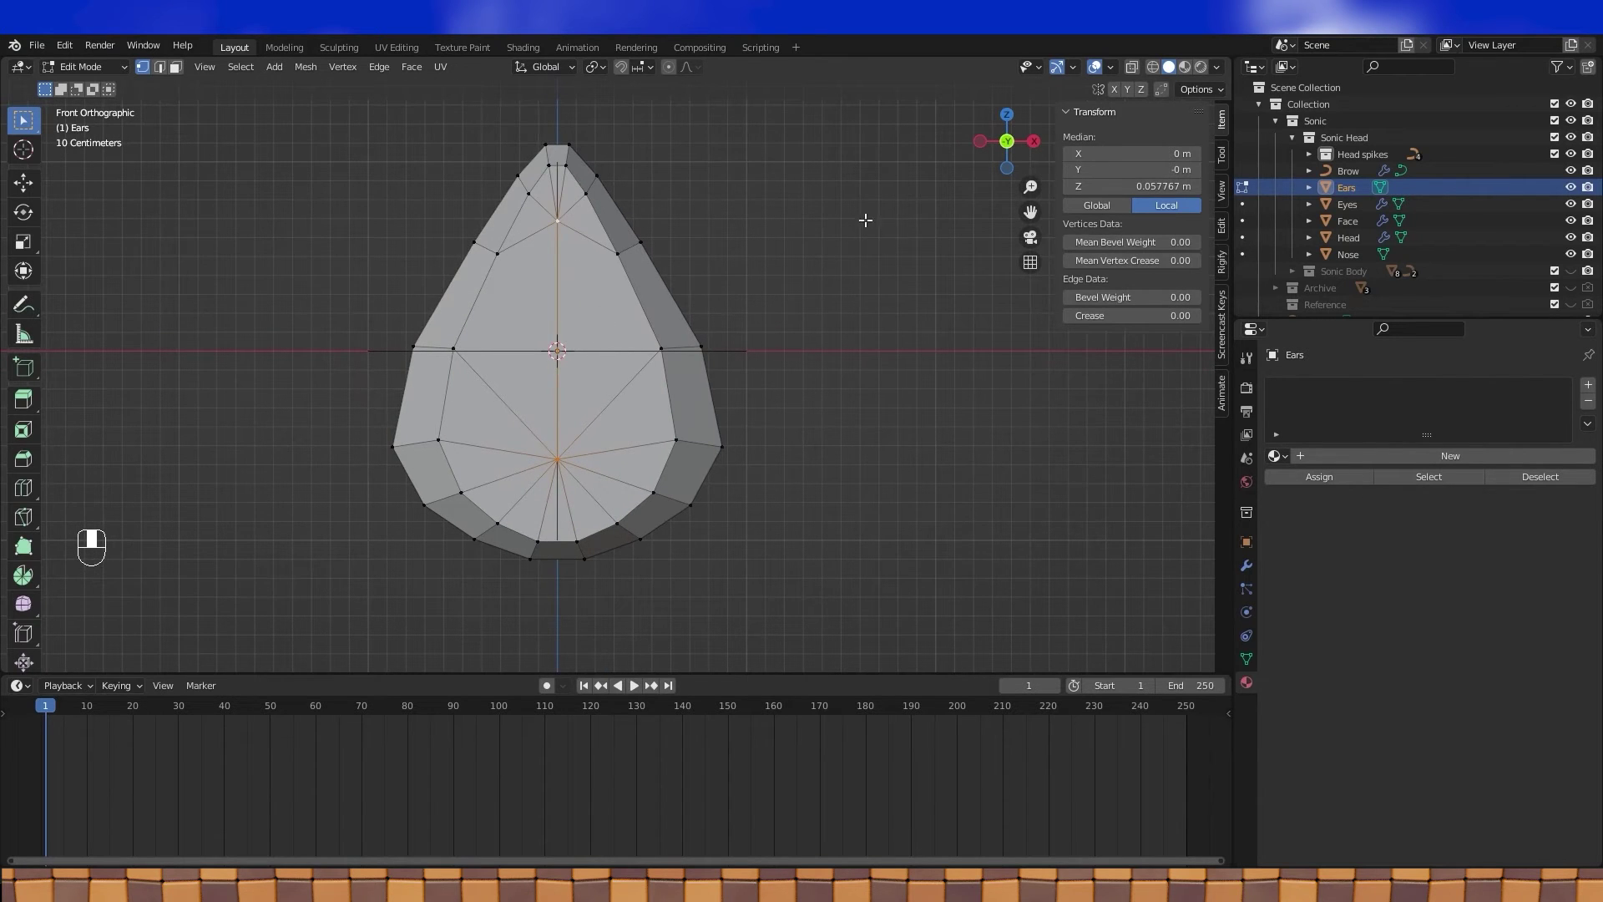
pyautogui.press('s')
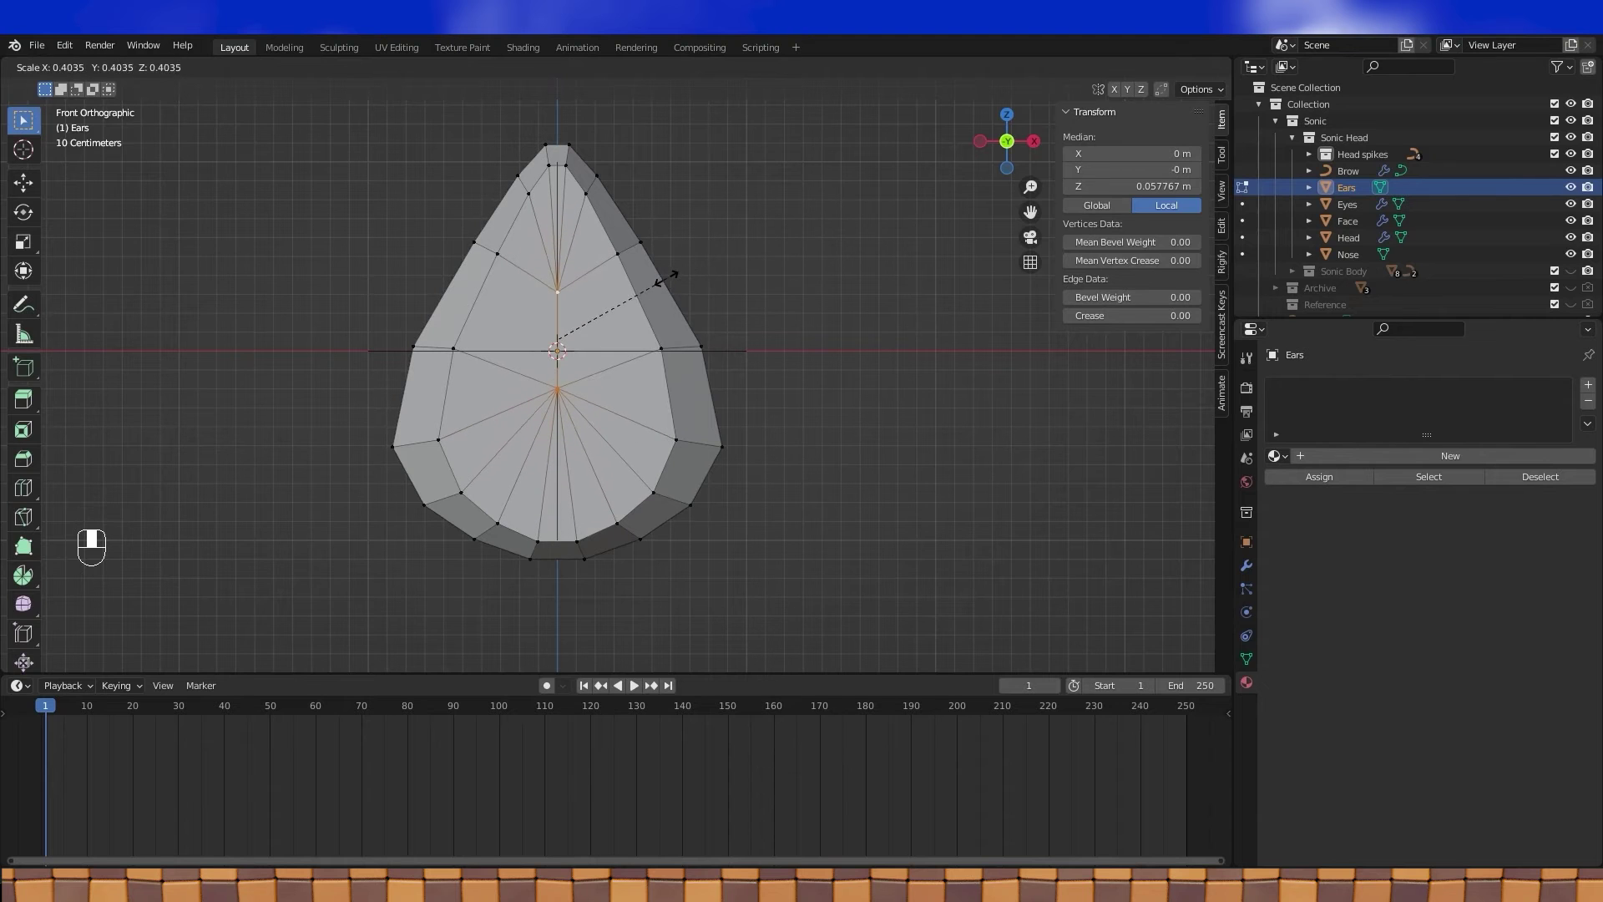
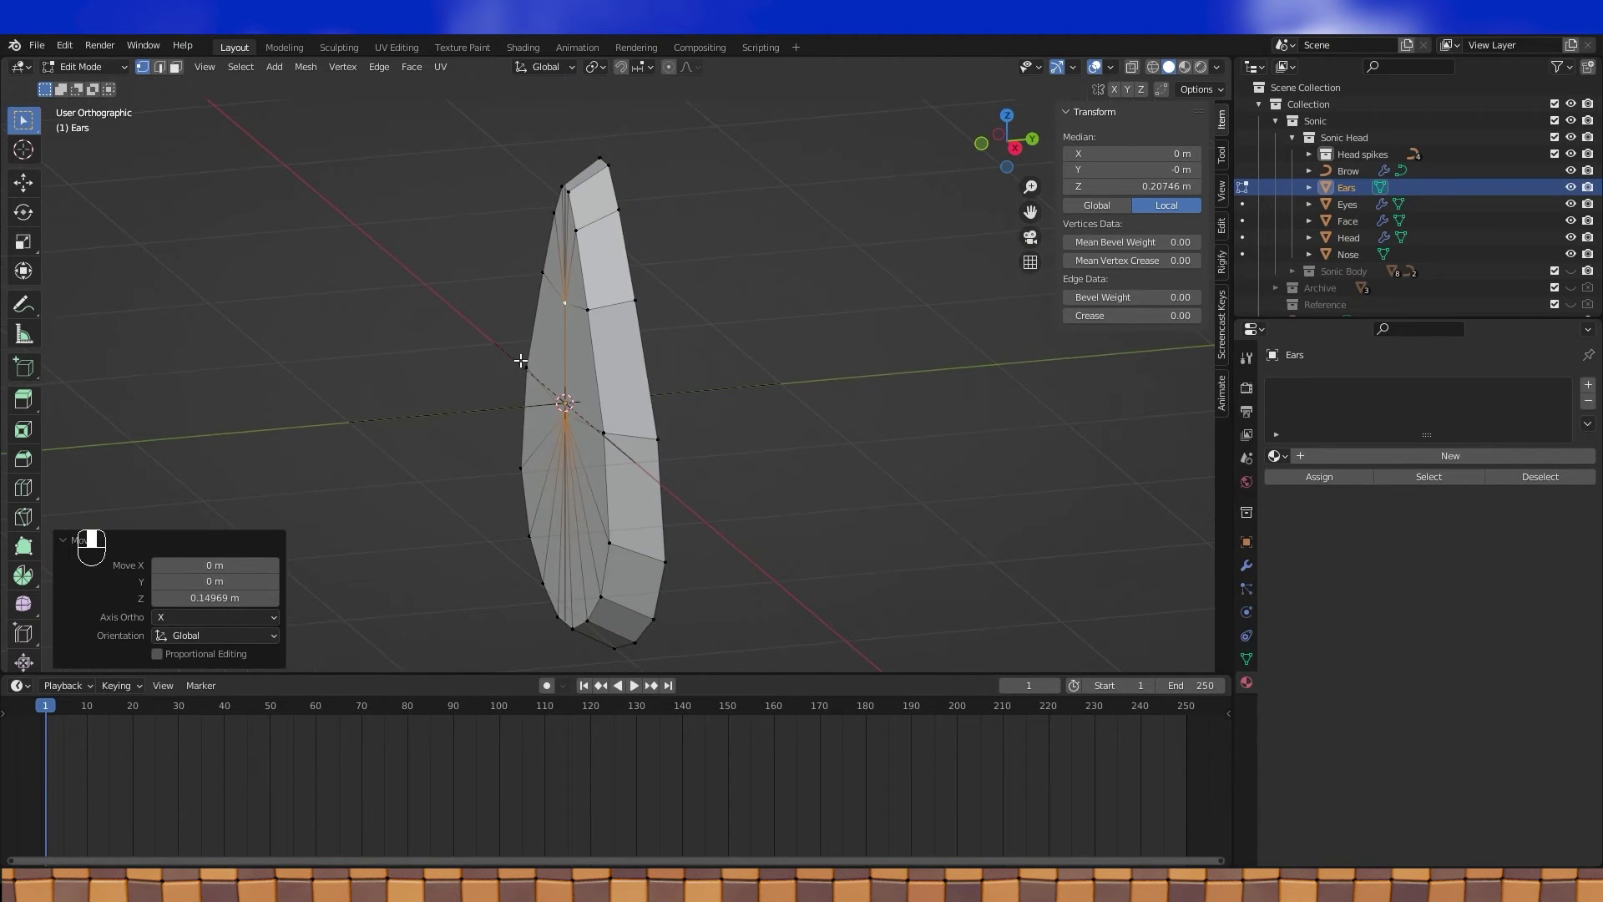
# Step: Move the ear's centre vertex along Y for depth, then drag Ears out of Sonic Head beside Sonic Body
pyautogui.press('g')
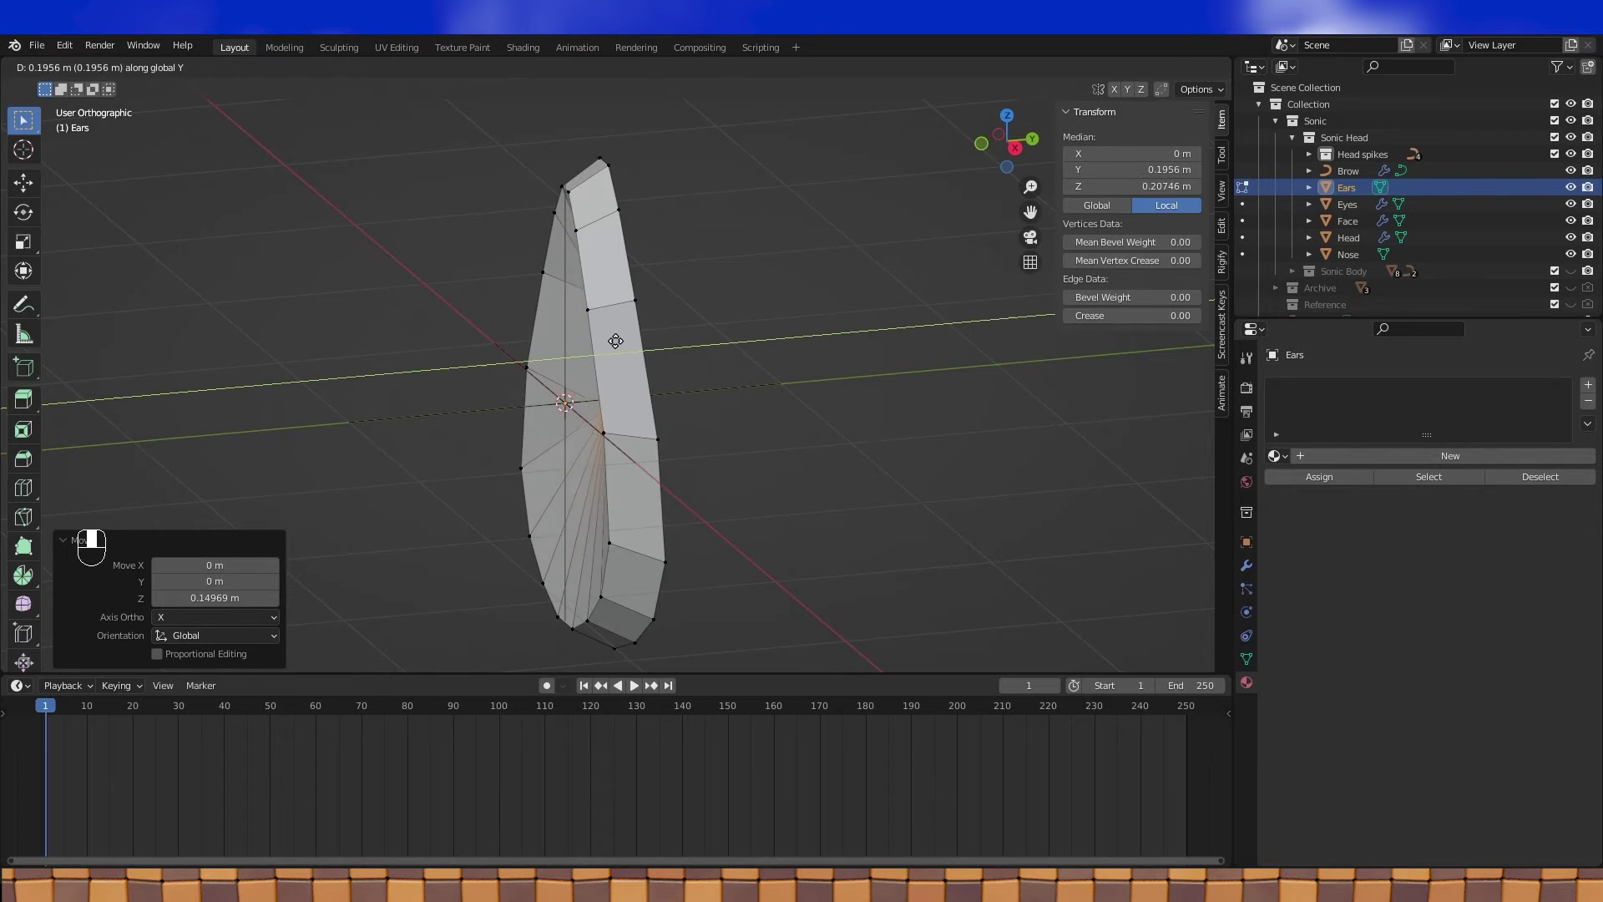
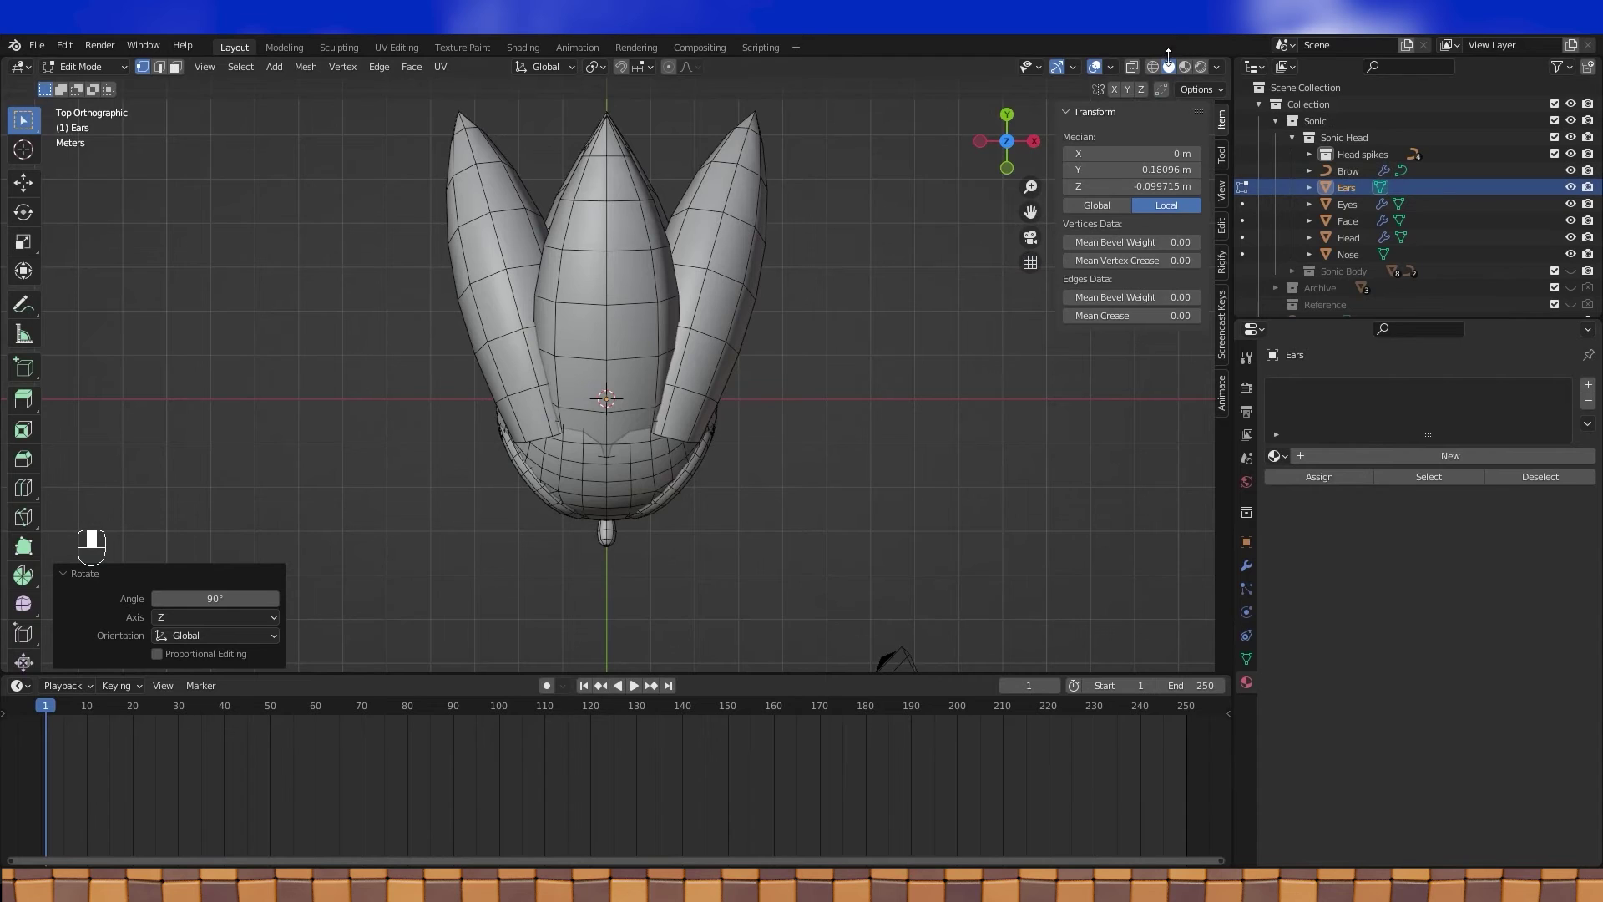
pyautogui.click(1162, 73)
pyautogui.moveTo(704, 436); pyautogui.dragTo(1335, 219)
pyautogui.moveTo(1356, 193); pyautogui.dragTo(1334, 127)
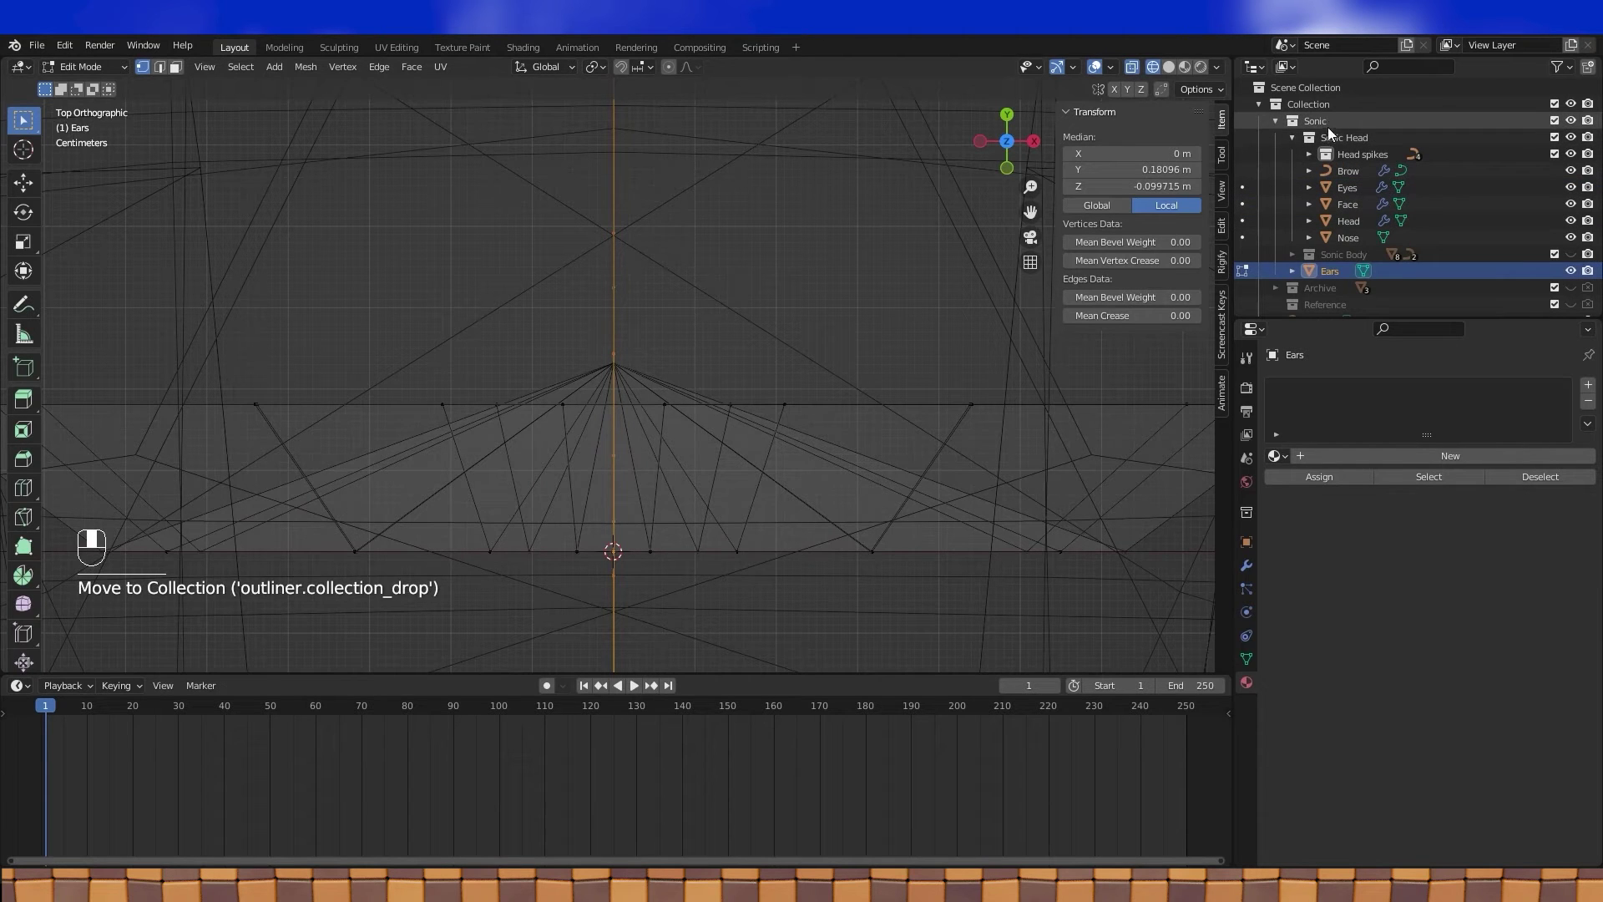
# Step: With X-ray on, slide a selected ear vertex about -0.06 m along global X
pyautogui.click(1575, 139)
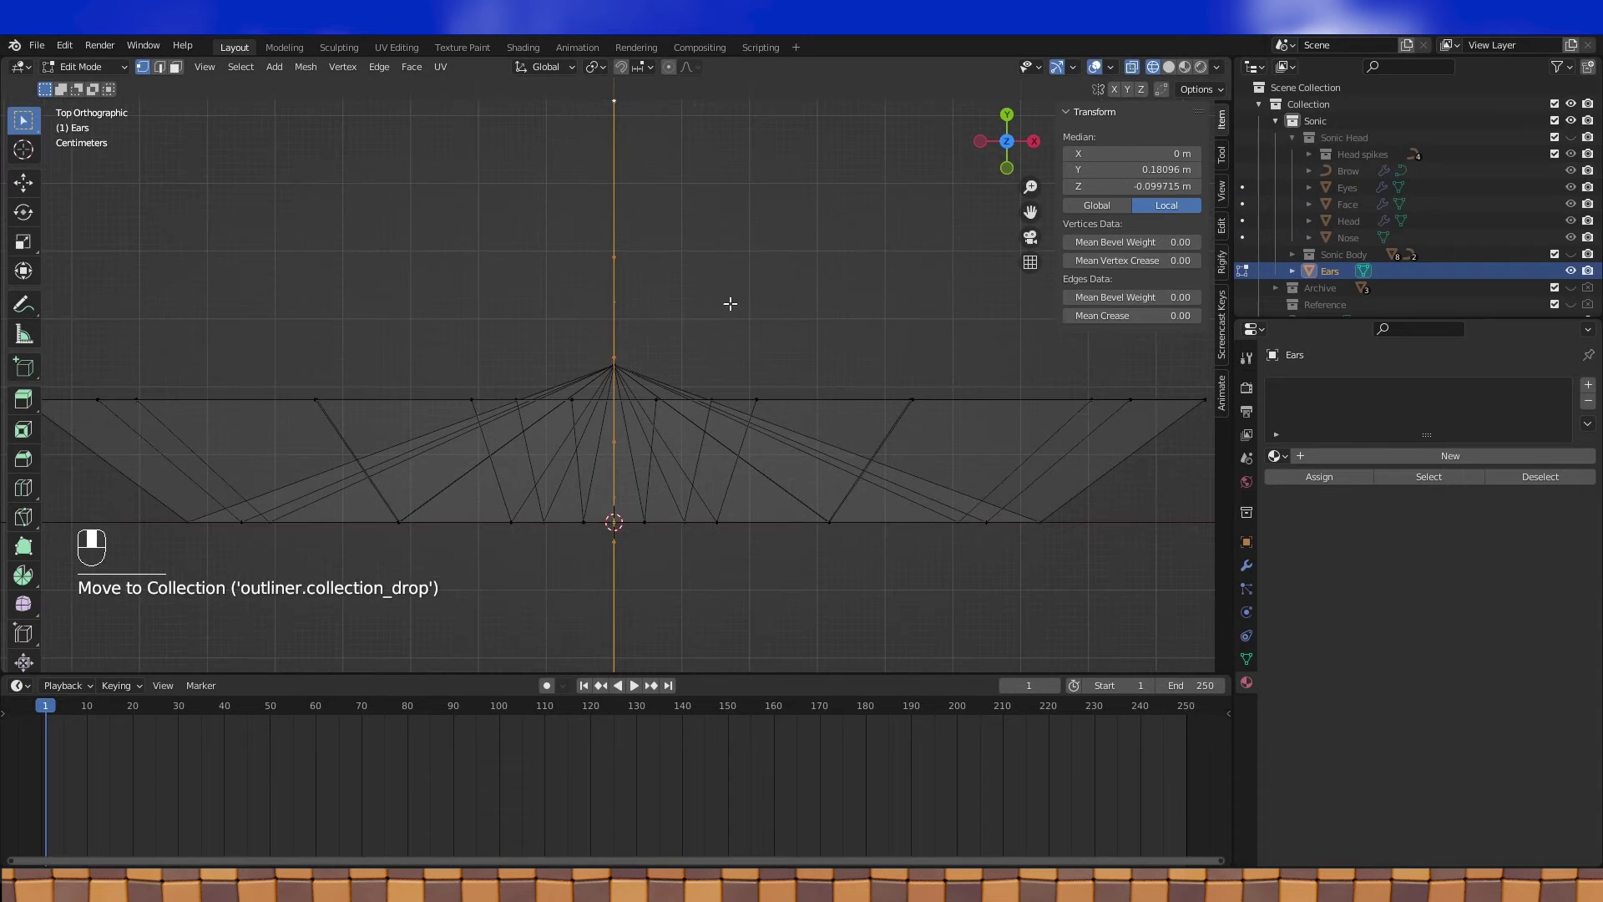
pyautogui.press('g')
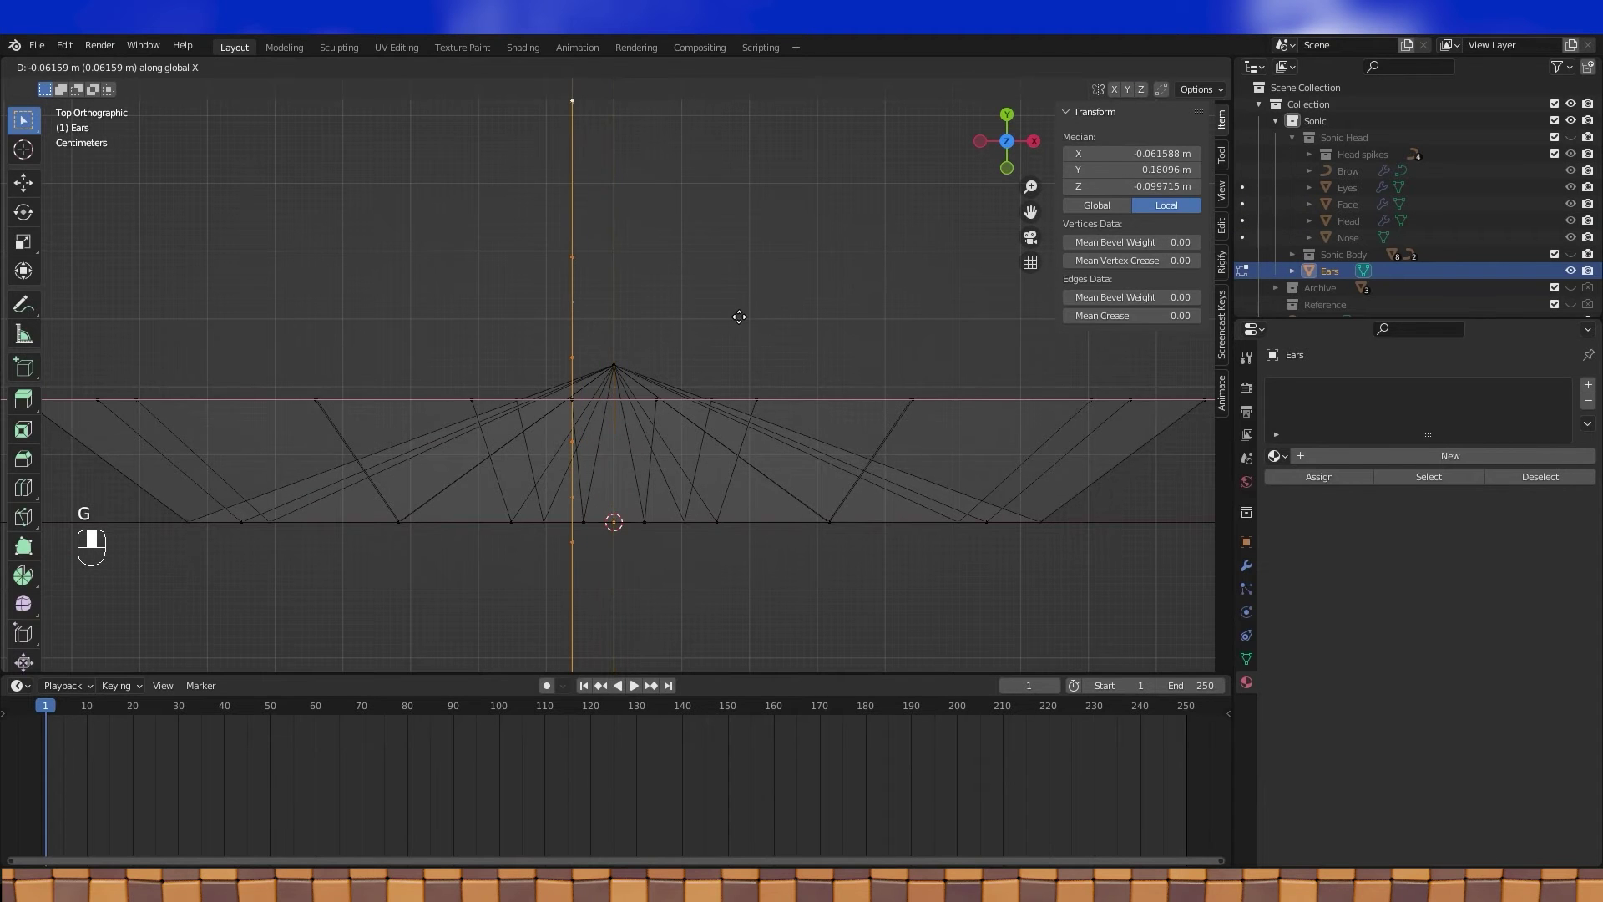
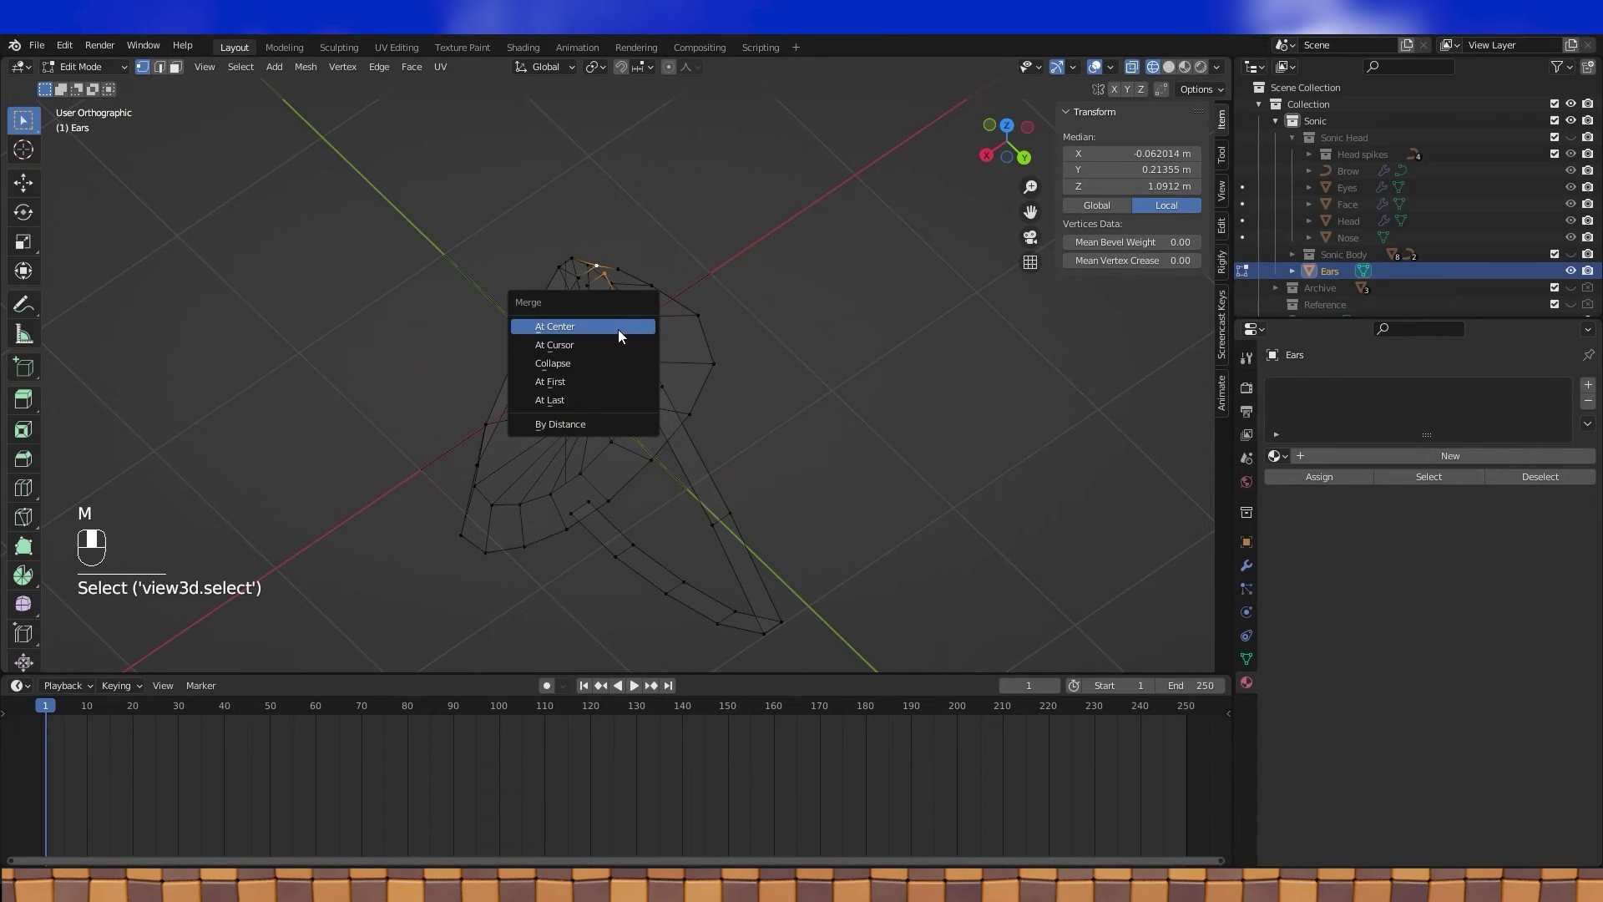
# Step: Merge the first pairs of ear tip vertices At Center
pyautogui.click(1174, 71)
pyautogui.click(590, 283)
pyautogui.click(579, 272)
pyautogui.press('m')
pyautogui.moveTo(646, 400); pyautogui.dragTo(562, 375)
pyautogui.click(562, 374)
pyautogui.press('m')
# Step: Merge the remaining tip vertices into a single point and return to Object Mode
pyautogui.moveTo(563, 374); pyautogui.dragTo(584, 354)
pyautogui.click(584, 354)
pyautogui.middleClick(585, 354)
pyautogui.click(603, 352)
pyautogui.moveTo(604, 352); pyautogui.dragTo(656, 401)
pyautogui.press('m')
pyautogui.press('Tab')
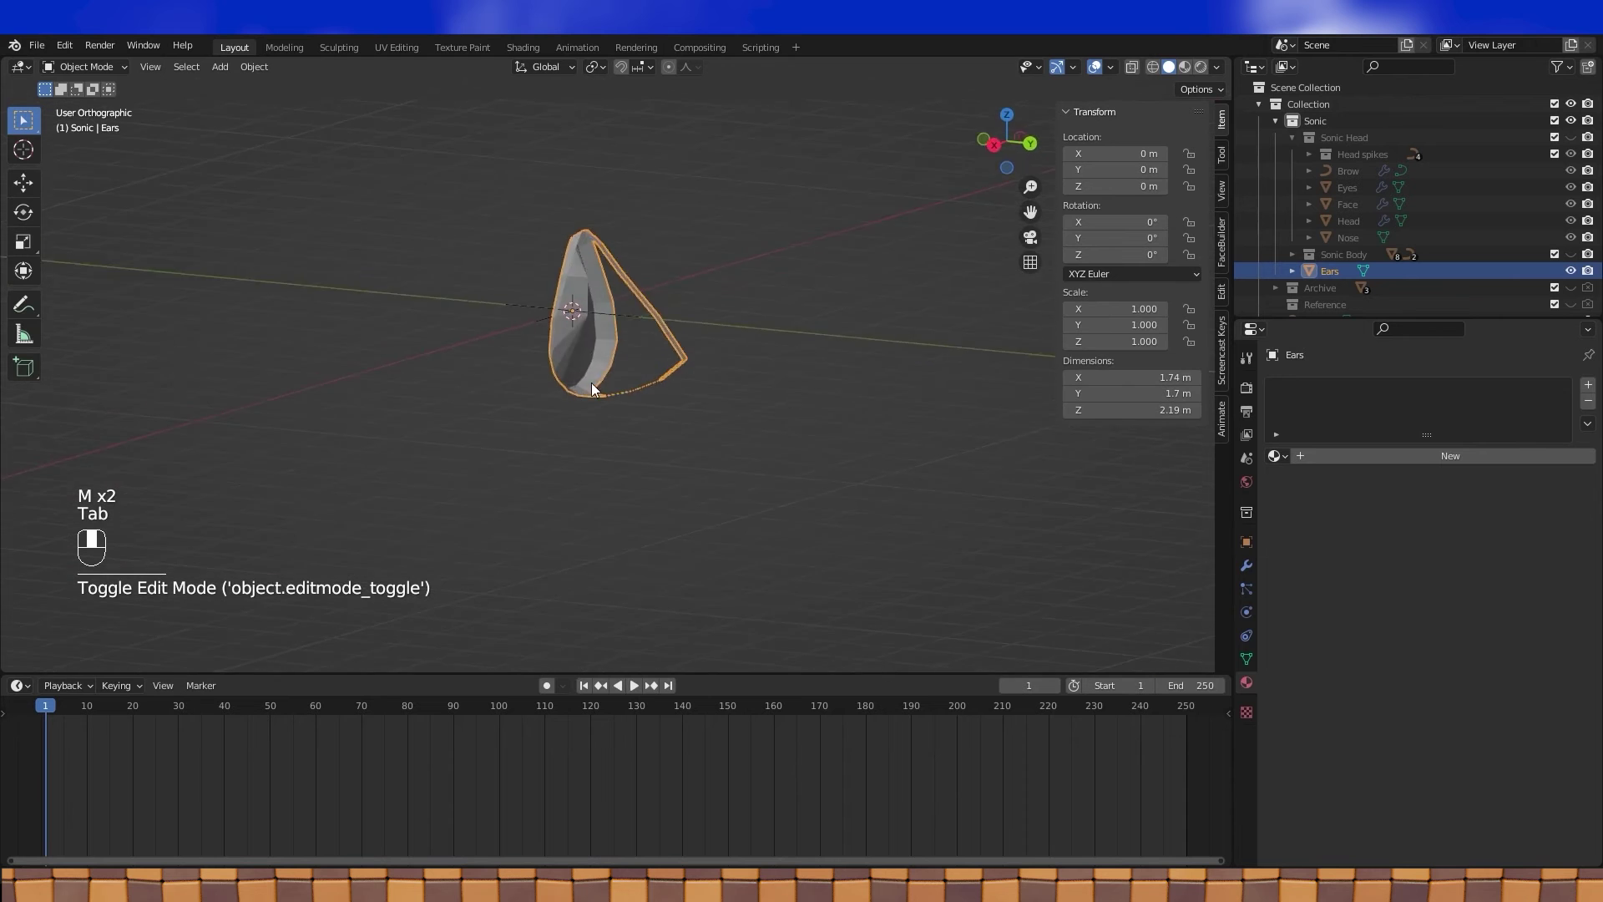
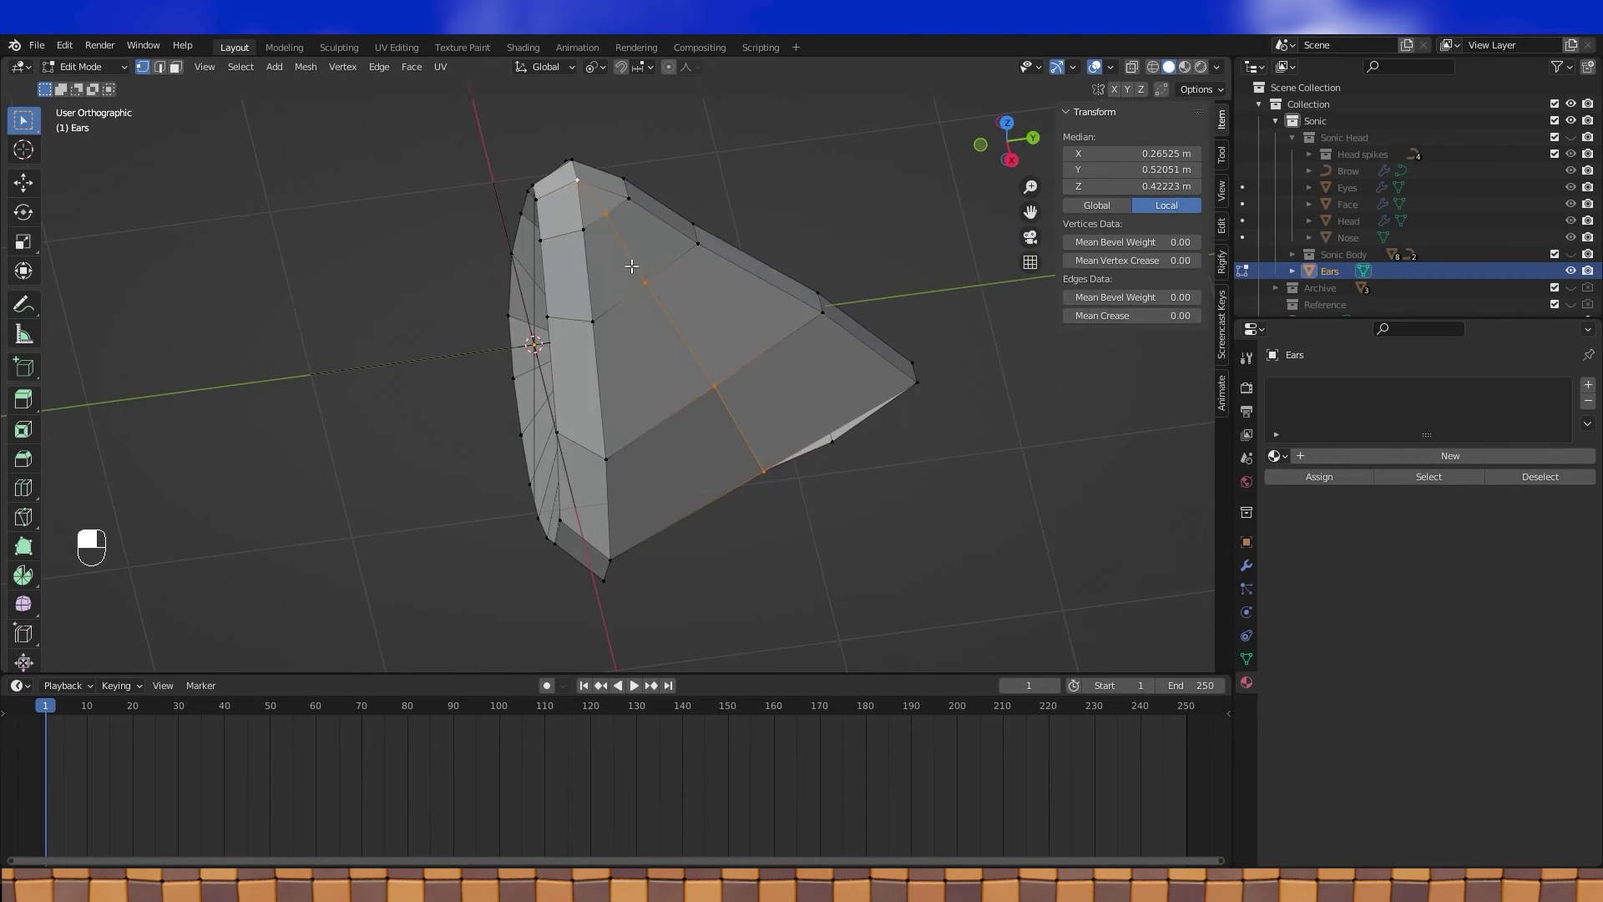
# Step: Switch to the top view (numpad 7) to refine the ear shape
pyautogui.press('KP_7')
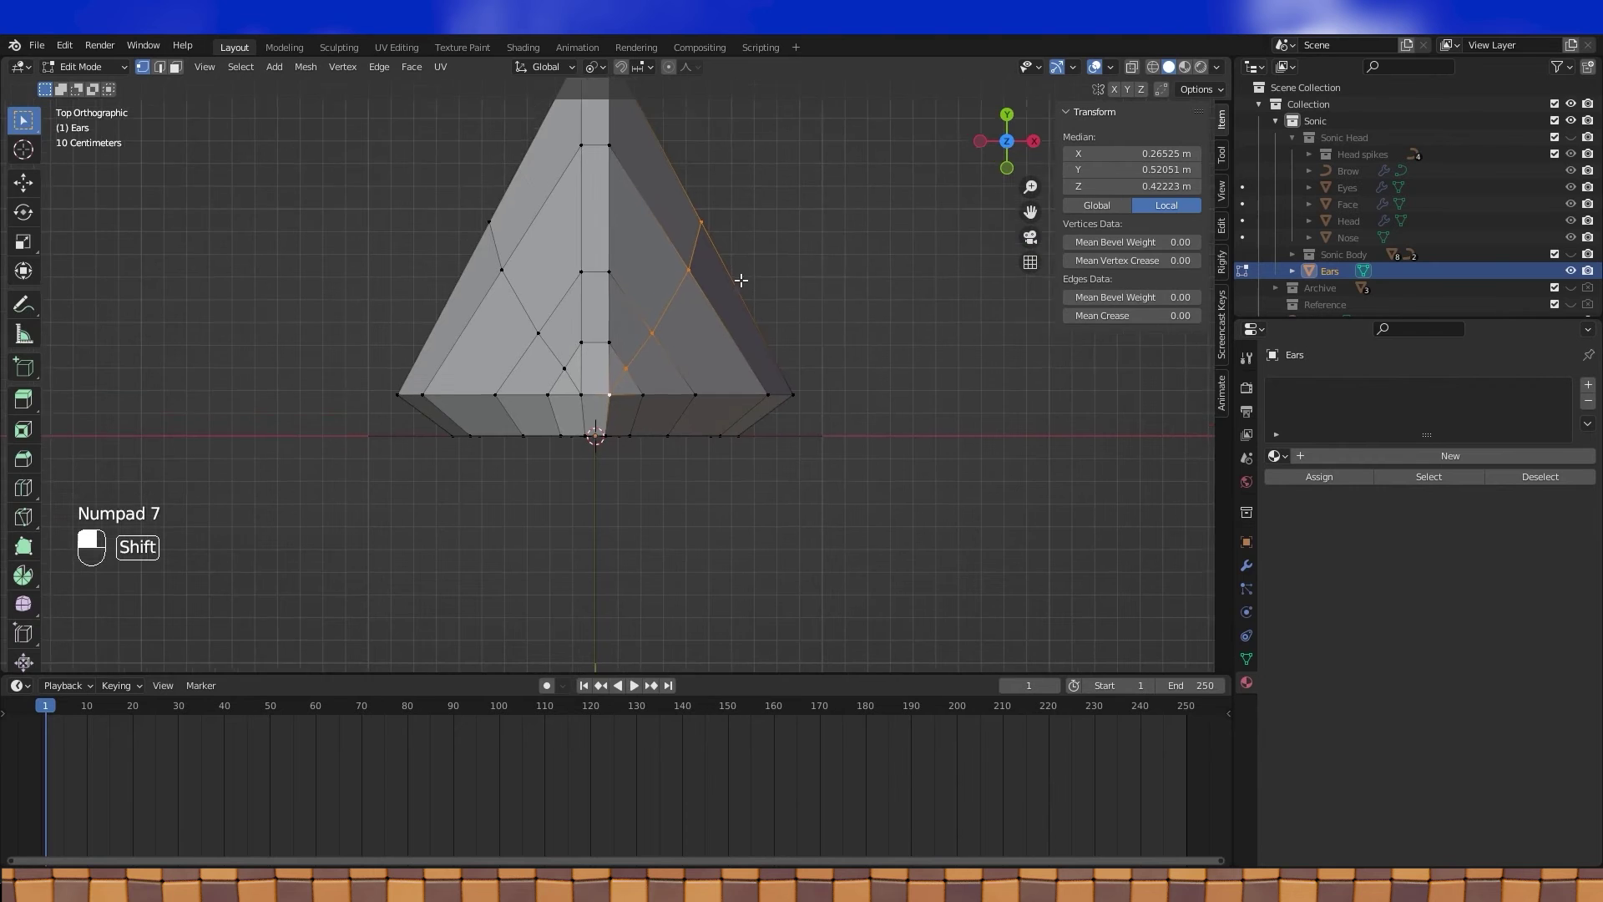
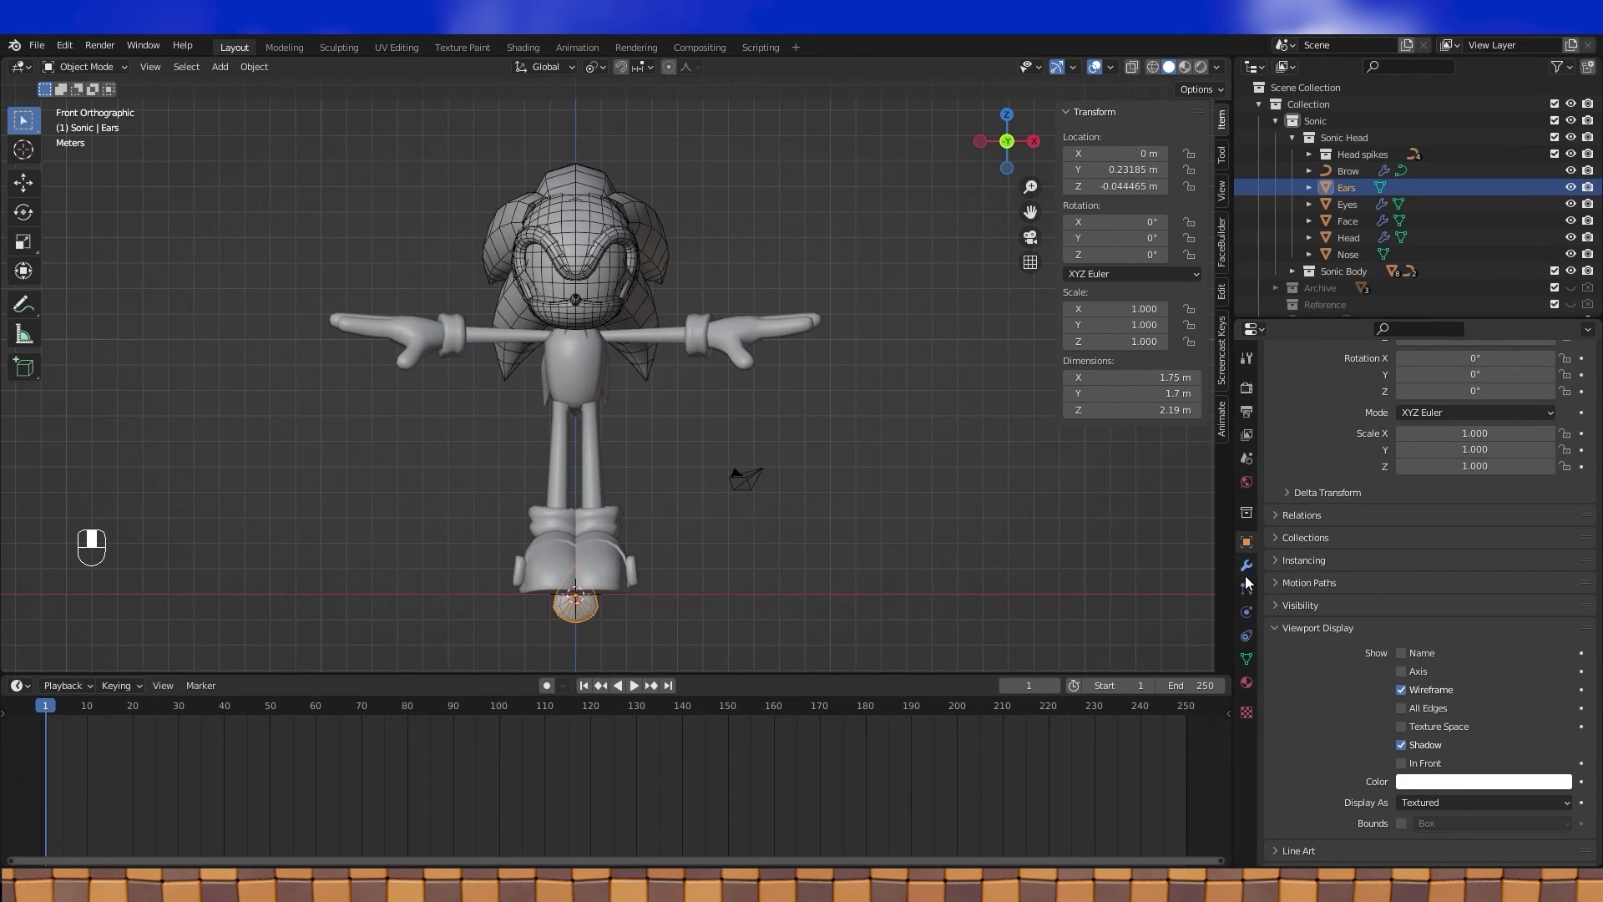
# Step: Grab the ear onto the side of Sonic's head among the spikes and give it a first rotation
pyautogui.moveTo(1255, 577); pyautogui.dragTo(689, 187)
pyautogui.press('g')
pyautogui.click(689, 187)
pyautogui.middleClick(708, 263)
pyautogui.middleClick(707, 243)
pyautogui.moveTo(797, 250); pyautogui.dragTo(849, 269)
pyautogui.moveTo(925, 254); pyautogui.dragTo(816, 278)
pyautogui.moveTo(826, 217); pyautogui.dragTo(763, 266)
pyautogui.press('r')
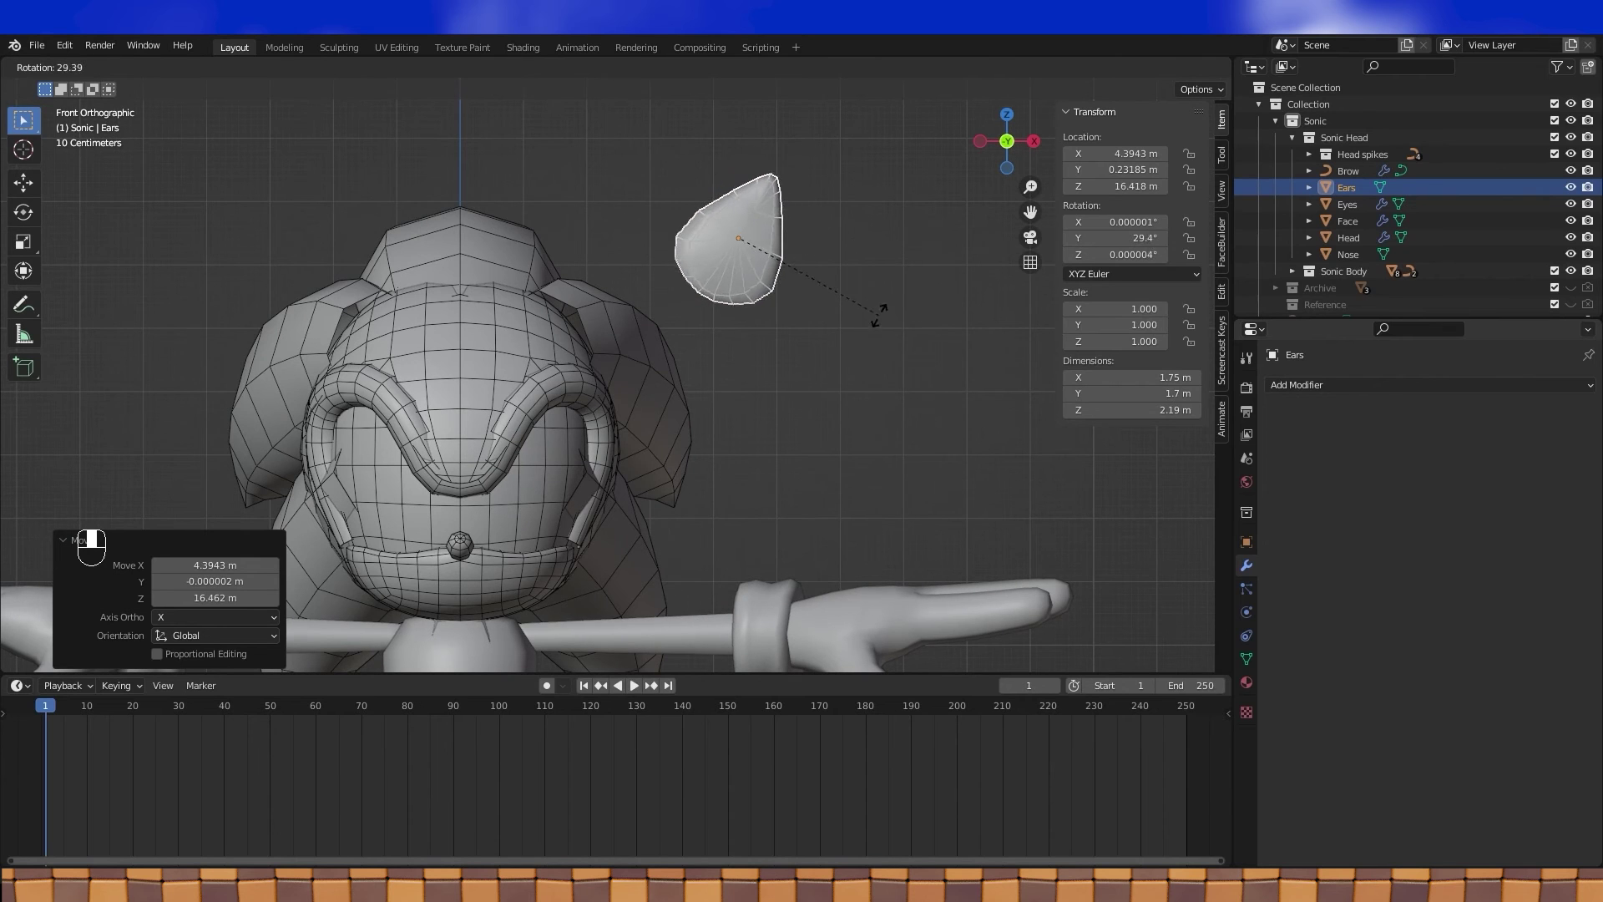
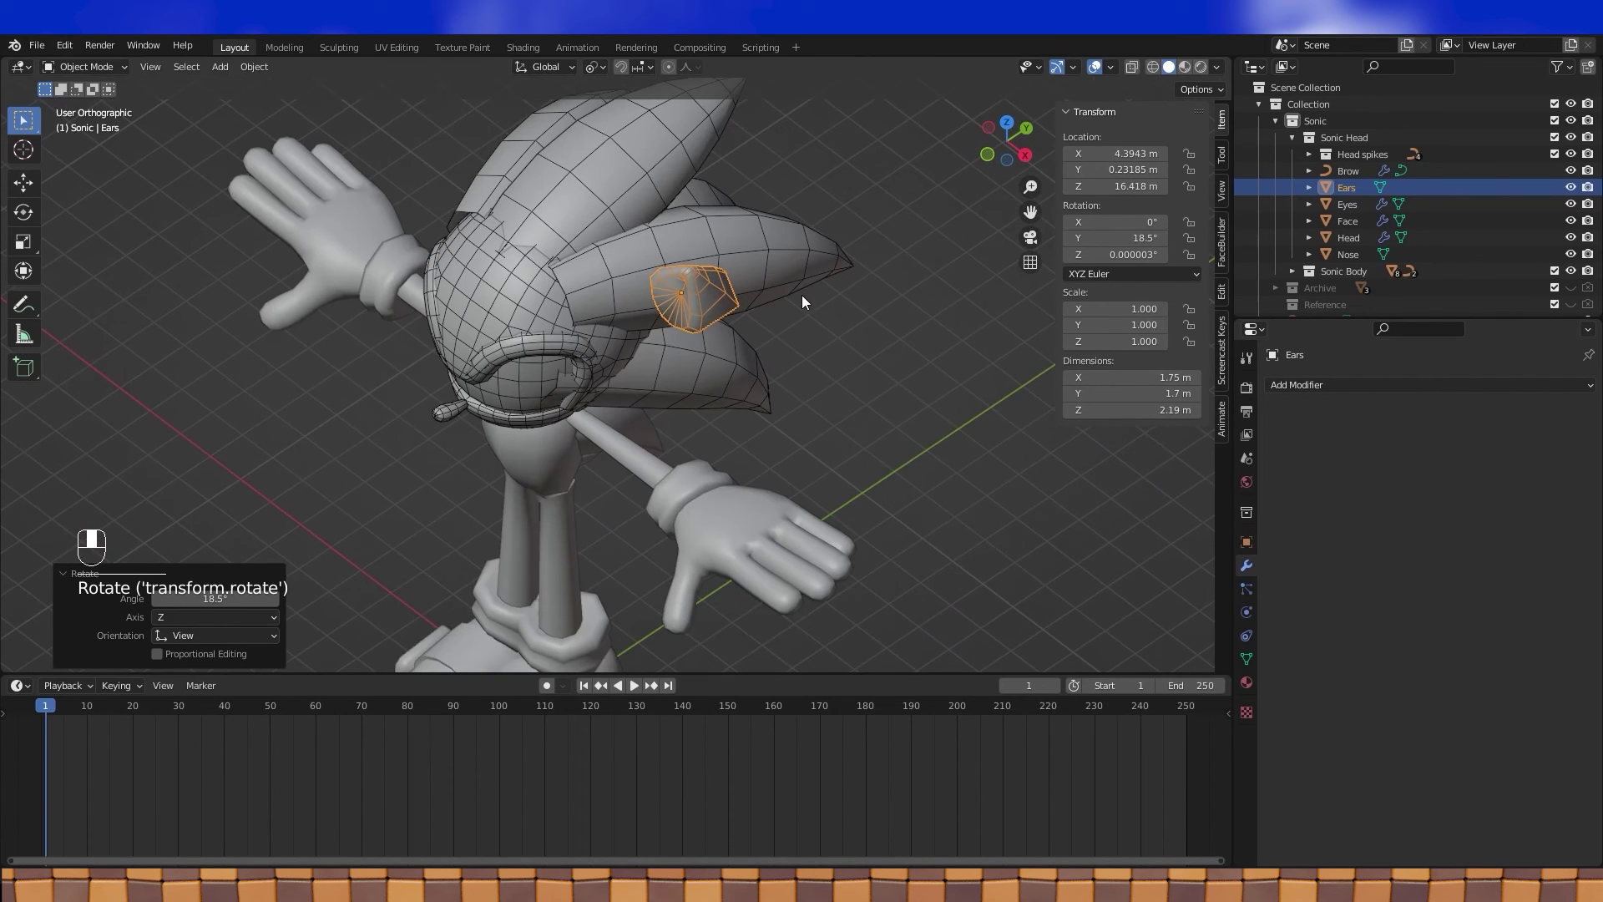
pyautogui.press('r')
pyautogui.moveTo(796, 221); pyautogui.dragTo(765, 257)
# Step: From the front view, nudge the ear's position and tilt it around its local X and Y axes
pyautogui.press('KP_1')
pyautogui.press('g')
pyautogui.press('g')
pyautogui.moveTo(756, 298); pyautogui.dragTo(741, 287)
pyautogui.press('KP_1')
pyautogui.moveTo(779, 288); pyautogui.dragTo(781, 341)
pyautogui.press('r')
pyautogui.press('r')
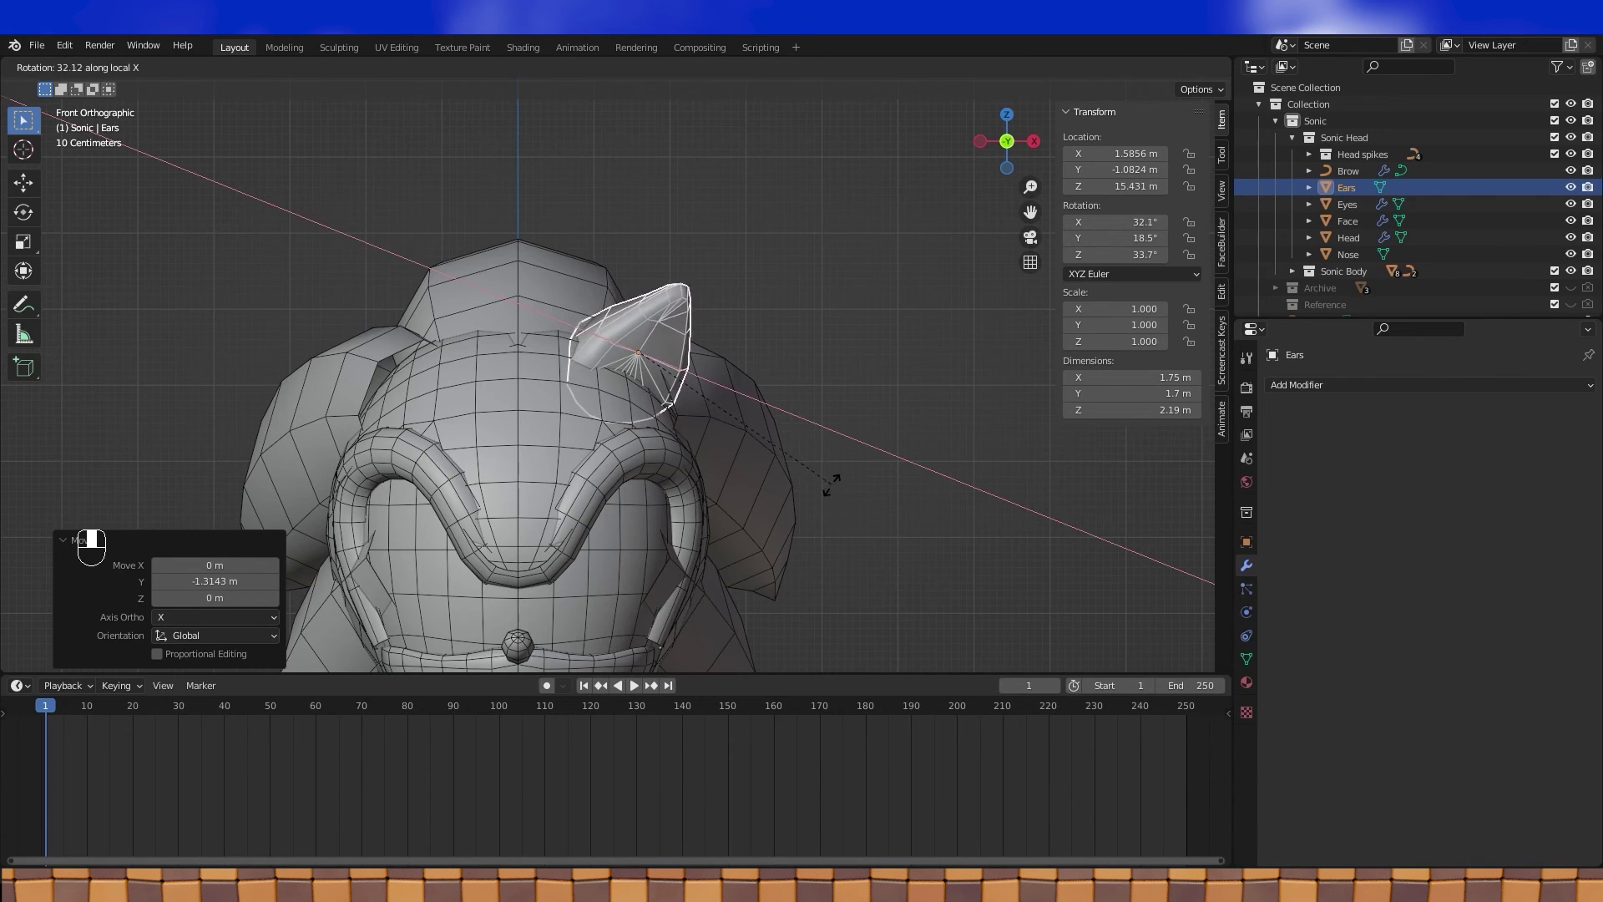
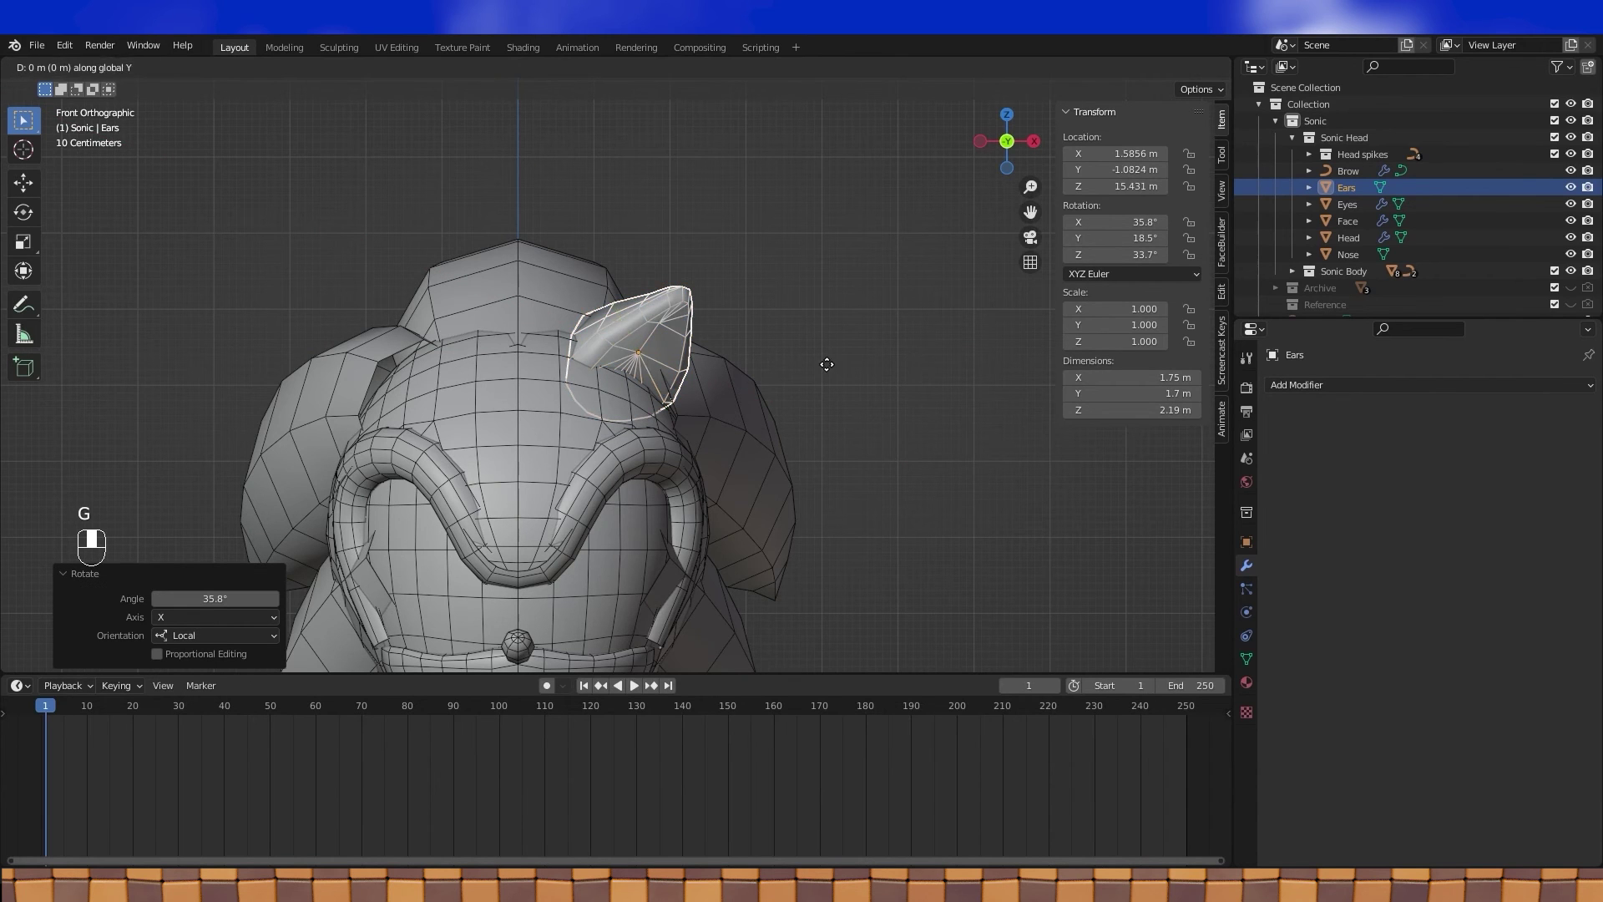
pyautogui.press('r')
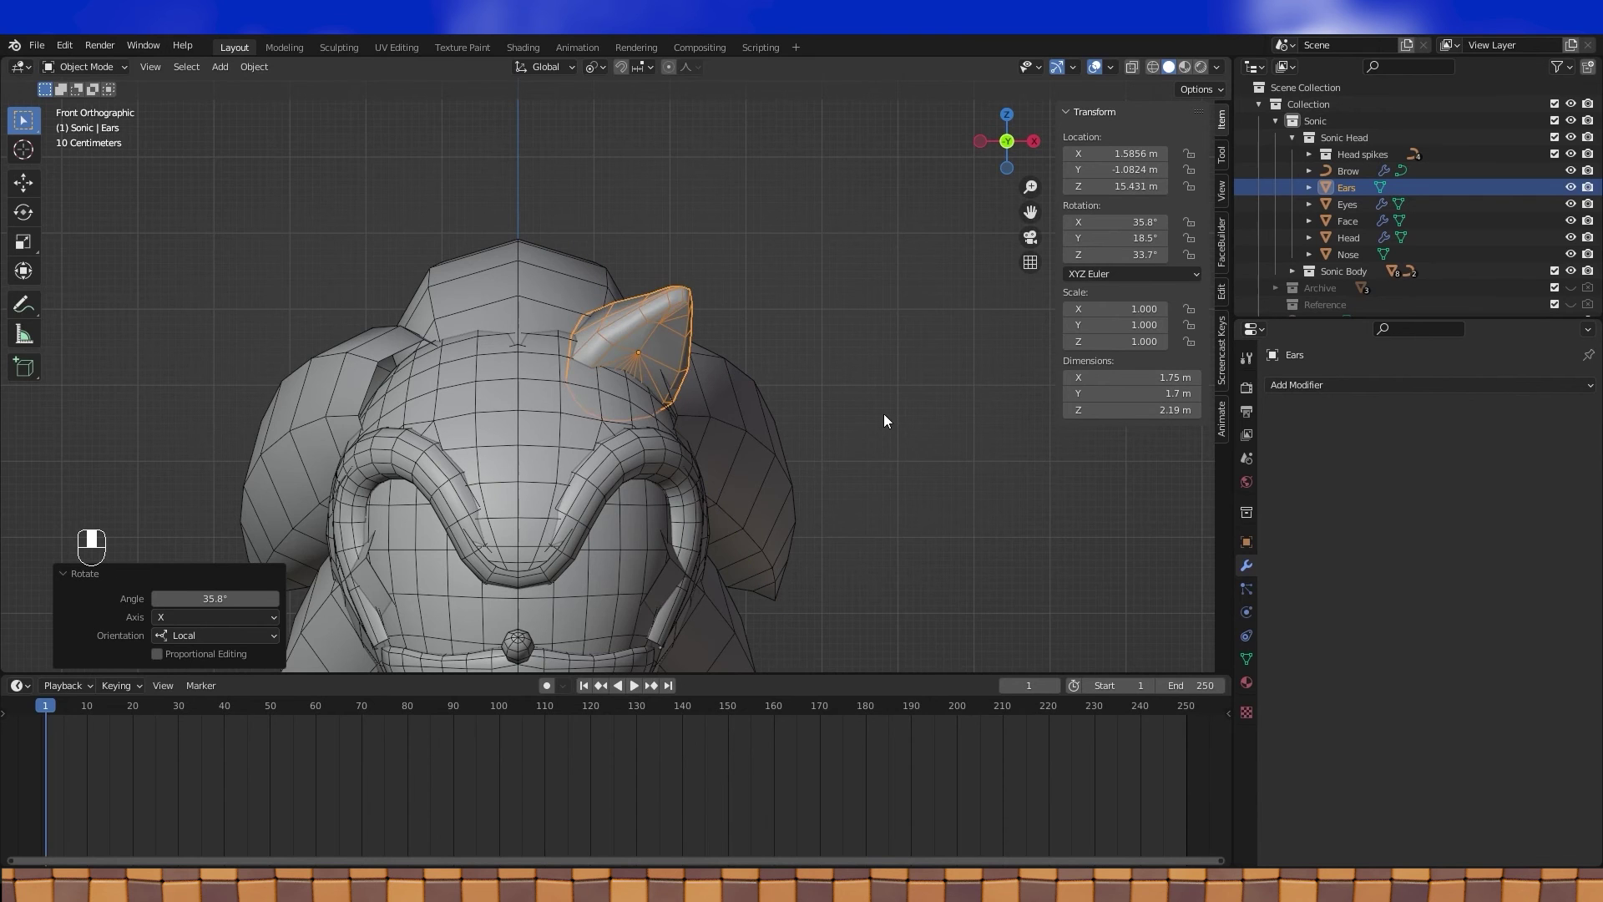
pyautogui.press('r')
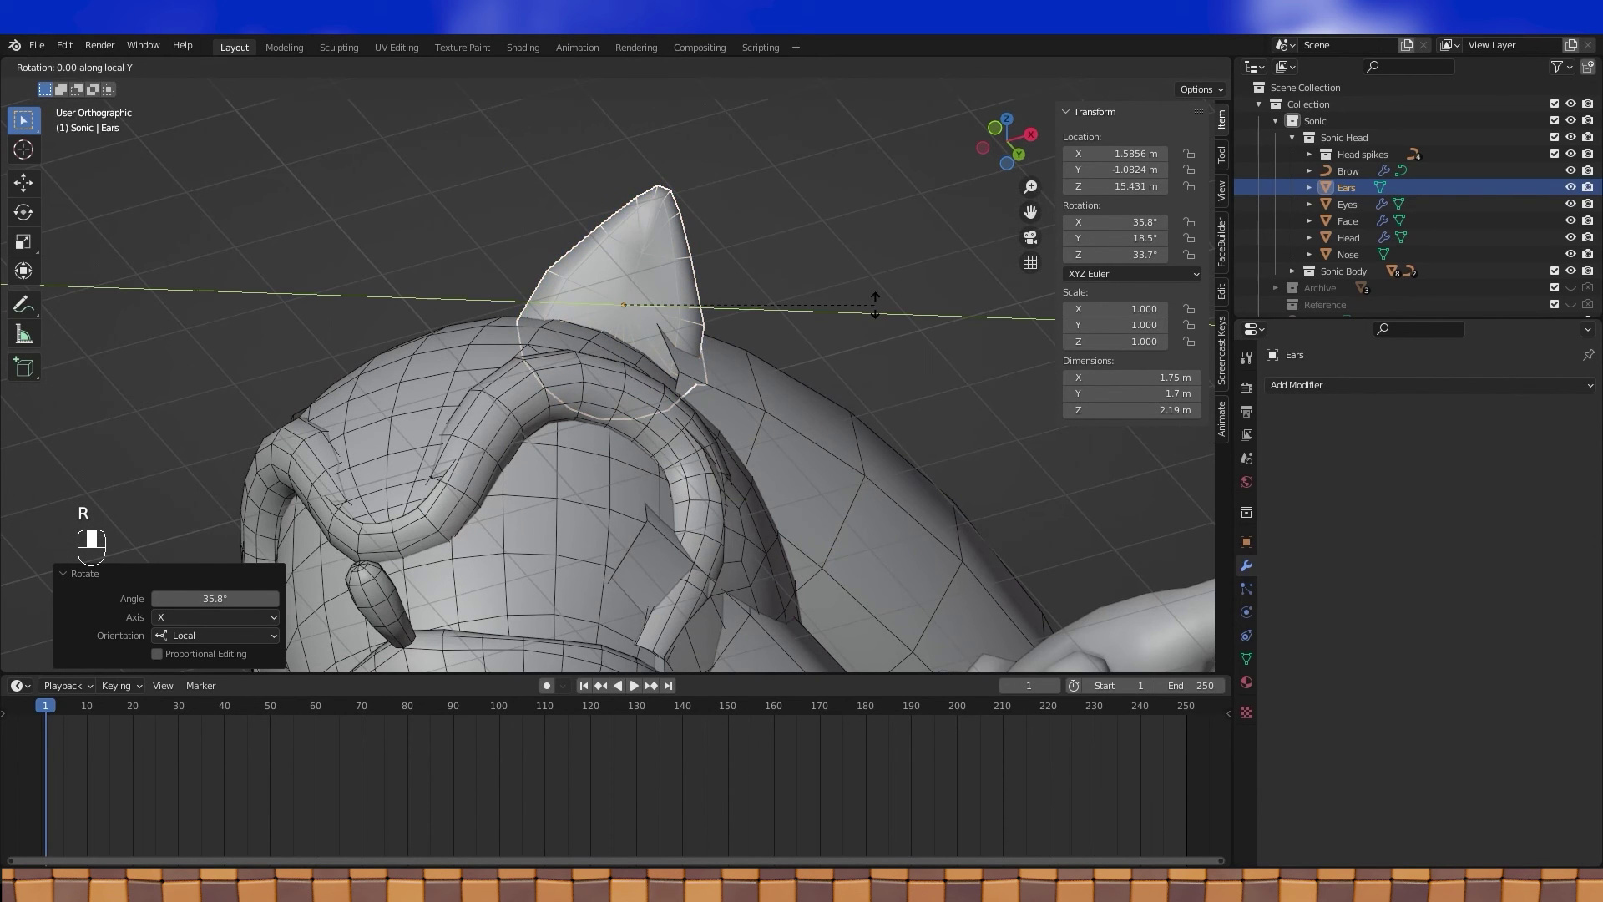
pyautogui.moveTo(847, 313); pyautogui.dragTo(750, 374)
# Step: Fine-tune the ear's placement on the head with small moves
pyautogui.press('g')
pyautogui.press('g')
pyautogui.moveTo(750, 374); pyautogui.dragTo(770, 417)
pyautogui.press('g')
pyautogui.press('KP_1')
pyautogui.press('g')
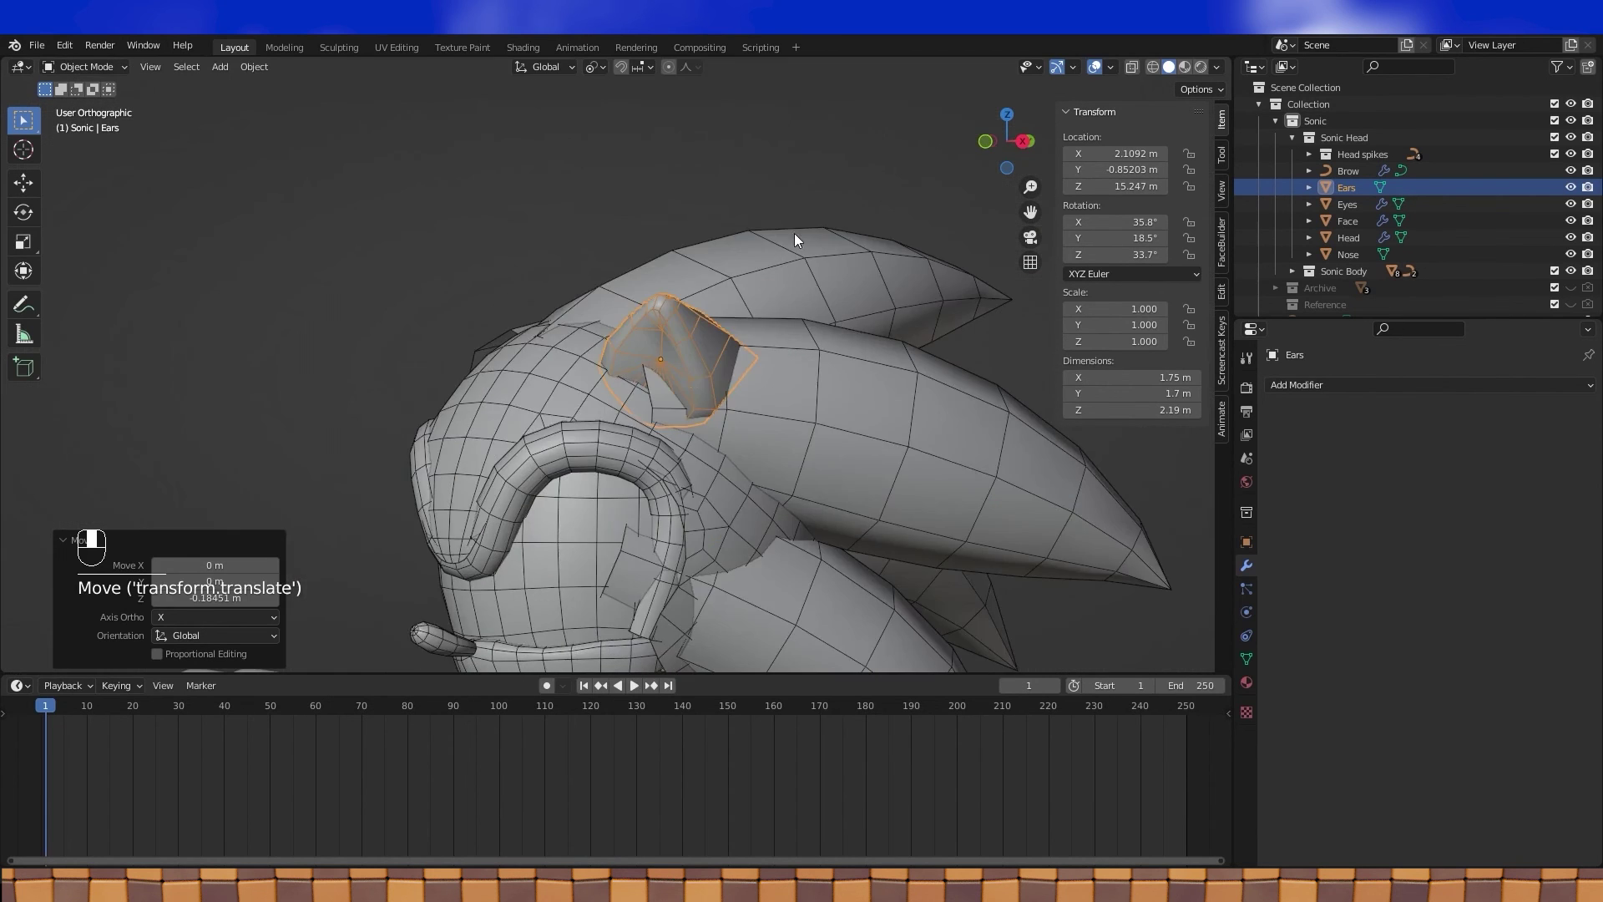
# Step: Assign the Blue material to the Ears object in Material Properties
pyautogui.moveTo(865, 328); pyautogui.dragTo(1147, 110)
pyautogui.moveTo(1147, 110); pyautogui.dragTo(1366, 397)
pyautogui.moveTo(1367, 397); pyautogui.dragTo(1567, 504)
pyautogui.moveTo(1567, 504); pyautogui.dragTo(888, 279)
pyautogui.moveTo(888, 278); pyautogui.dragTo(871, 302)
pyautogui.moveTo(871, 302); pyautogui.dragTo(1256, 685)
pyautogui.moveTo(1256, 685); pyautogui.dragTo(1324, 629)
pyautogui.moveTo(785, 169); pyautogui.dragTo(749, 229)
# Step: Give the inner ear faces the tan skin material in Edit Mode
pyautogui.press('Tab')
pyautogui.press('a')
pyautogui.press('a')
pyautogui.press('c')
pyautogui.press('Tab')
pyautogui.press('Tab')
pyautogui.press('Tab')
# Step: Enable Wireframe under Viewport Display for Head spike 3
pyautogui.rightClick(545, 448)
pyautogui.moveTo(544, 448); pyautogui.dragTo(1407, 691)
pyautogui.click(1406, 690)
pyautogui.middleClick(644, 434)
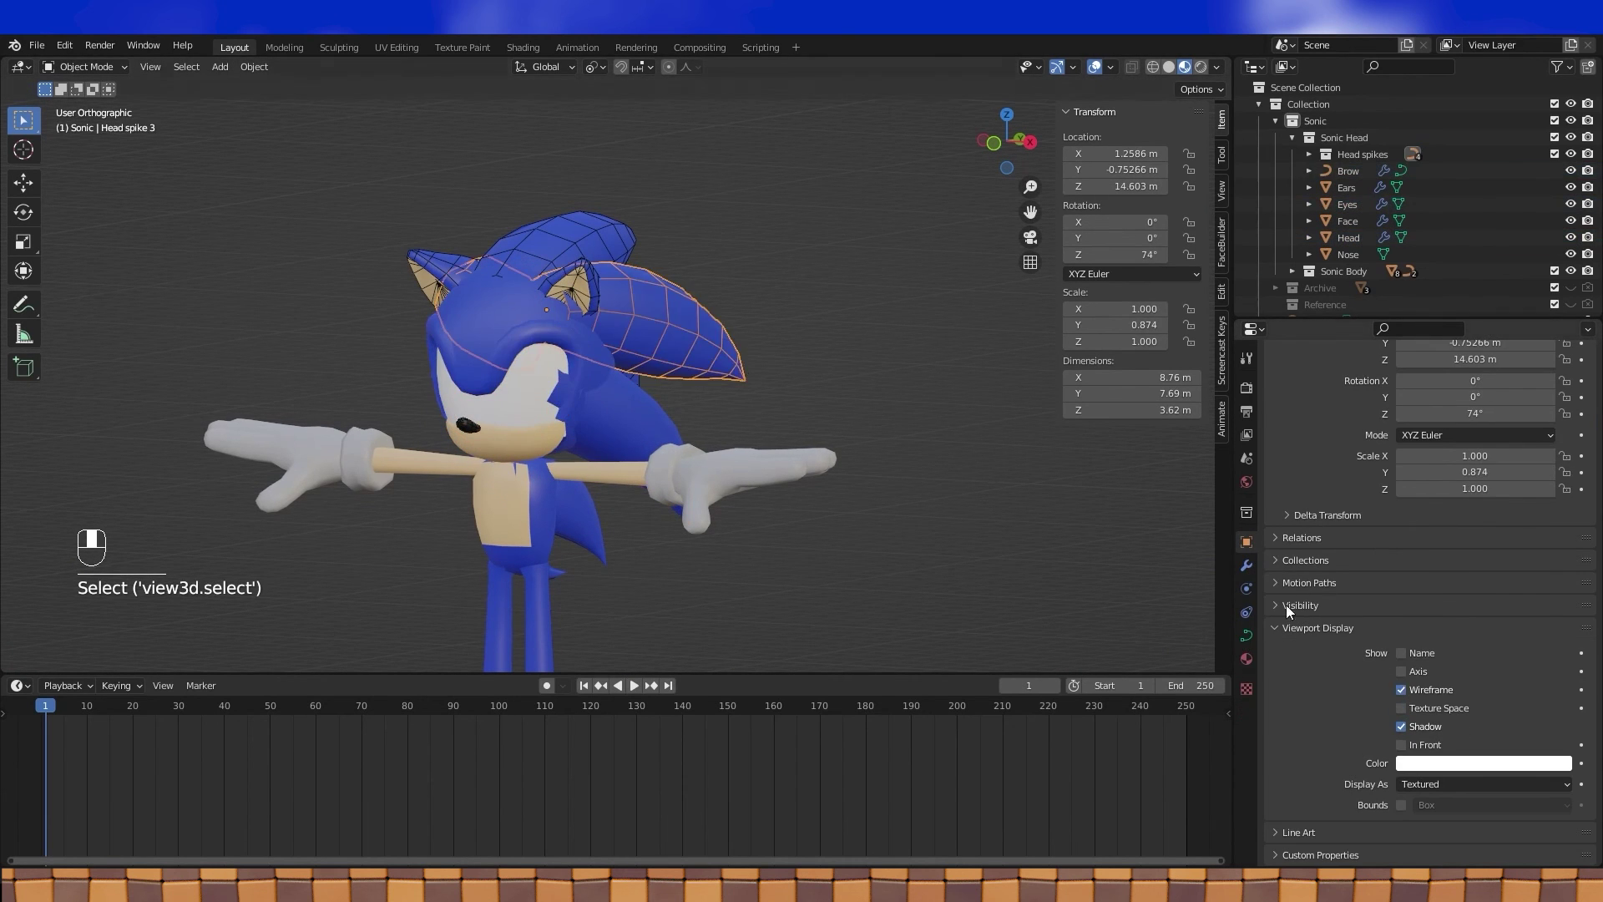